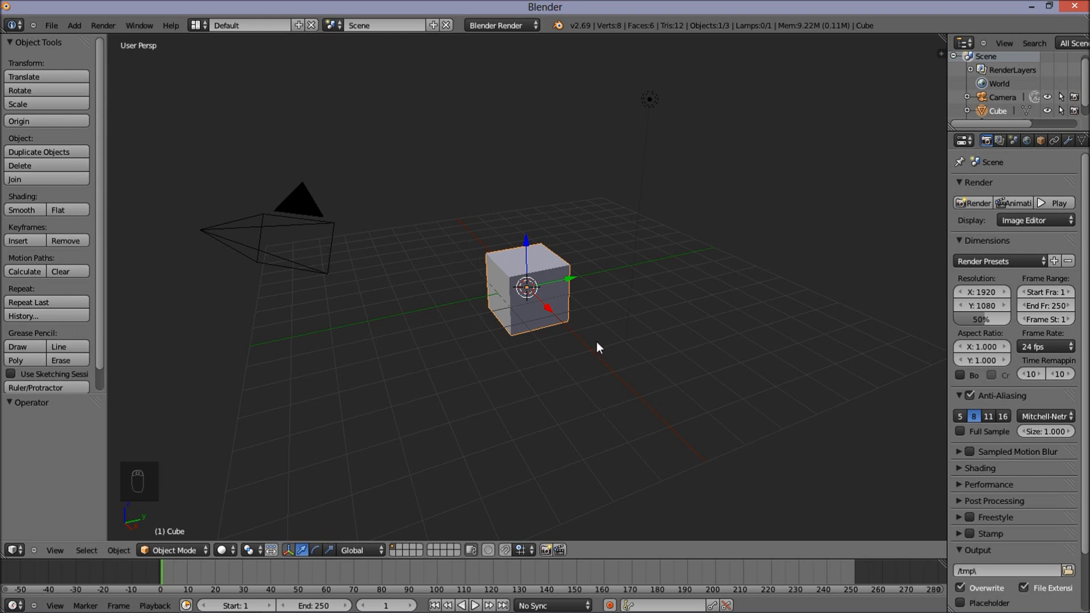
Step: Delete the default cube, then view the empty scene from the front and through the camera
{"action": "key", "text": "x"}
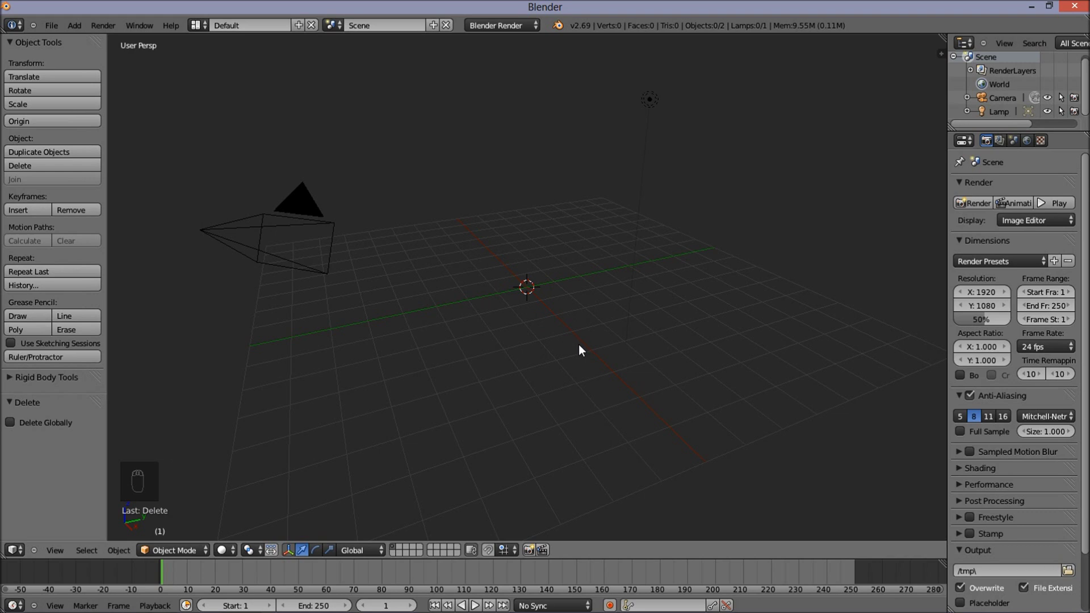
{"action": "key", "text": "KP_1"}
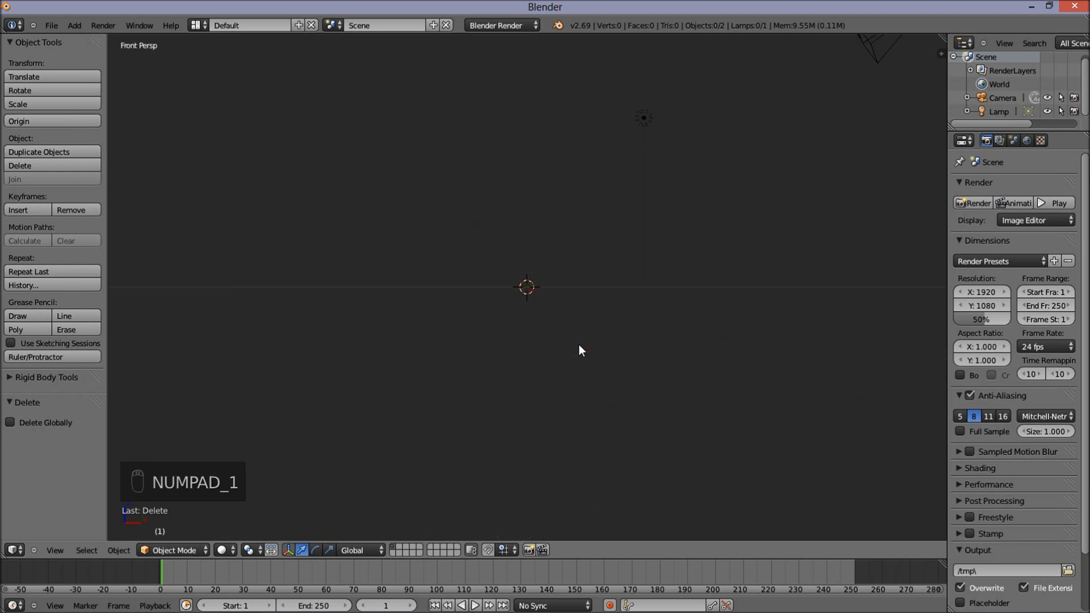
{"action": "key", "text": "ctrl+alt+KP_0"}
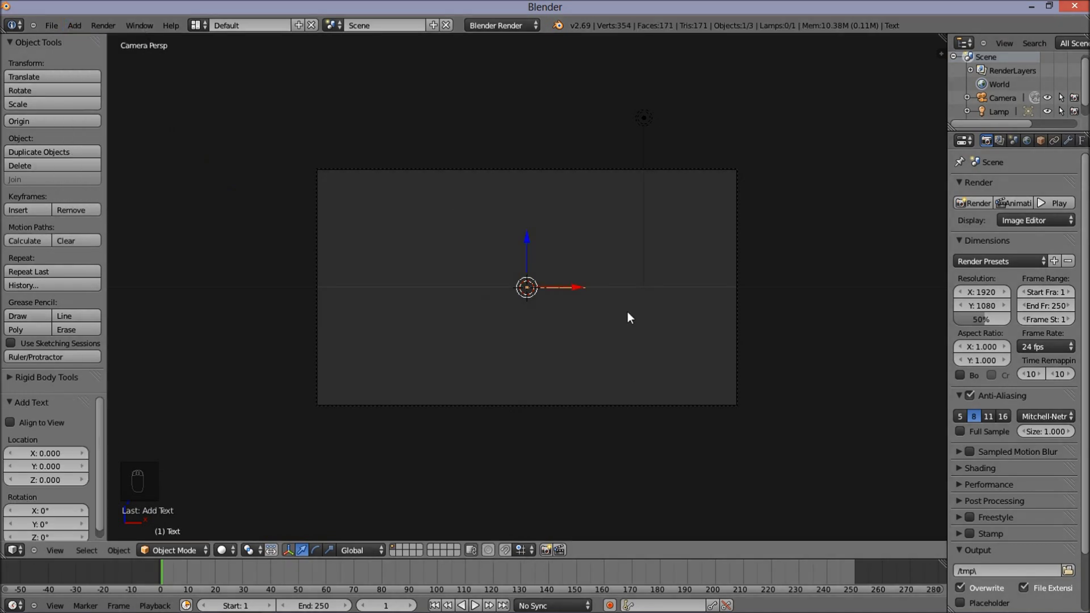
Step: Rotate the text upright to face the camera and replace 'Text' with the word 'faze'
{"action": "key", "text": "r"}
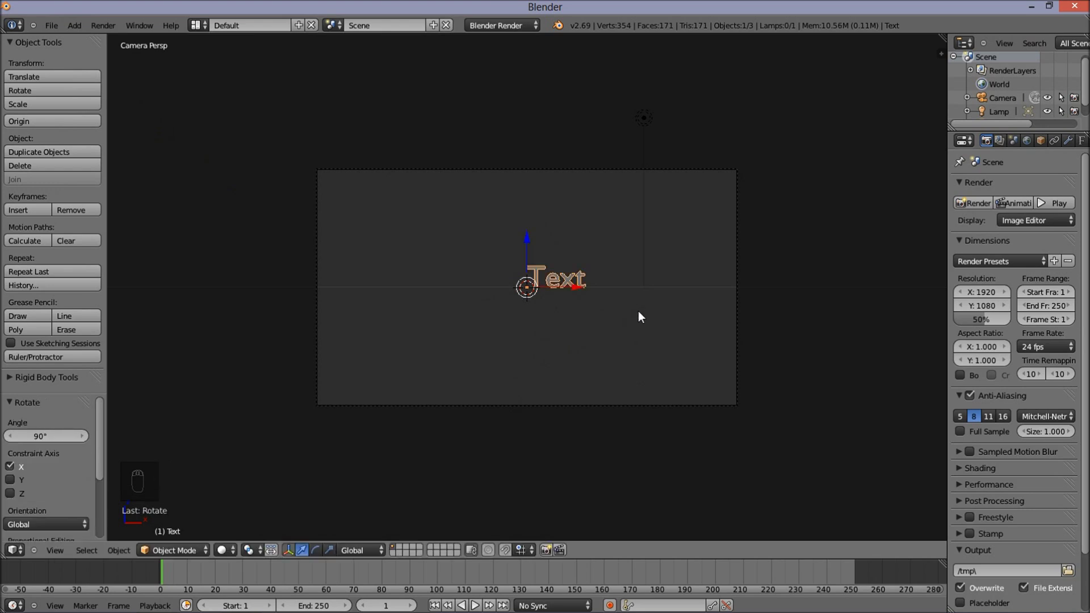
{"action": "key", "text": "Tab"}
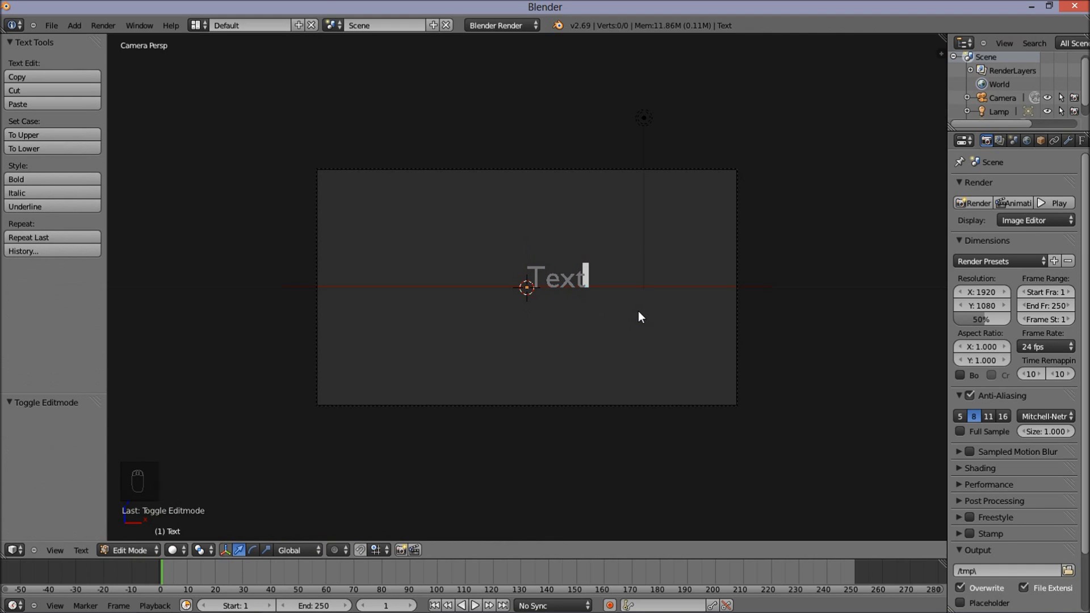
{"action": "key", "text": "BackSpace"}
{"action": "key", "text": "BackSpace"}
{"action": "key", "text": "f"}
{"action": "key", "text": "a"}
{"action": "key", "text": "z"}
{"action": "key", "text": "e"}
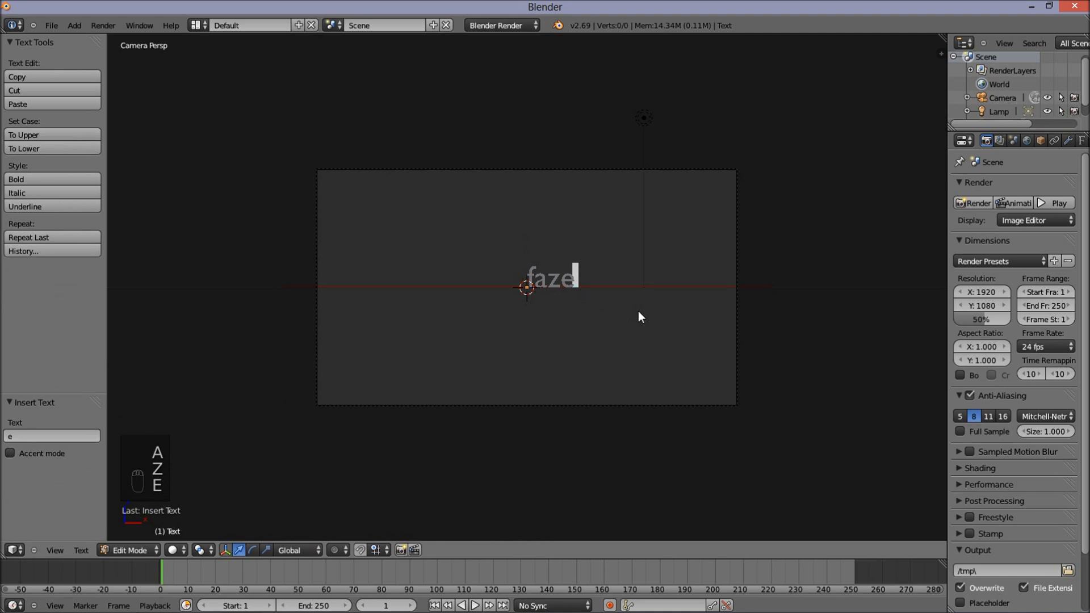
{"action": "key", "text": "Tab"}
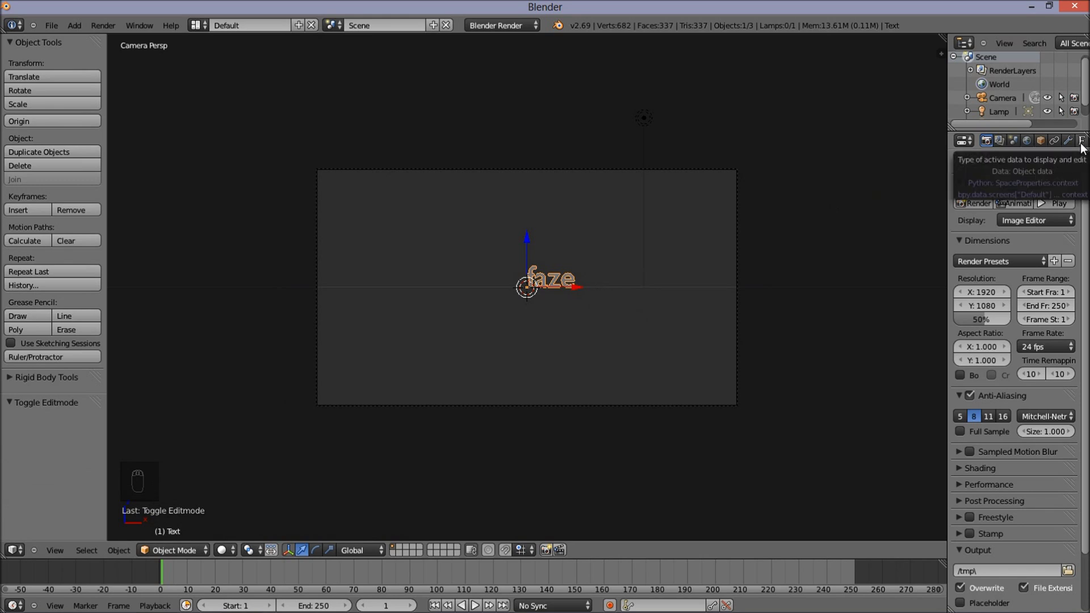
Step: Set the text alignment to Center and nudge it vertically to the middle of the camera frame
{"action": "left_click_drag", "start_coordinate": [1084, 148], "coordinate": [985, 433]}
{"action": "left_click_drag", "start_coordinate": [994, 441], "coordinate": [513, 281]}
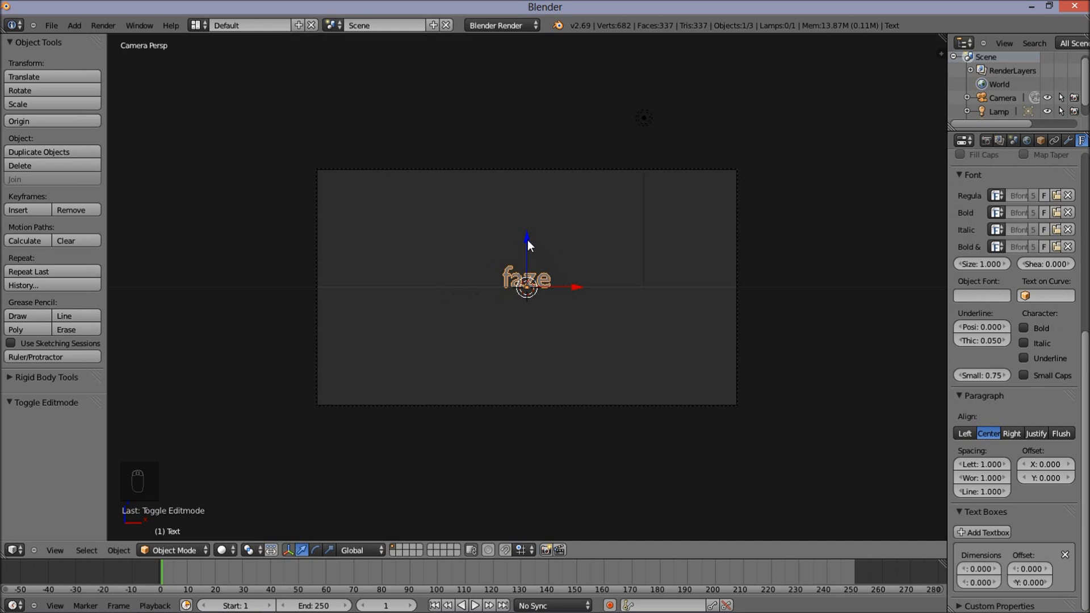
{"action": "middle_click", "coordinate": [531, 244]}
{"action": "left_click_drag", "start_coordinate": [531, 247], "coordinate": [533, 251]}
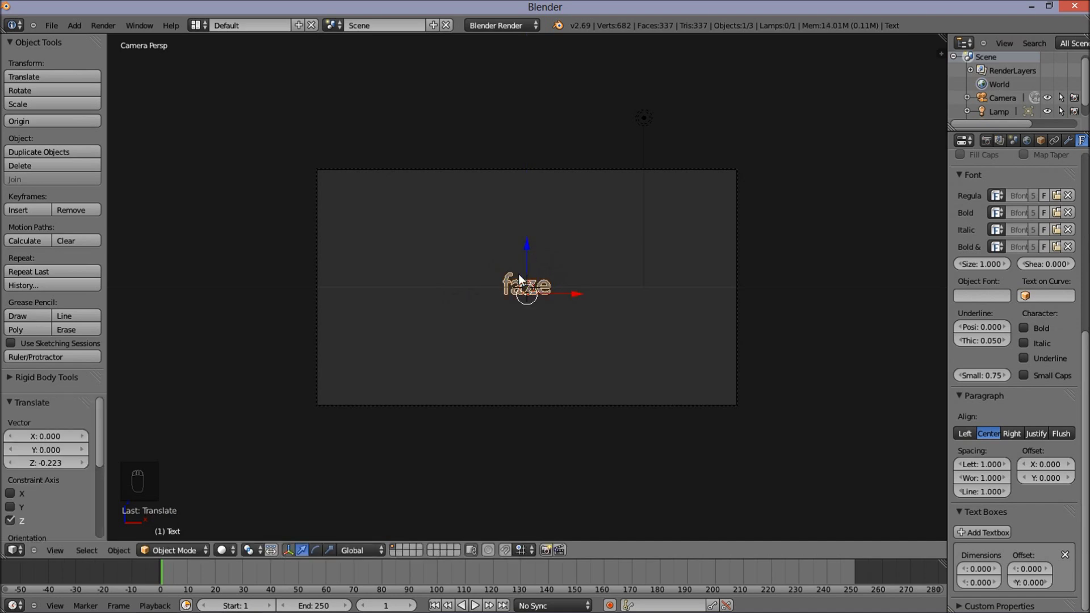
{"action": "left_click_drag", "start_coordinate": [525, 300], "coordinate": [531, 268]}
{"action": "left_click_drag", "start_coordinate": [531, 267], "coordinate": [532, 268]}
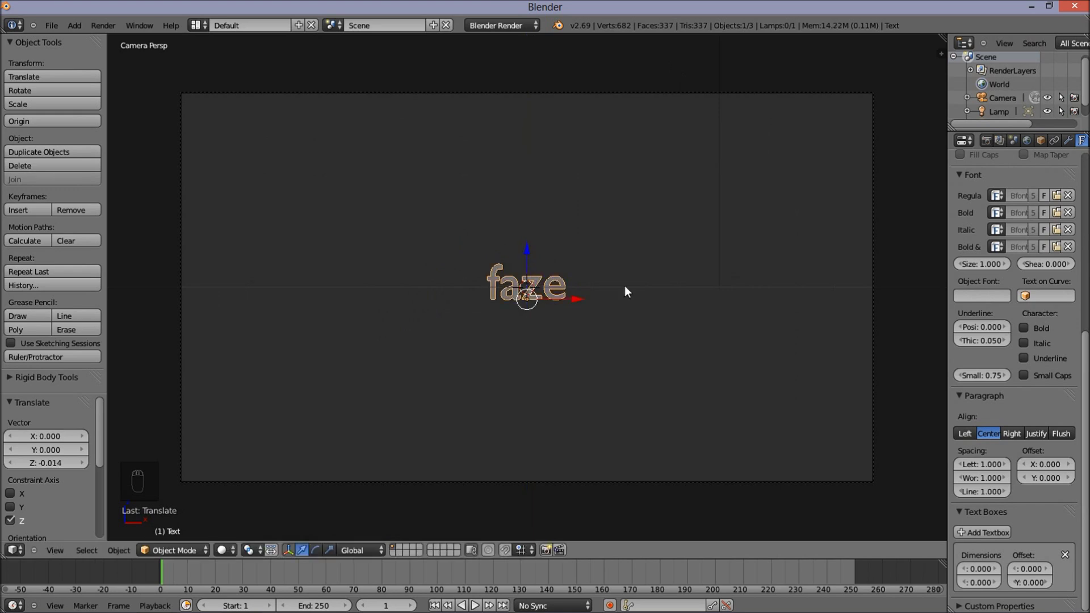
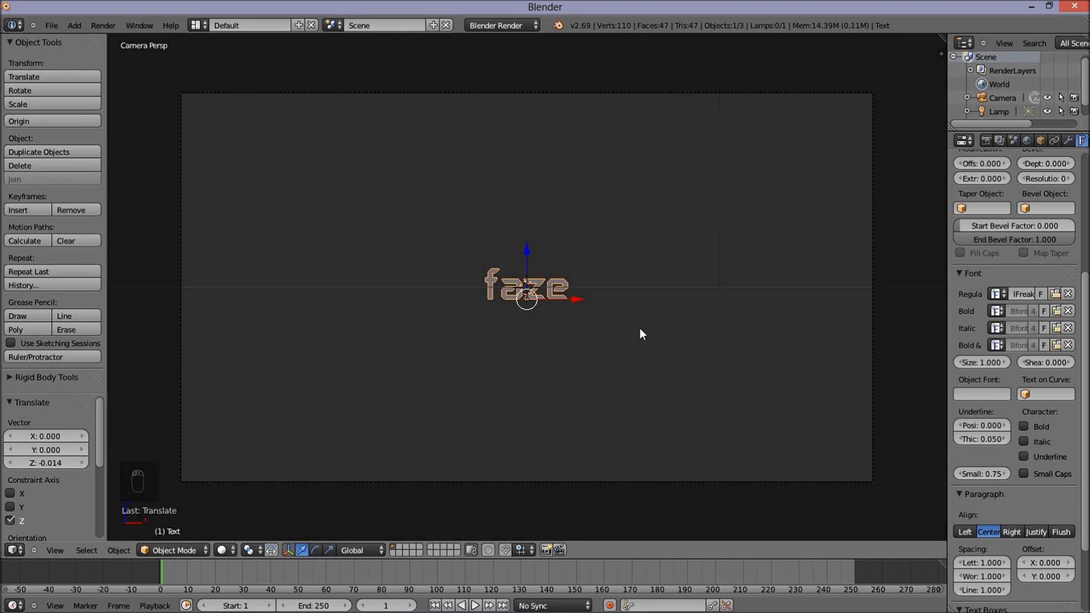
Step: Scale the text up, lower it in frame, and set Bevel Depth 0.013, Resolution 20, Offset -0.016
{"action": "key", "text": "s"}
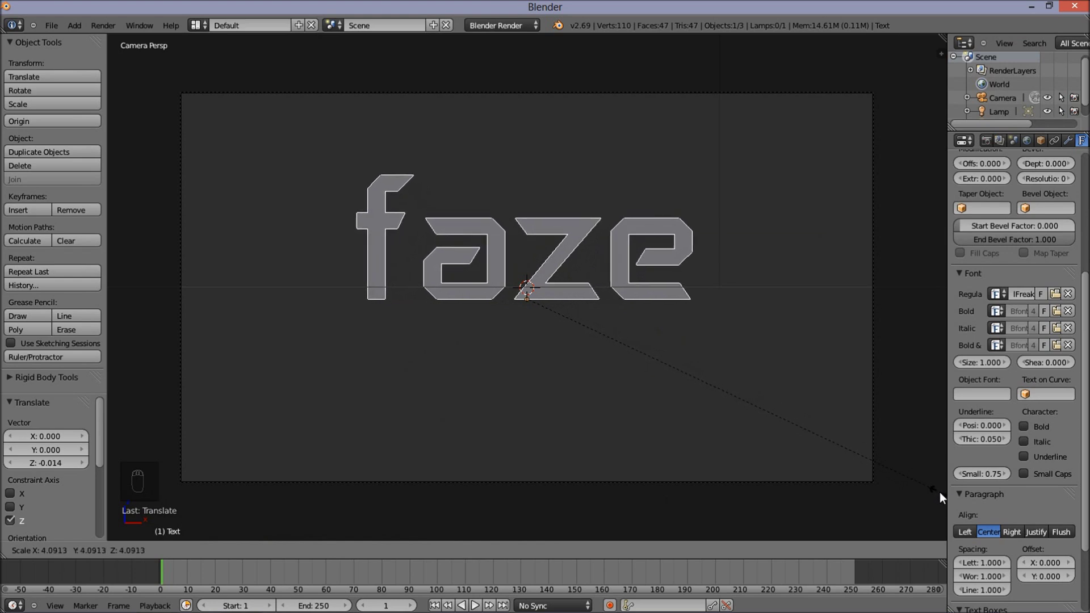
{"action": "left_click_drag", "start_coordinate": [946, 496], "coordinate": [534, 252]}
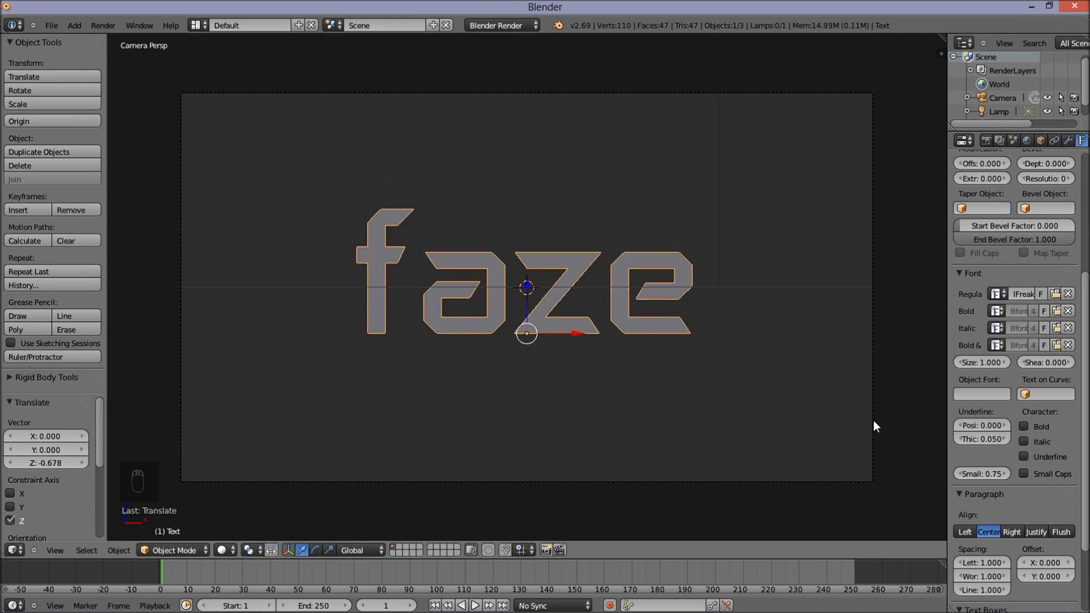
{"action": "left_click_drag", "start_coordinate": [1016, 323], "coordinate": [922, 335]}
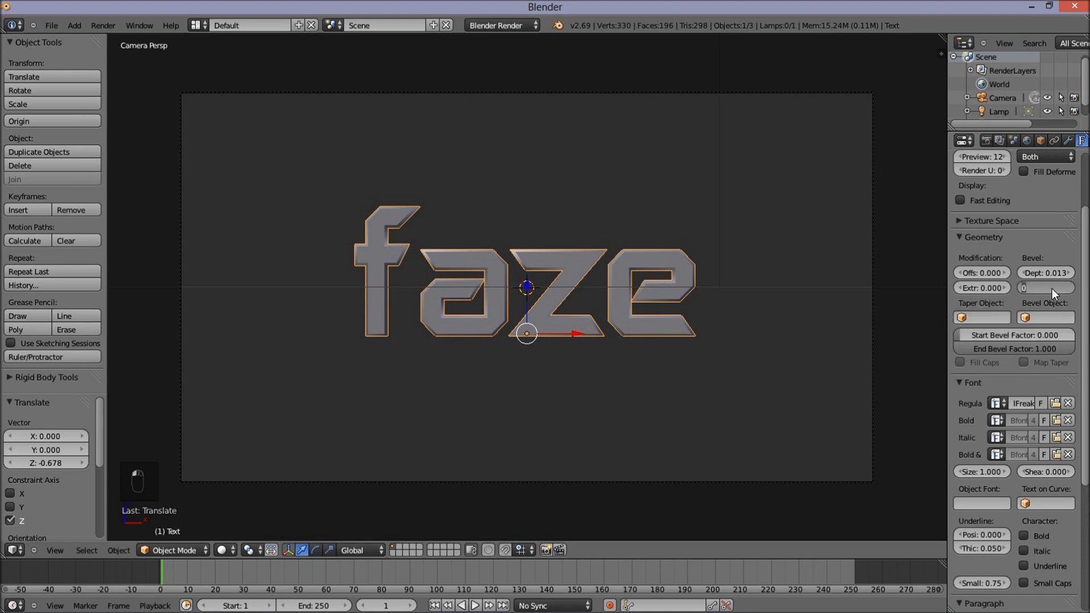
{"action": "left_click", "coordinate": [1055, 294]}
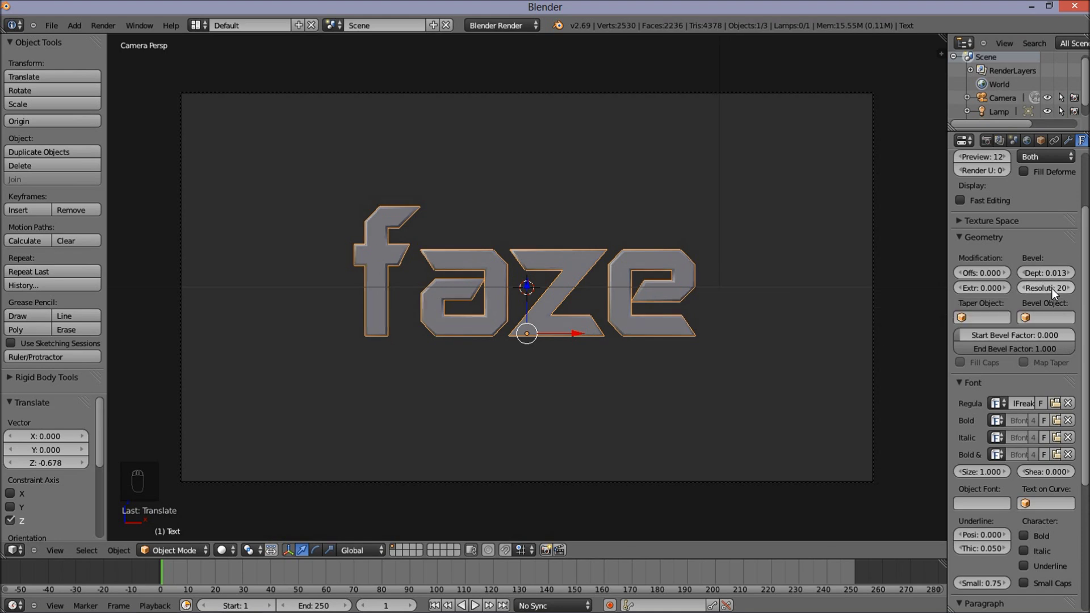
{"action": "left_click_drag", "start_coordinate": [668, 383], "coordinate": [686, 279]}
{"action": "left_click_drag", "start_coordinate": [984, 281], "coordinate": [985, 281]}
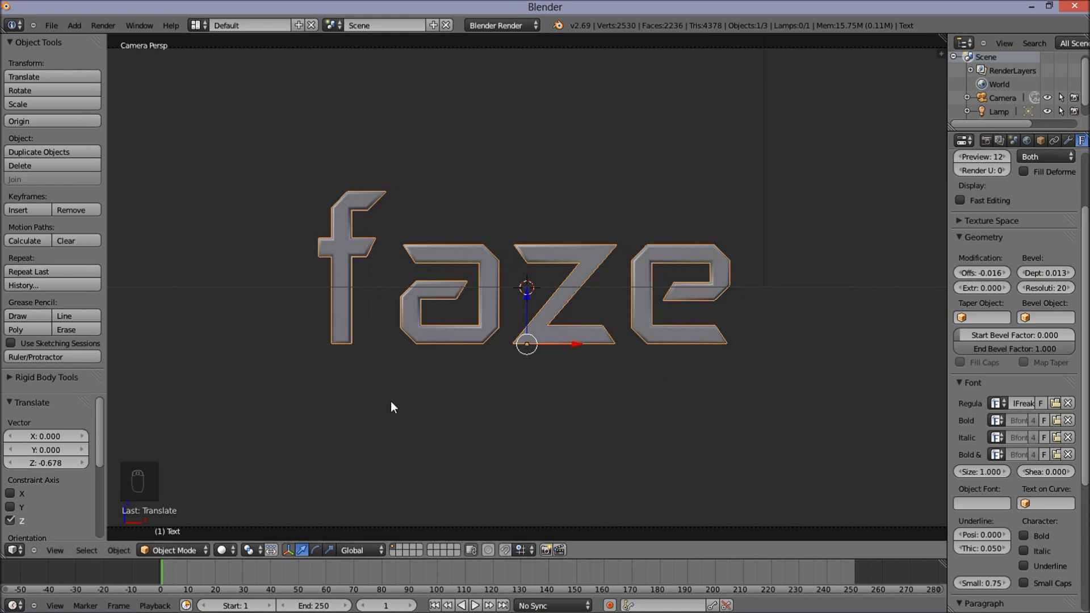
{"action": "left_click_drag", "start_coordinate": [380, 295], "coordinate": [452, 259]}
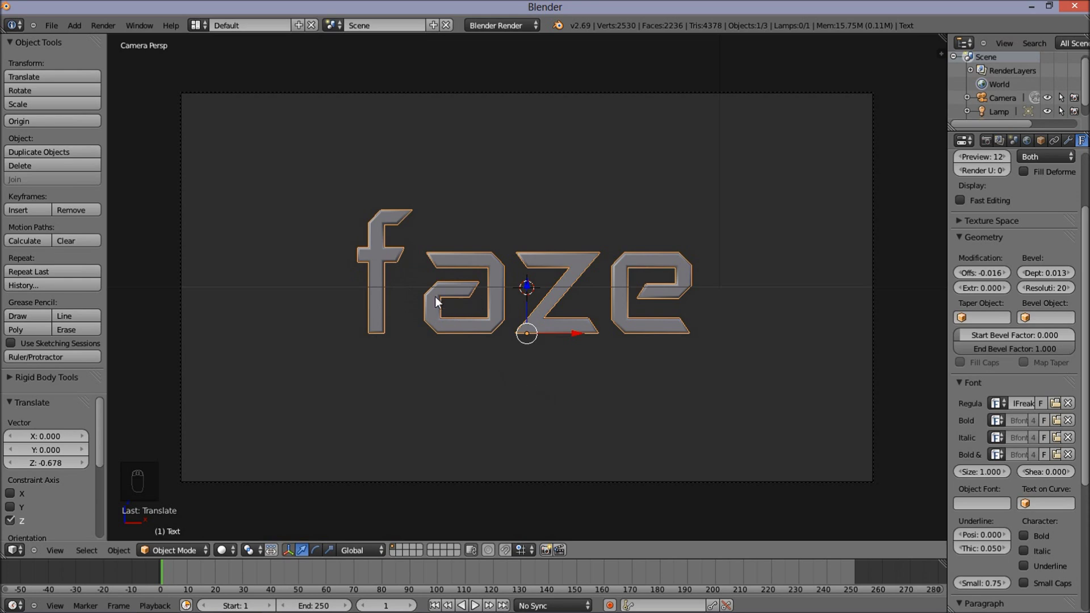
Step: Duplicate the faze text and give the copy Offset 0 and Extrude 0.1 for a thicker layer
{"action": "middle_click", "coordinate": [409, 311]}
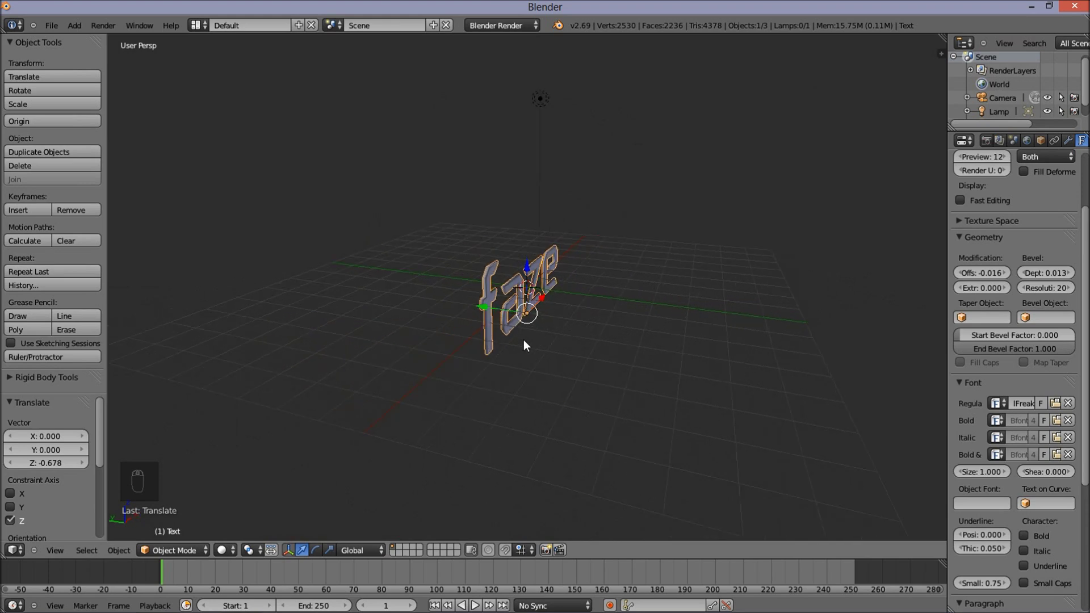
{"action": "left_click_drag", "start_coordinate": [524, 339], "coordinate": [432, 345]}
{"action": "key", "text": "shift+d"}
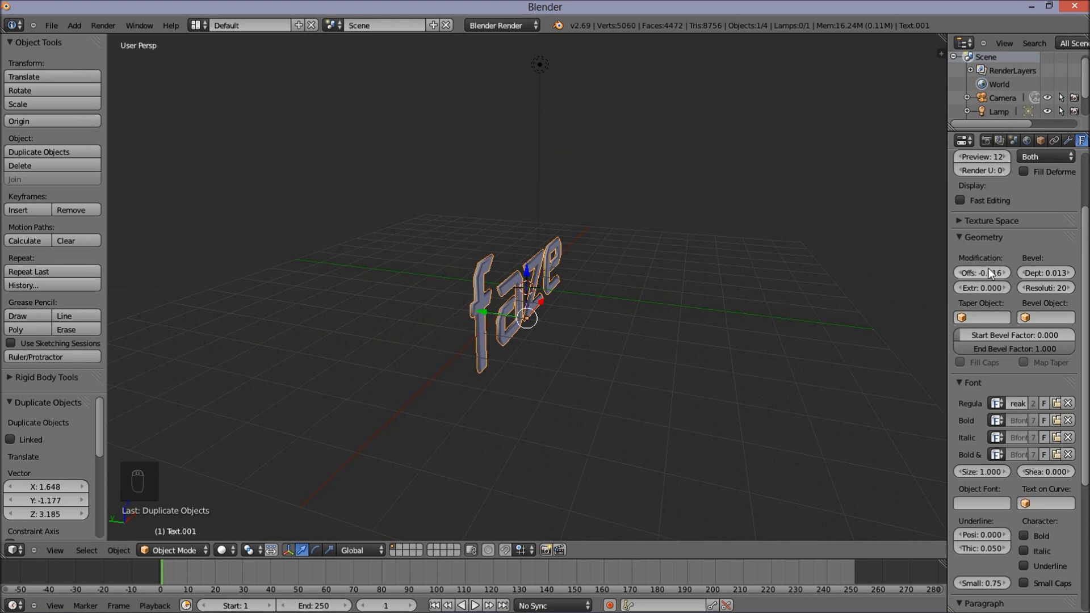
{"action": "left_click_drag", "start_coordinate": [992, 278], "coordinate": [992, 278]}
{"action": "left_click_drag", "start_coordinate": [992, 278], "coordinate": [985, 296]}
Step: Push the extruded copy back along Y behind the bevelled letters and check it through the camera
{"action": "left_click_drag", "start_coordinate": [985, 294], "coordinate": [489, 319]}
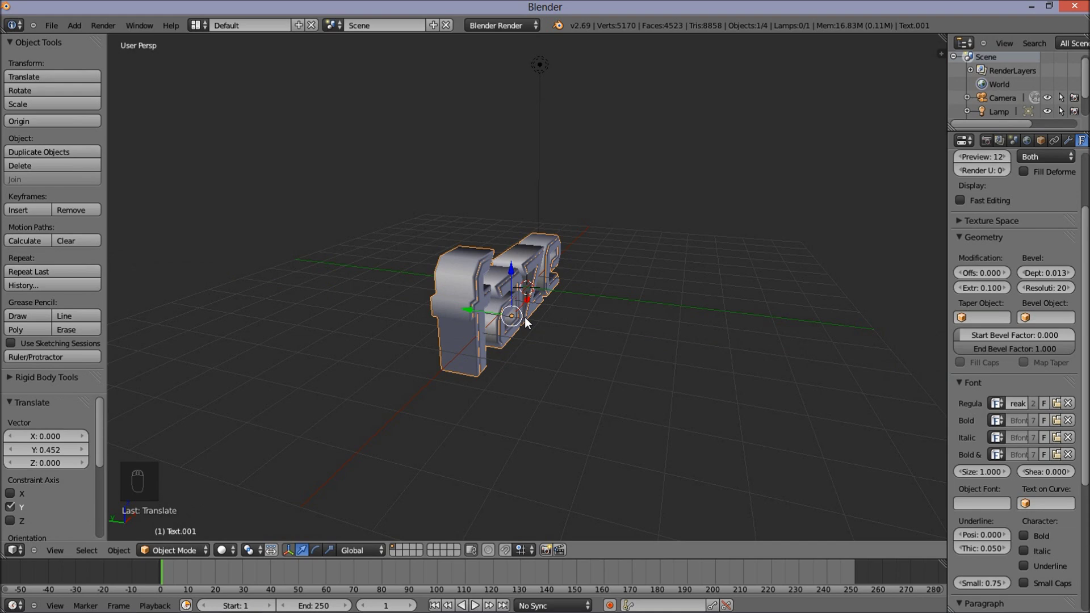
{"action": "key", "text": "KP_0"}
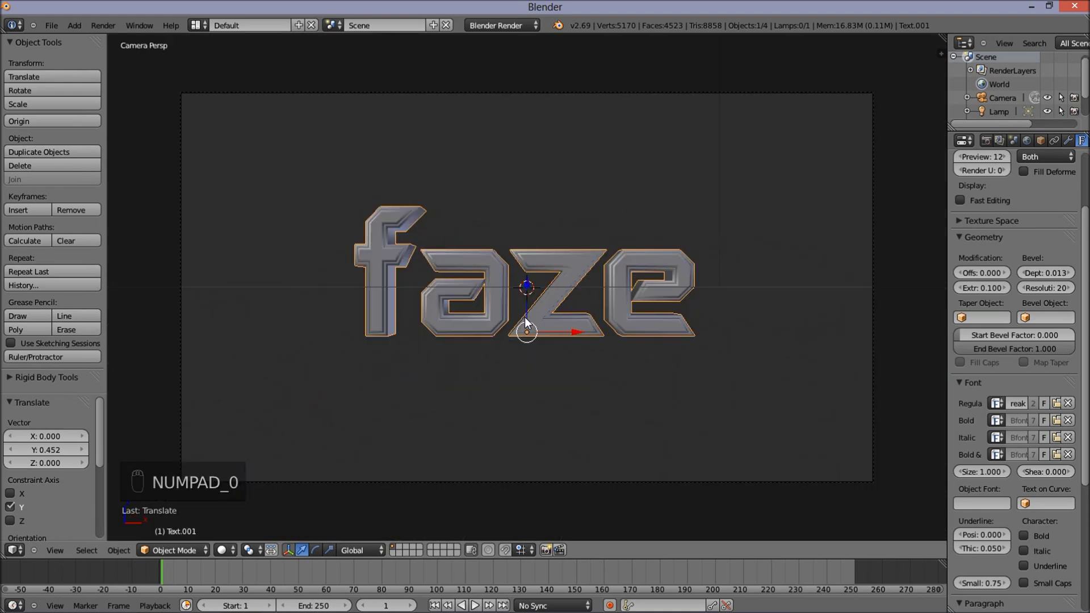
{"action": "left_click_drag", "start_coordinate": [528, 321], "coordinate": [457, 333]}
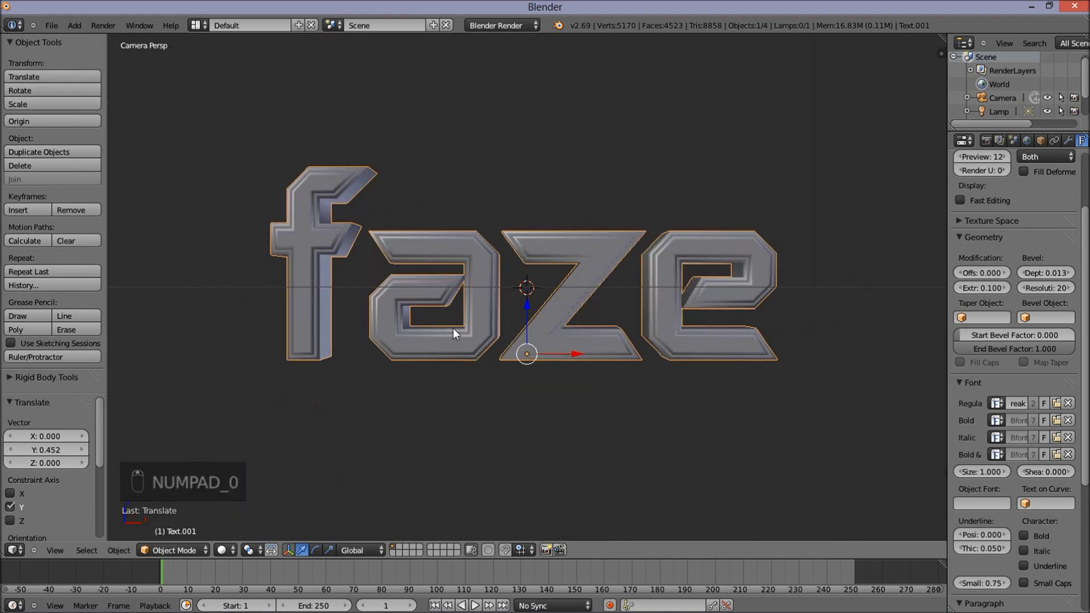
{"action": "left_click_drag", "start_coordinate": [491, 323], "coordinate": [521, 325]}
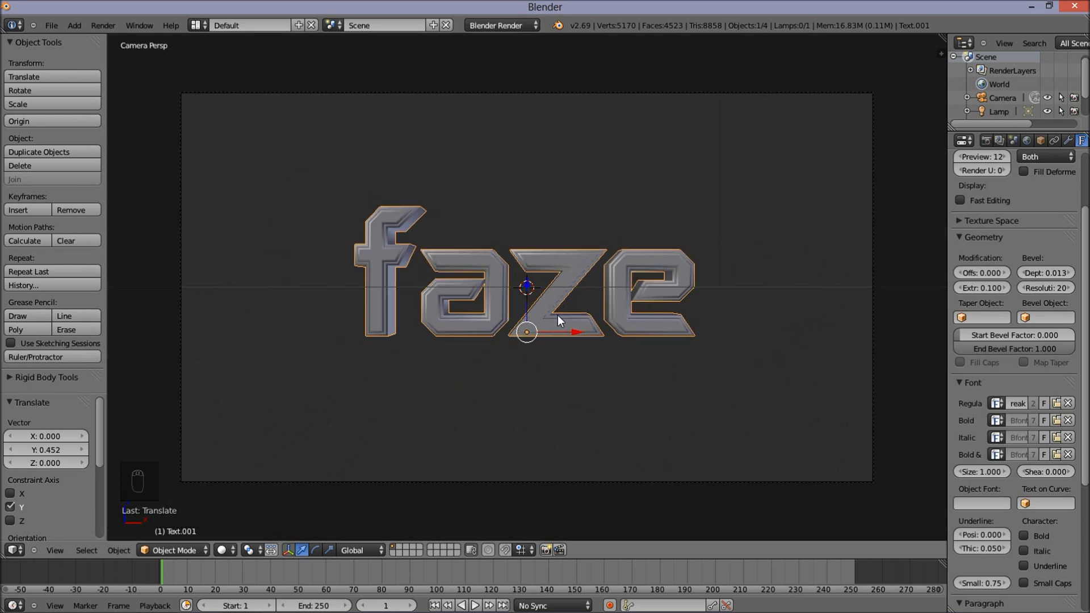
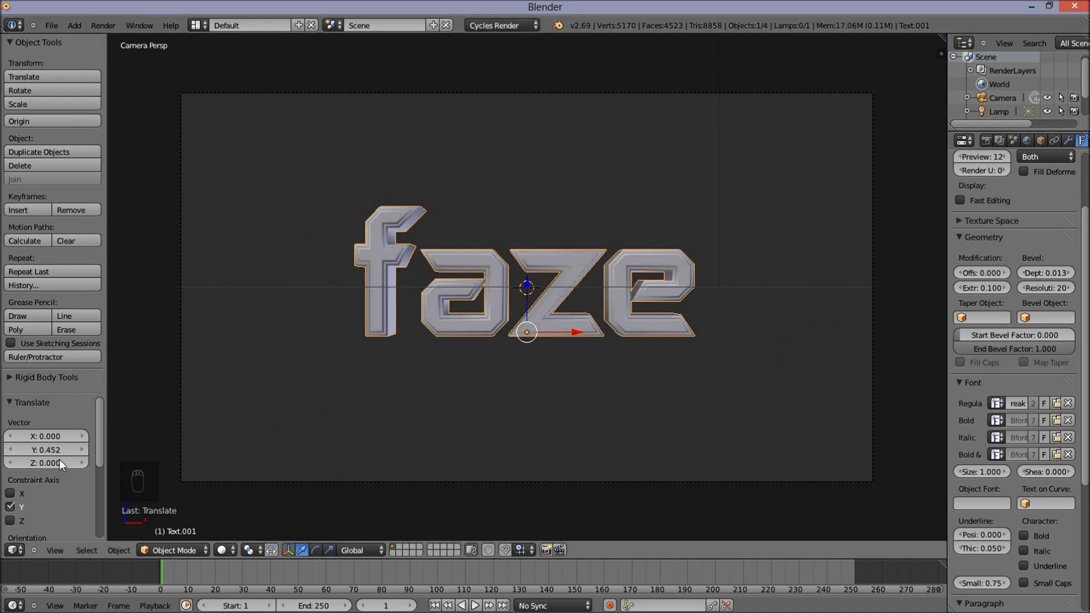
Step: Bring up the editor type list in the lower-left area
{"action": "left_click_drag", "start_coordinate": [18, 556], "coordinate": [88, 332]}
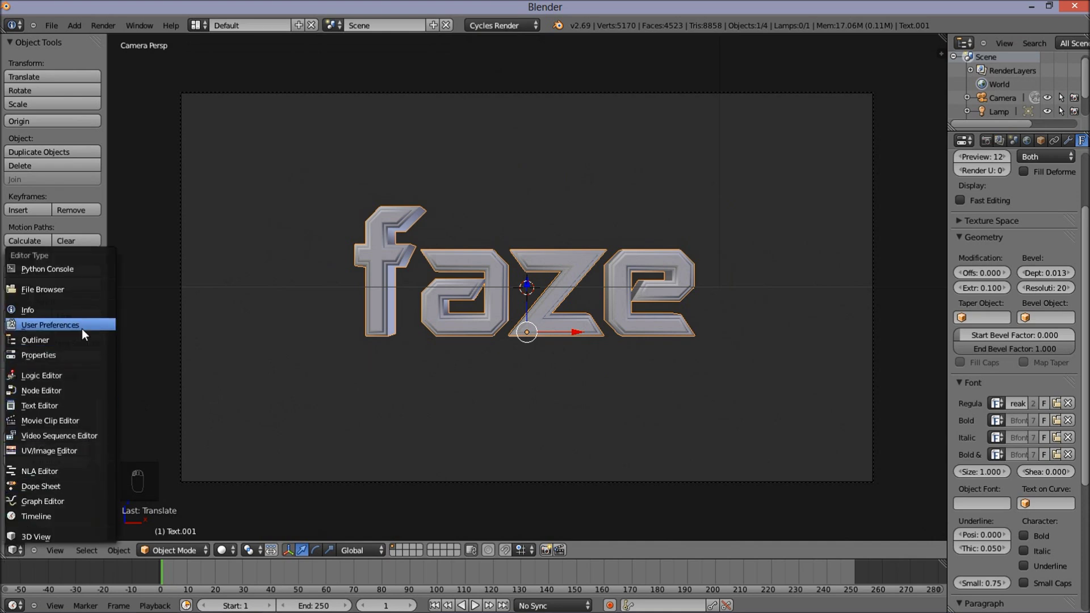
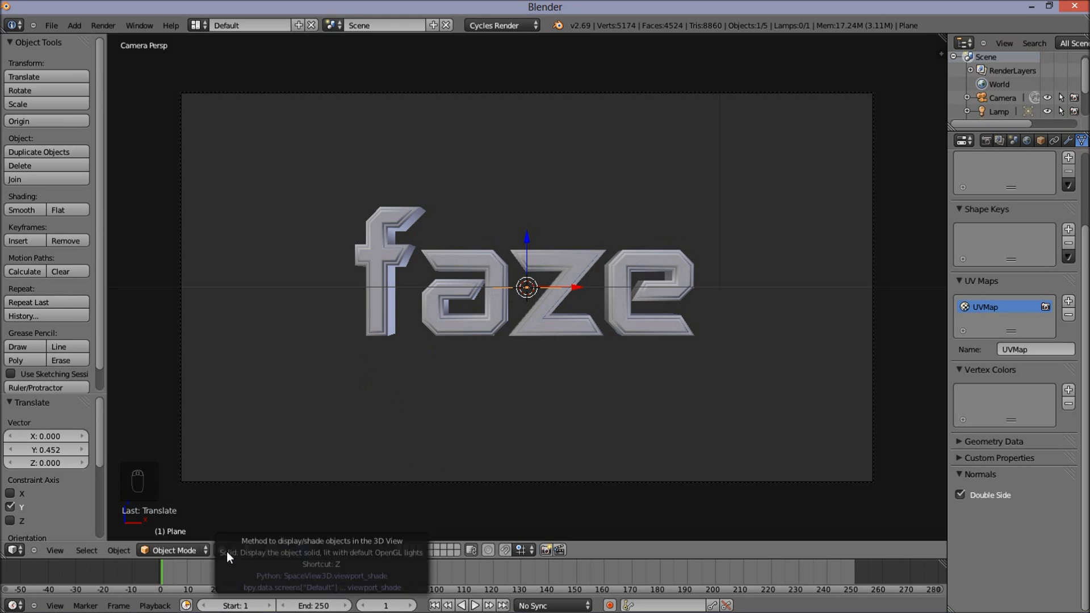
Step: Leave camera view, orbit around the letters and rotate the plane 90° on X to stand it upright
{"action": "left_click", "coordinate": [232, 556]}
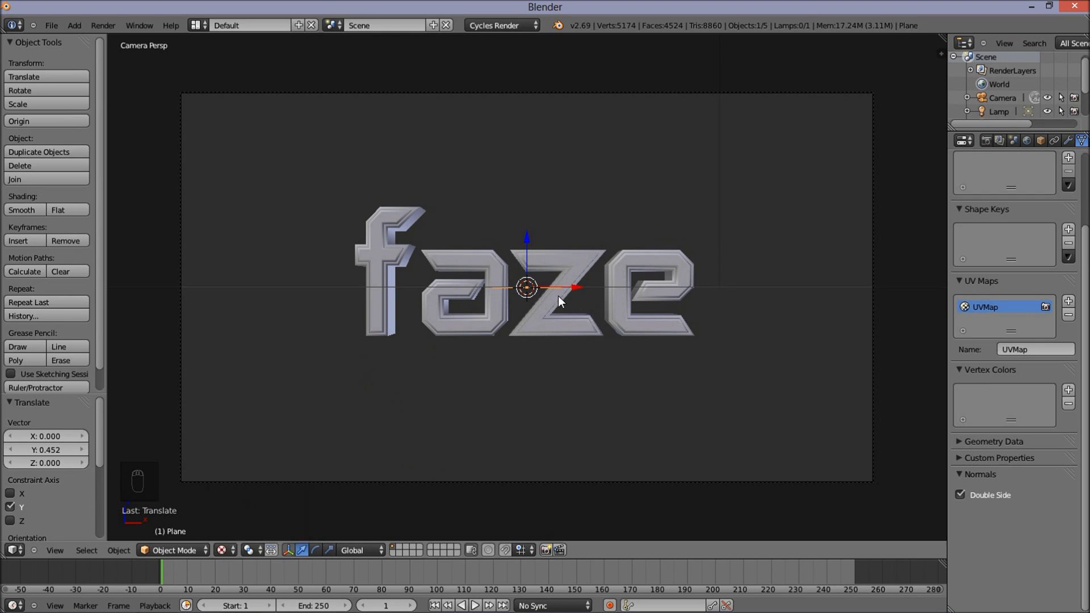
{"action": "middle_click", "coordinate": [526, 288]}
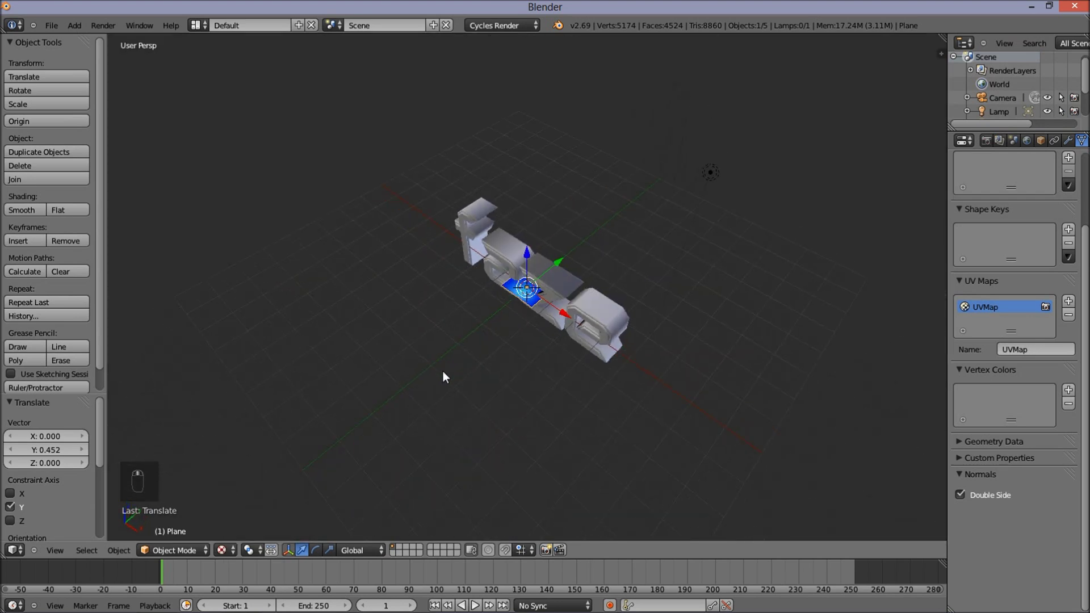
{"action": "left_click_drag", "start_coordinate": [447, 376], "coordinate": [511, 351]}
{"action": "left_click_drag", "start_coordinate": [438, 462], "coordinate": [438, 442]}
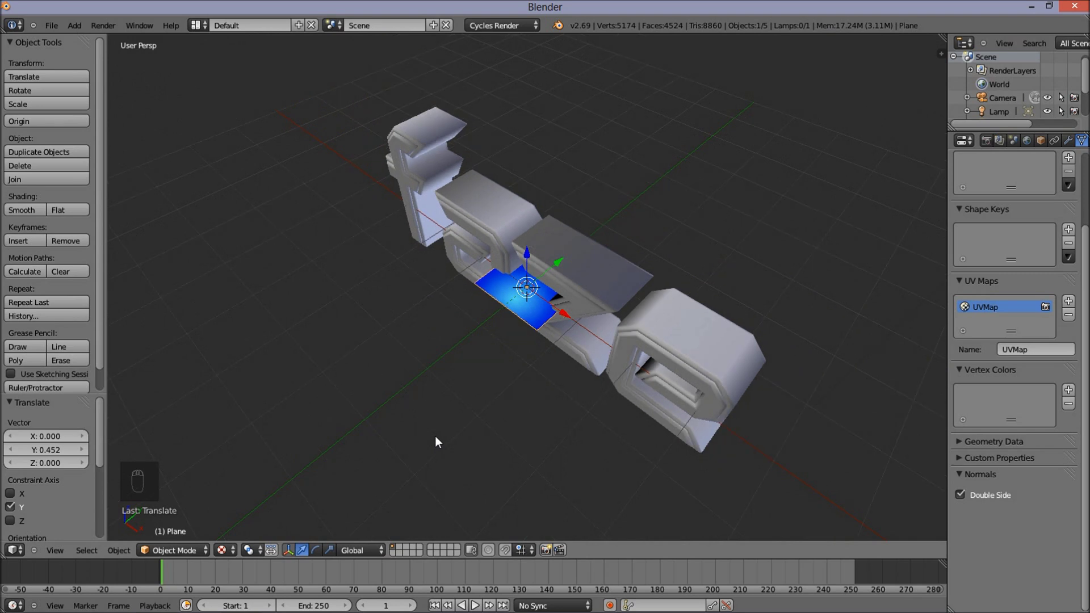
{"action": "key", "text": "r"}
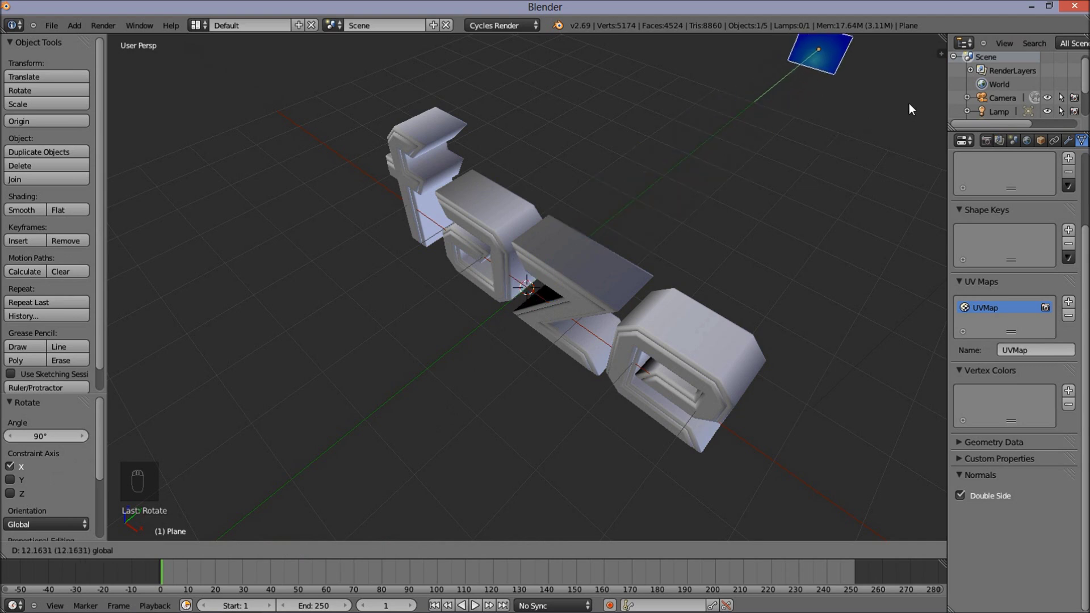
Step: Move the upright plane back along Y behind the letters and return to the camera view
{"action": "left_click_drag", "start_coordinate": [750, 362], "coordinate": [717, 308]}
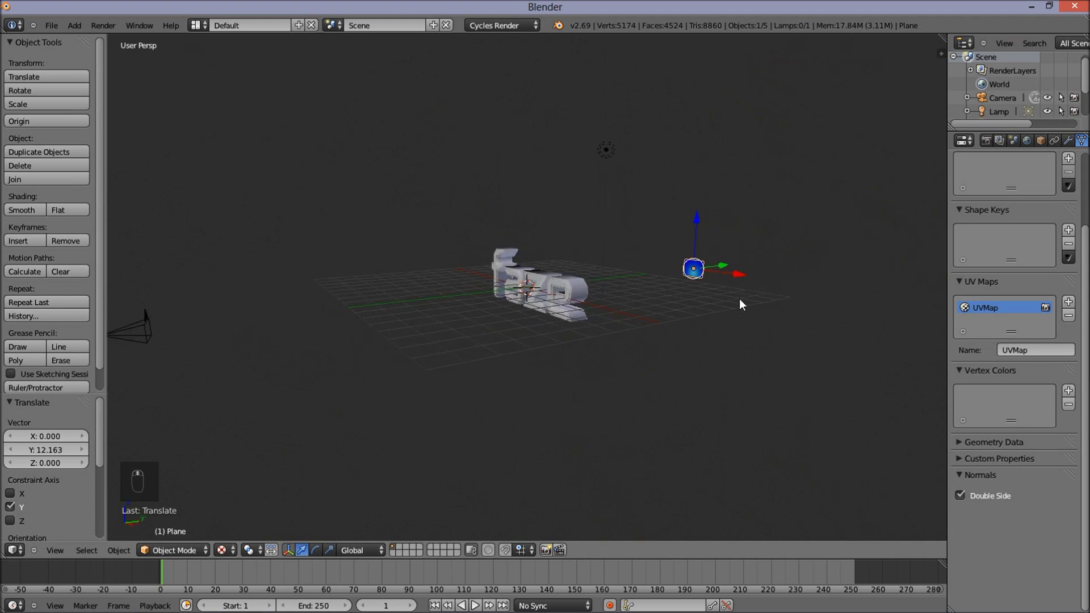
{"action": "left_click_drag", "start_coordinate": [755, 296], "coordinate": [711, 247]}
{"action": "key", "text": "KP_0"}
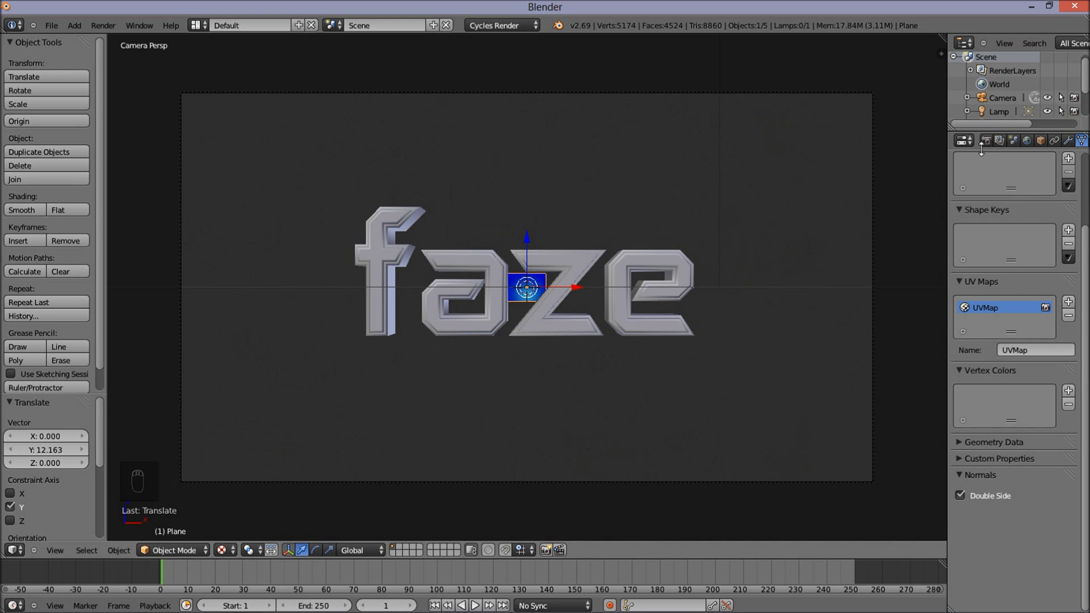
Step: Scale the backdrop plane up and push it further back so its blue gradient fills the frame, then select the camera
{"action": "left_click_drag", "start_coordinate": [1049, 148], "coordinate": [556, 316]}
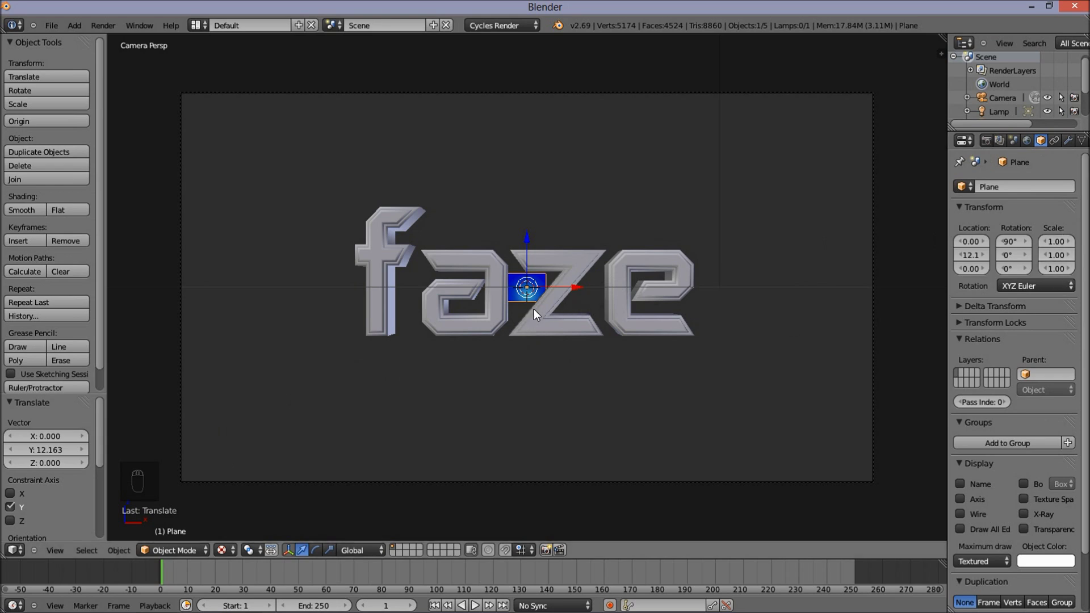
{"action": "key", "text": "s"}
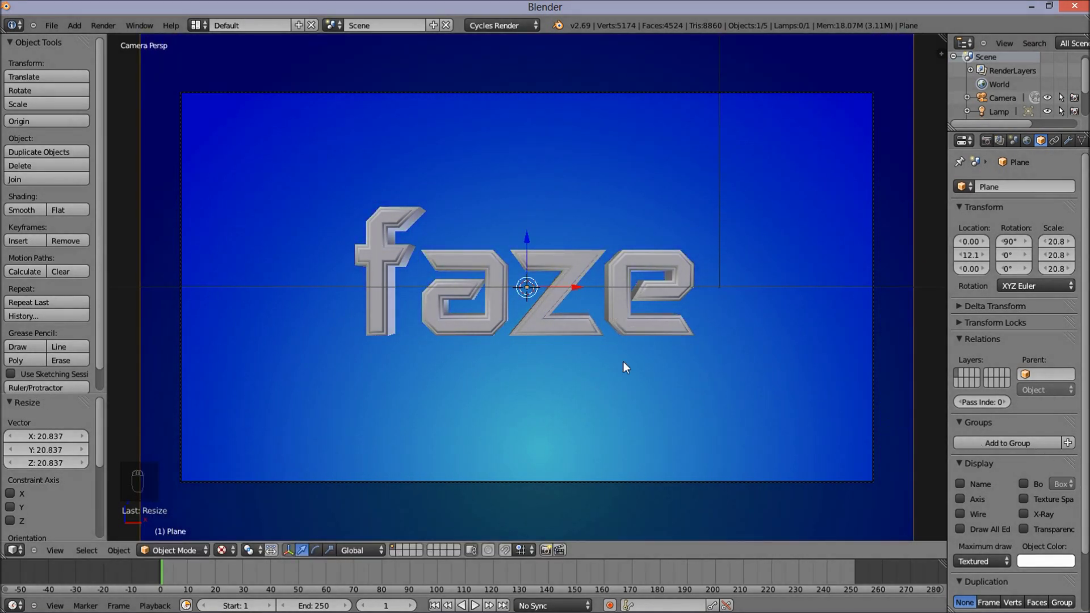
{"action": "key", "text": "s"}
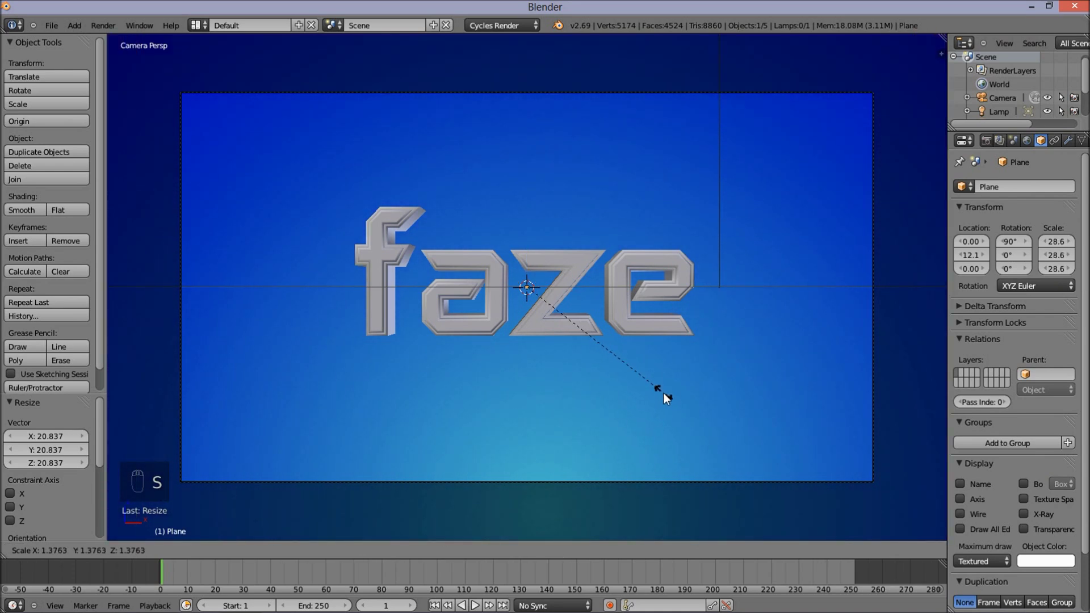
{"action": "key", "text": "g"}
{"action": "left_click", "coordinate": [624, 382]}
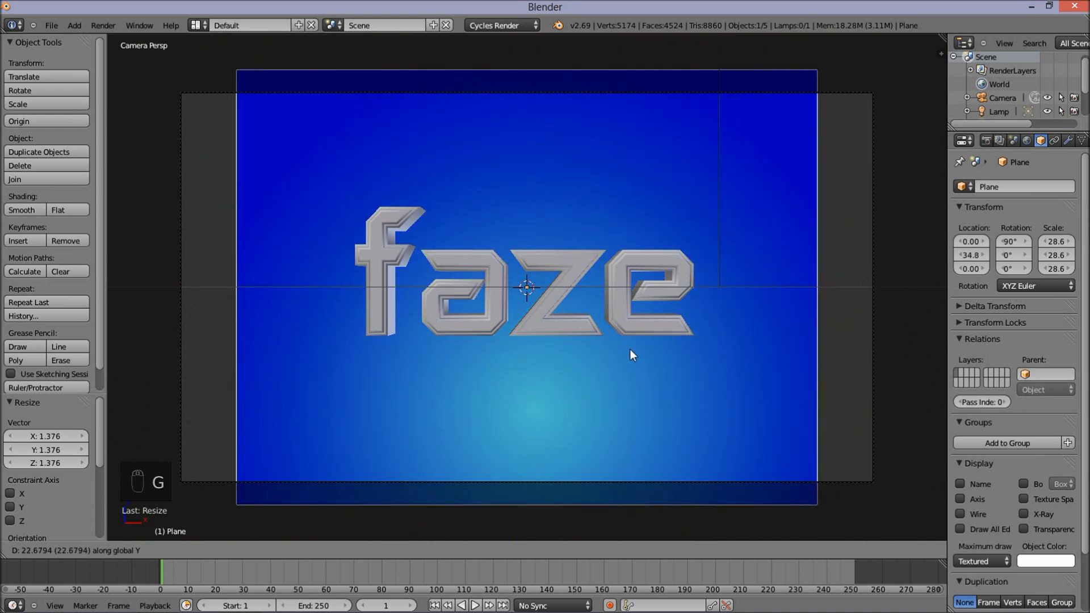
{"action": "left_click_drag", "start_coordinate": [634, 355], "coordinate": [738, 124]}
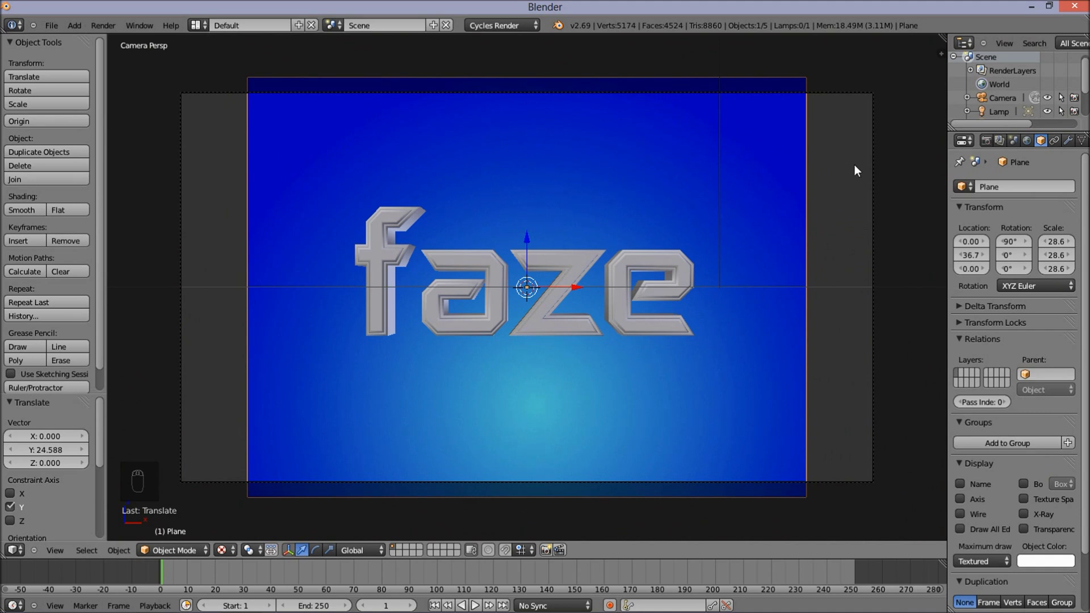
{"action": "left_click_drag", "start_coordinate": [881, 185], "coordinate": [1012, 165]}
Step: Show the camera's lens settings with its 35 mm focal length ready to edit
{"action": "middle_click", "coordinate": [1012, 165]}
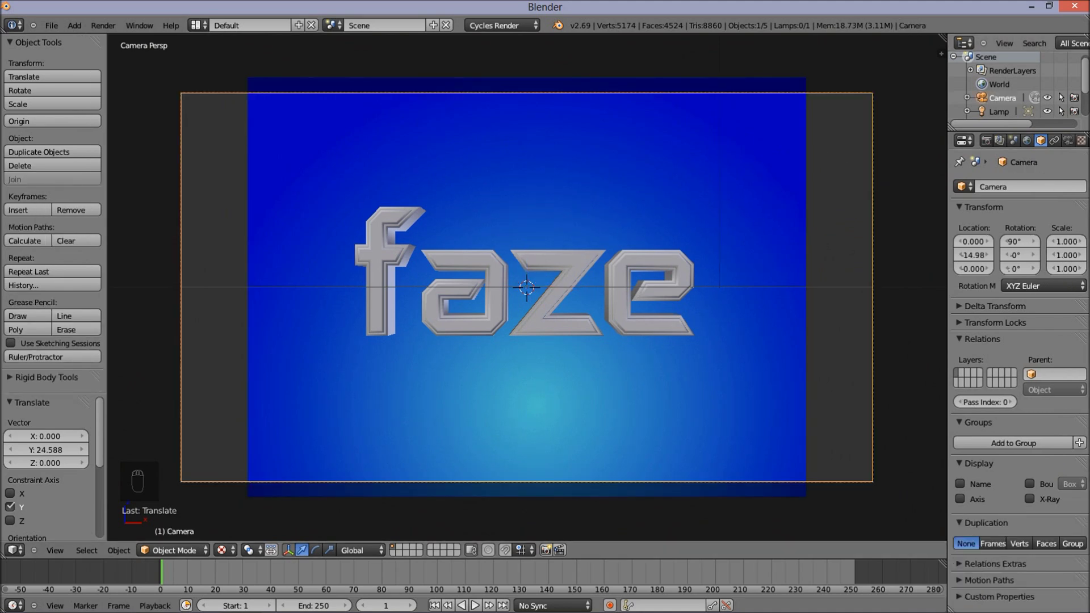
{"action": "left_click_drag", "start_coordinate": [1077, 145], "coordinate": [1013, 233]}
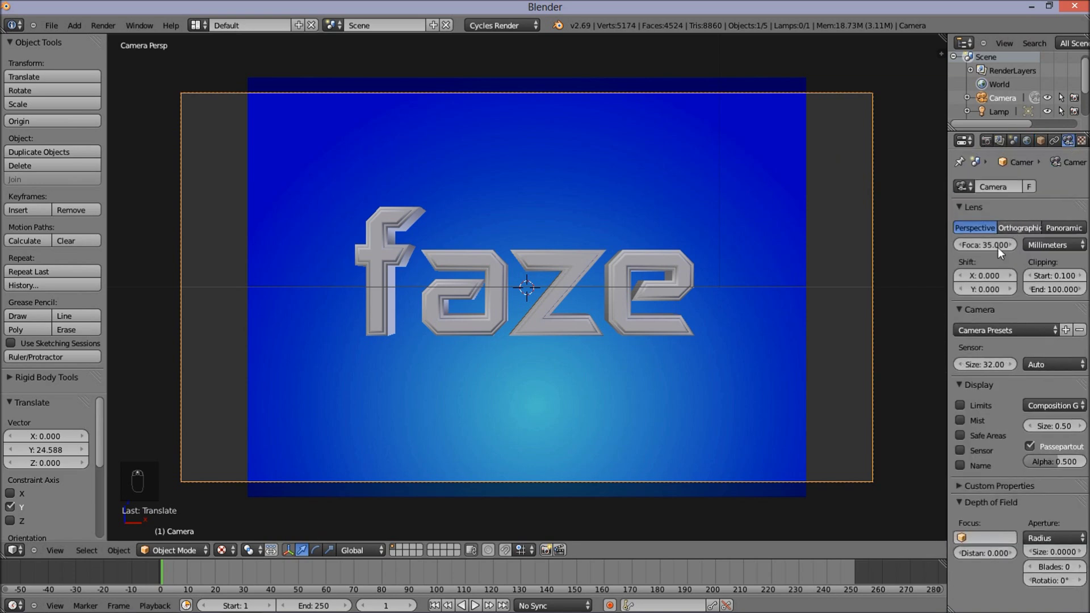
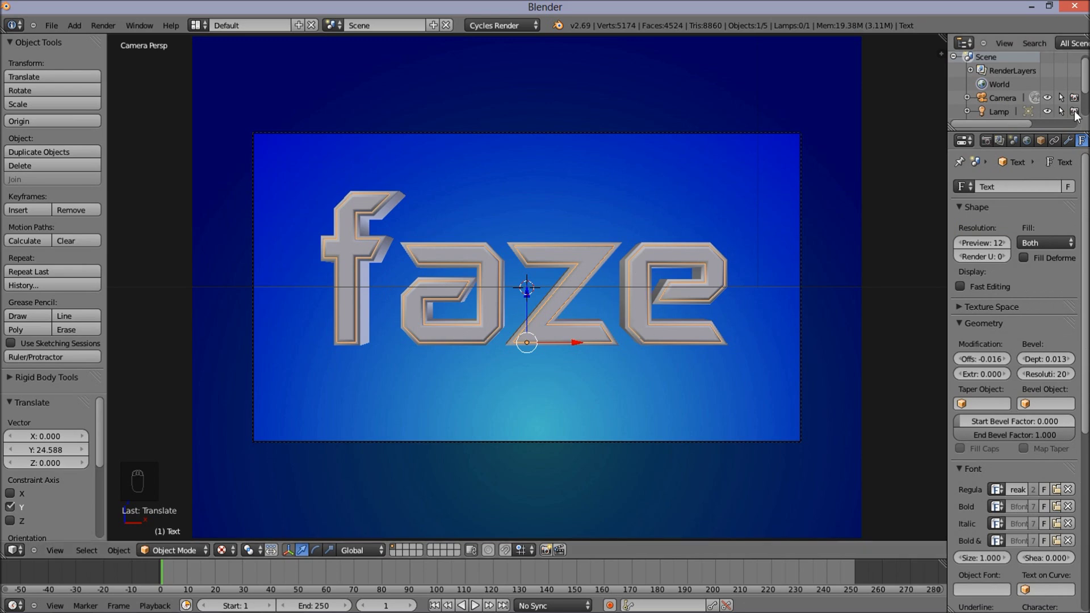
Step: Assign the existing RED metal material to the faze text from the material browser
{"action": "left_click_drag", "start_coordinate": [1061, 147], "coordinate": [1071, 148]}
{"action": "left_click_drag", "start_coordinate": [1071, 147], "coordinate": [970, 244]}
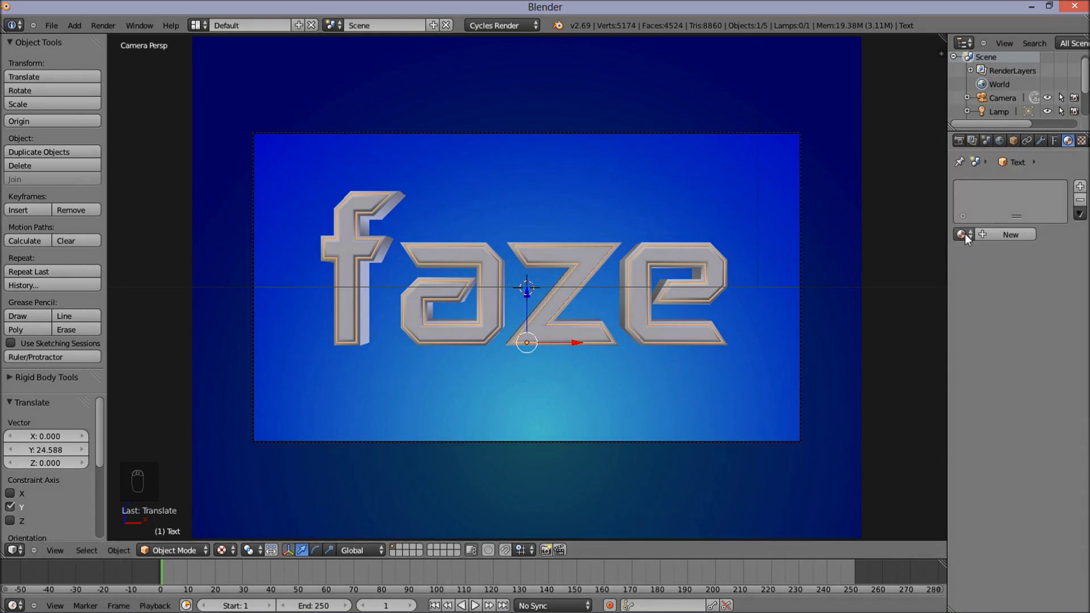
{"action": "left_click_drag", "start_coordinate": [971, 240], "coordinate": [893, 276]}
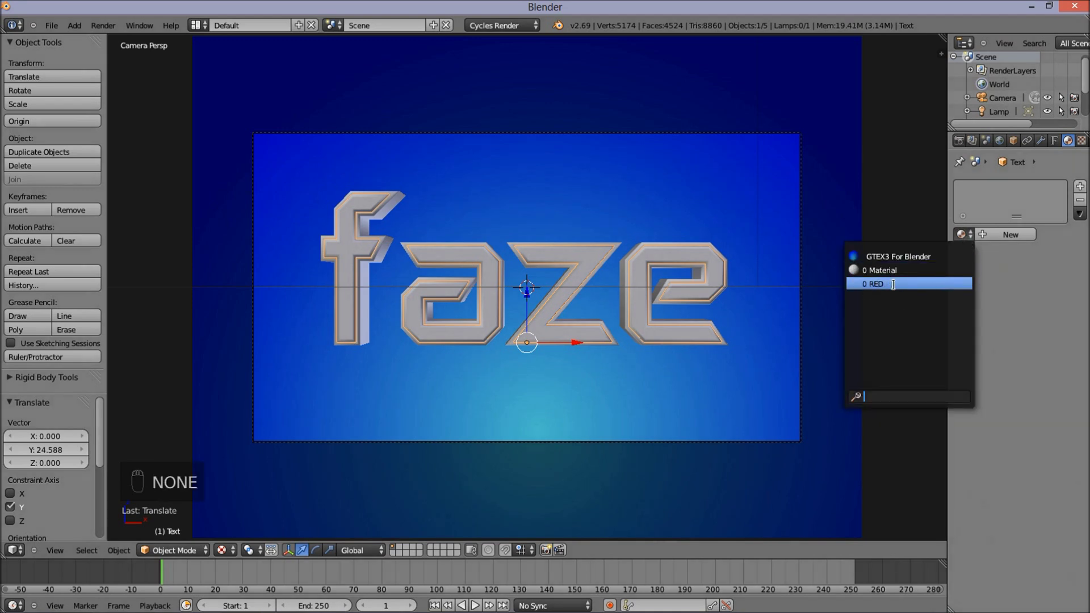
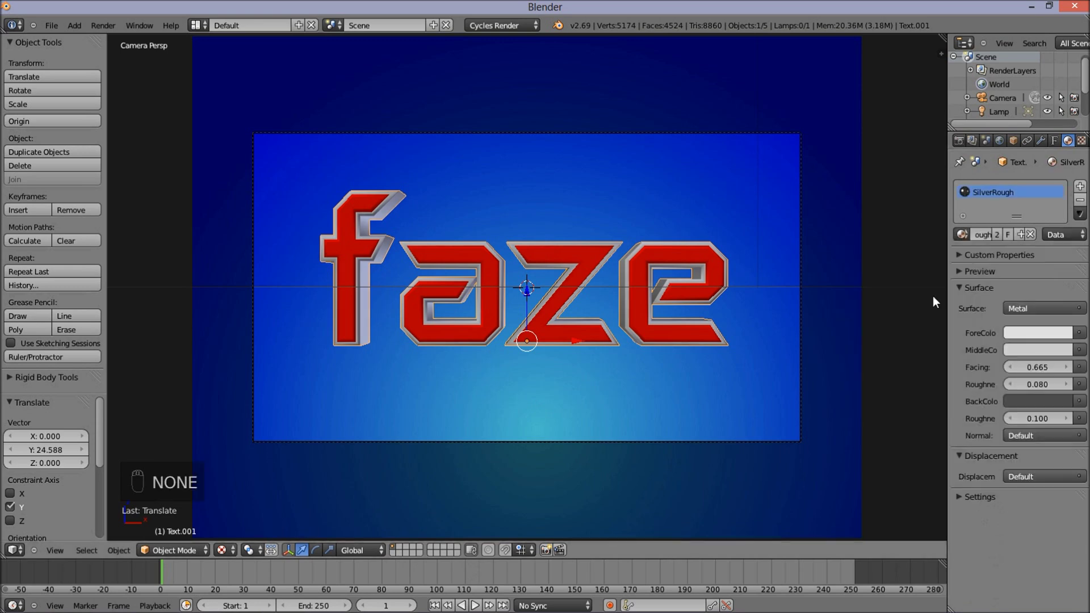
Step: Shift the text along Y and view the whole camera frame of the letters over the blue backdrop
{"action": "left_click_drag", "start_coordinate": [414, 328], "coordinate": [416, 378]}
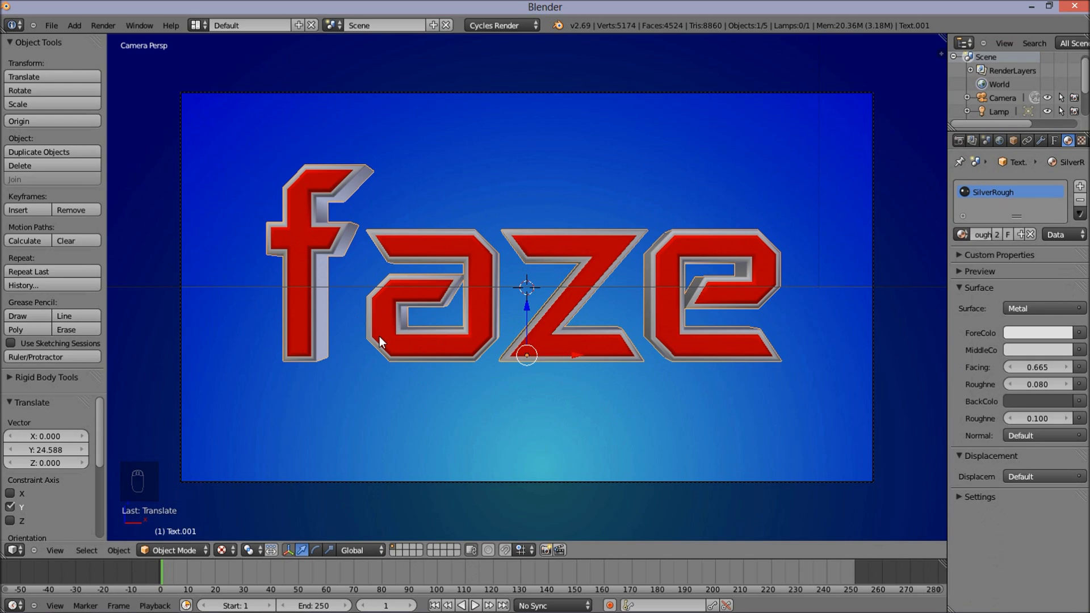
{"action": "left_click_drag", "start_coordinate": [476, 473], "coordinate": [270, 545]}
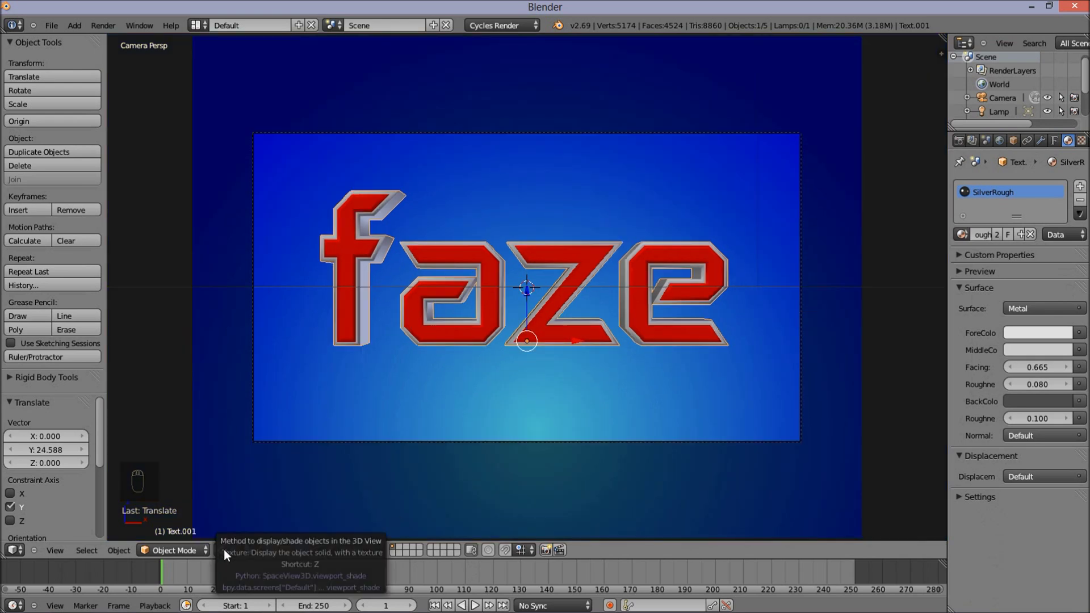
{"action": "left_click", "coordinate": [228, 555]}
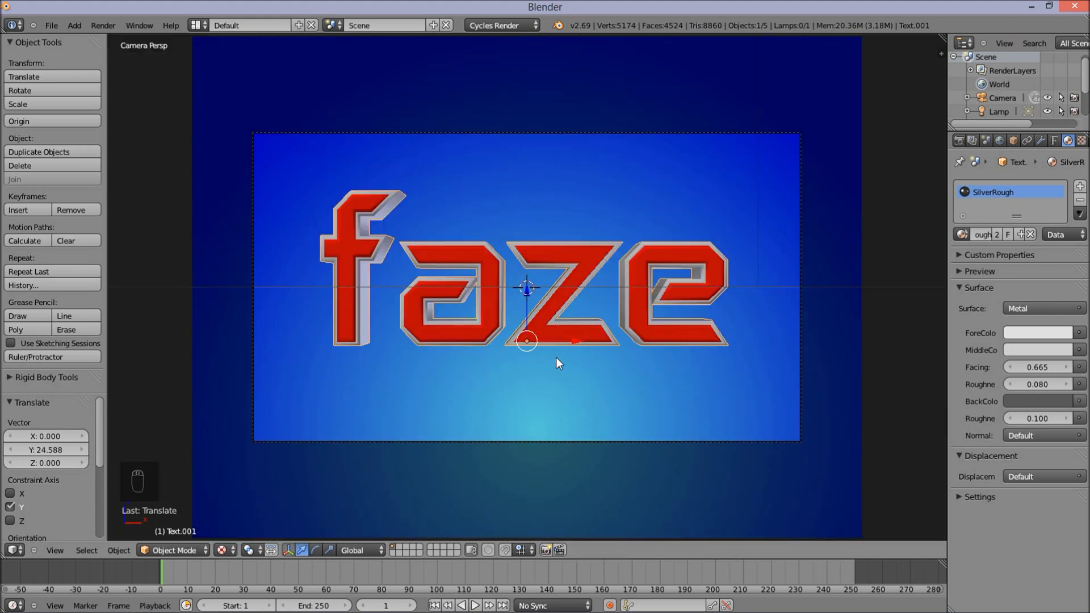
Step: Orbit out of camera view to a scene overview and select the lamp above the letters
{"action": "middle_click", "coordinate": [597, 209]}
{"action": "left_click_drag", "start_coordinate": [617, 221], "coordinate": [648, 234]}
{"action": "middle_click", "coordinate": [647, 234]}
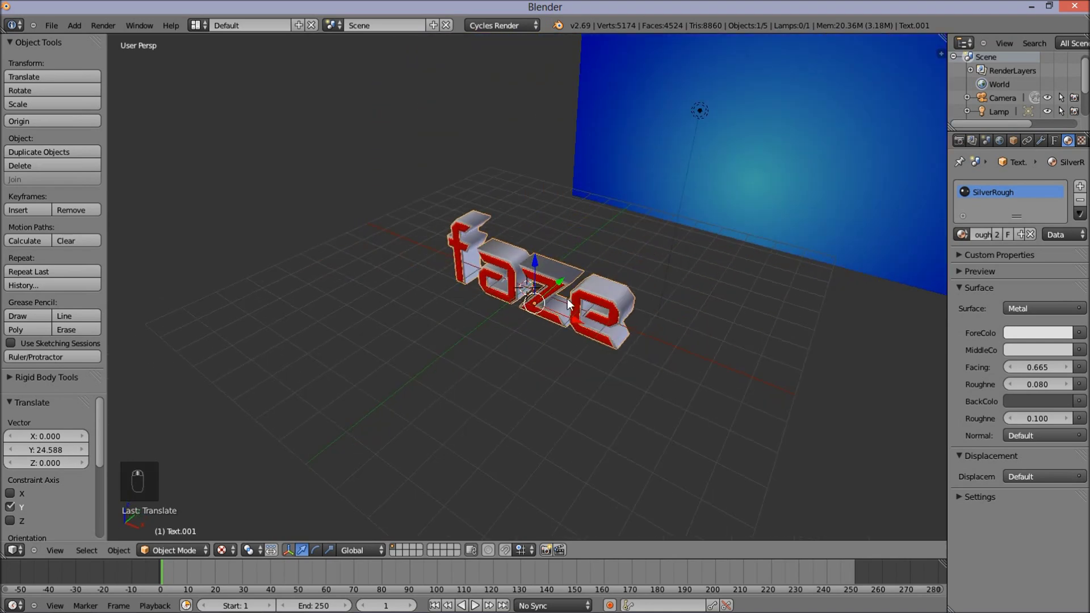
{"action": "middle_click", "coordinate": [694, 270]}
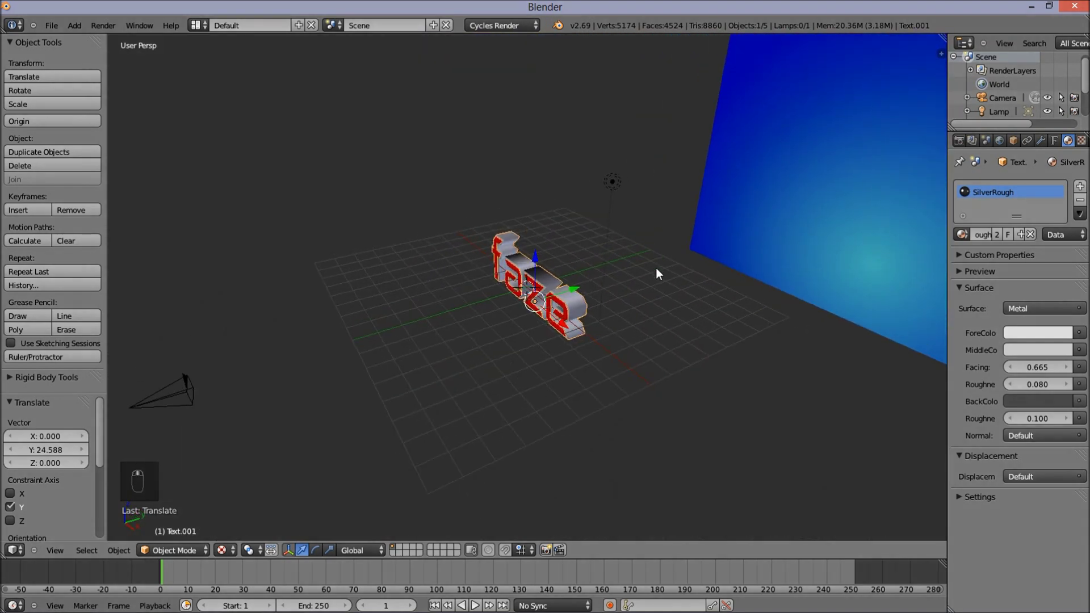
{"action": "left_click_drag", "start_coordinate": [614, 164], "coordinate": [618, 190]}
{"action": "left_click_drag", "start_coordinate": [618, 190], "coordinate": [633, 197]}
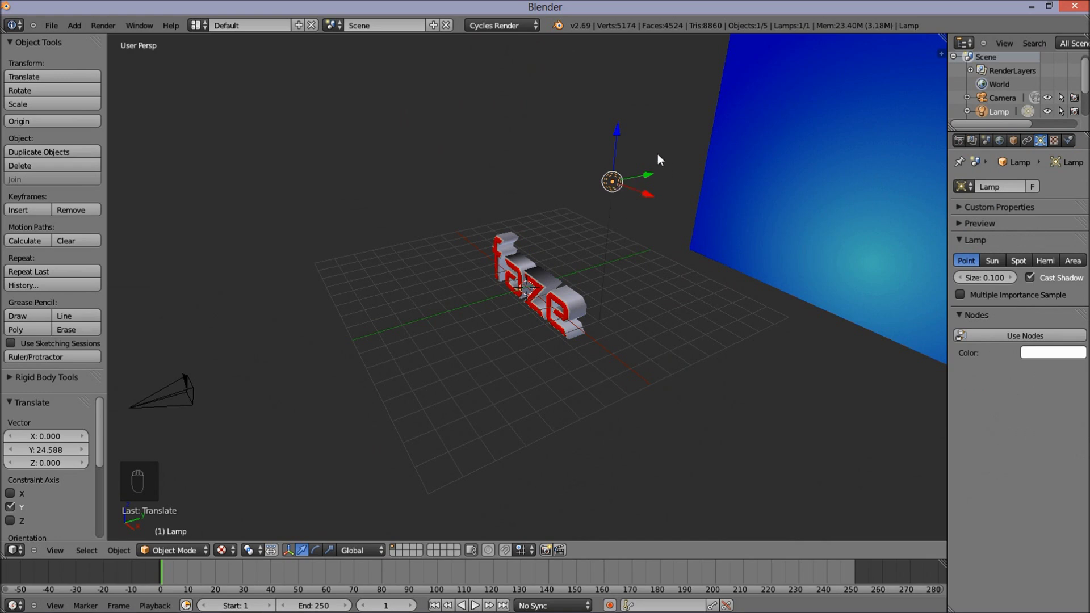
Step: Duplicate the point lamp with Shift+D and lower the copy down beside the letters
{"action": "key", "text": "shift+d"}
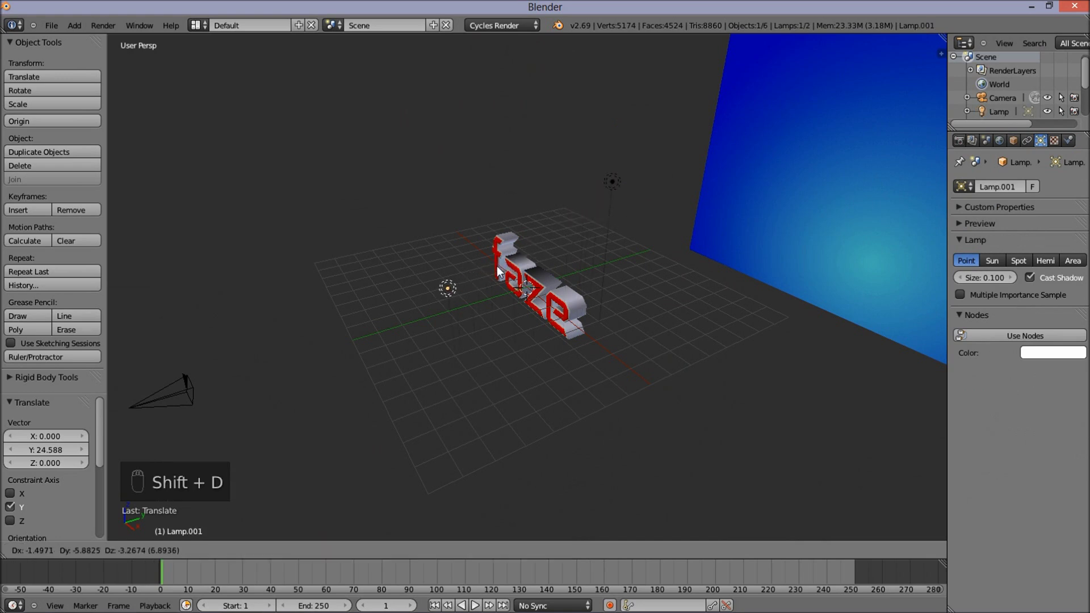
{"action": "left_click_drag", "start_coordinate": [479, 285], "coordinate": [563, 228]}
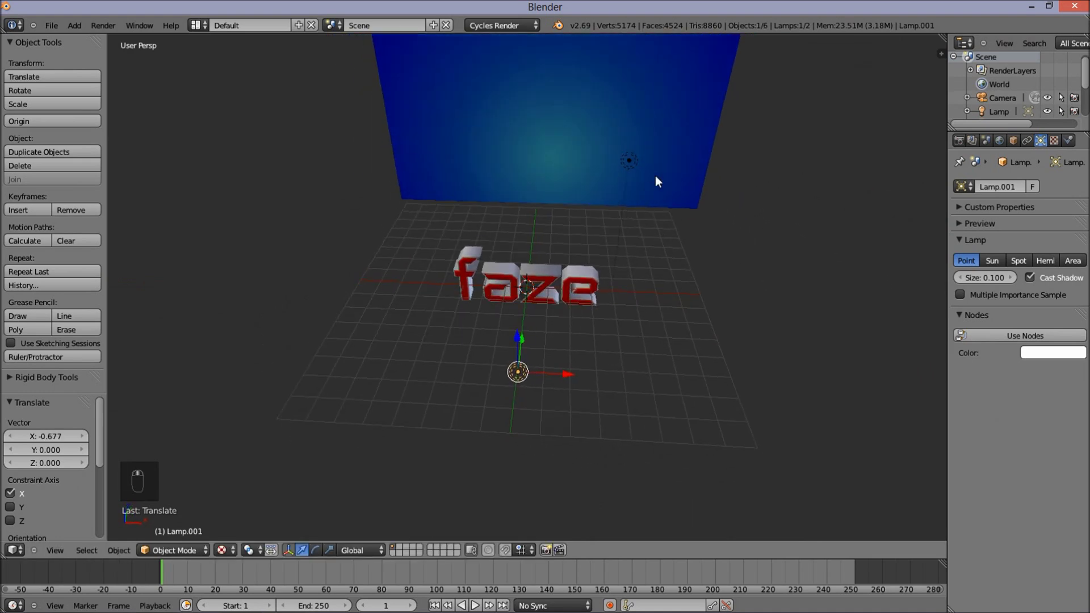
{"action": "left_click_drag", "start_coordinate": [638, 167], "coordinate": [627, 216]}
{"action": "key", "text": "shift+d"}
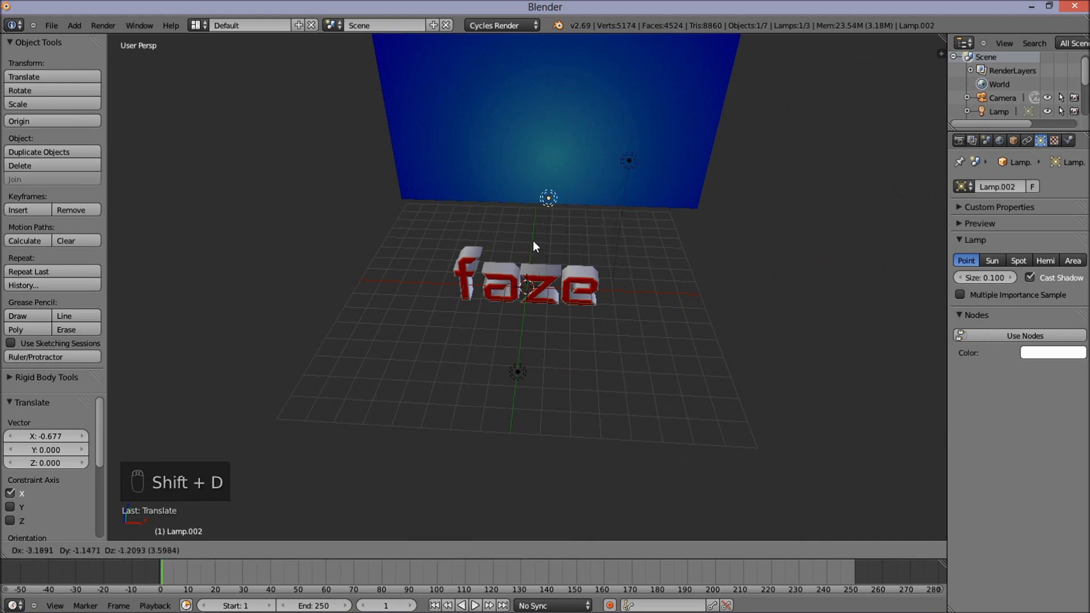
{"action": "left_click", "coordinate": [532, 231]}
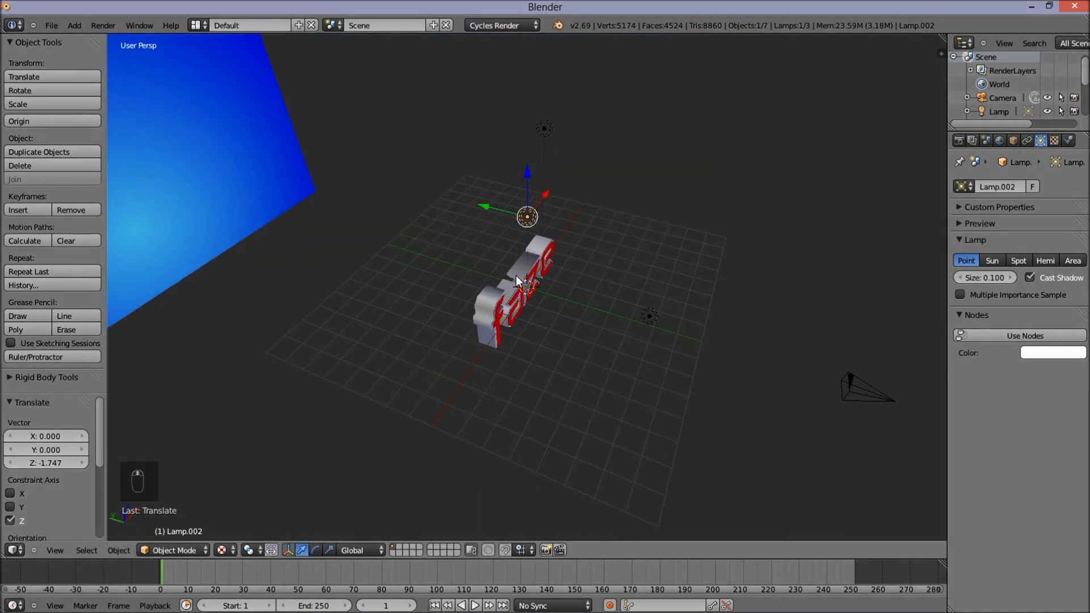
Step: Add another lamp and move it along Y to sit in front of the faze letters
{"action": "left_click_drag", "start_coordinate": [587, 299], "coordinate": [992, 284]}
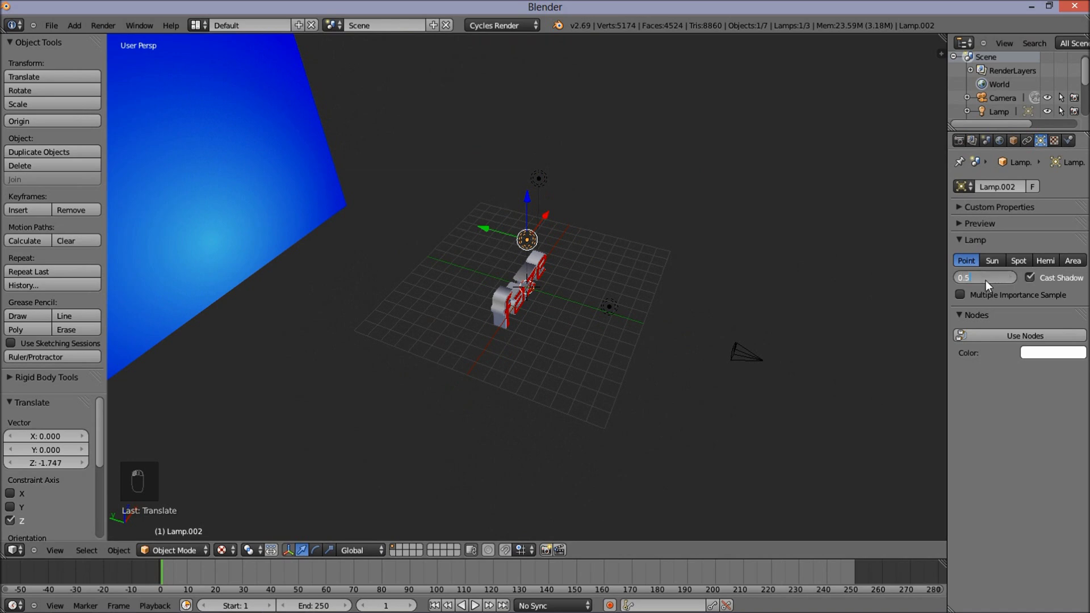
{"action": "key", "text": "shift+d"}
{"action": "left_click_drag", "start_coordinate": [489, 231], "coordinate": [211, 137]}
{"action": "left_click_drag", "start_coordinate": [318, 298], "coordinate": [528, 281]}
{"action": "middle_click", "coordinate": [563, 348]}
{"action": "left_click_drag", "start_coordinate": [537, 351], "coordinate": [595, 226]}
{"action": "left_click_drag", "start_coordinate": [595, 226], "coordinate": [635, 249]}
{"action": "left_click_drag", "start_coordinate": [674, 250], "coordinate": [638, 215]}
{"action": "key", "text": "g"}
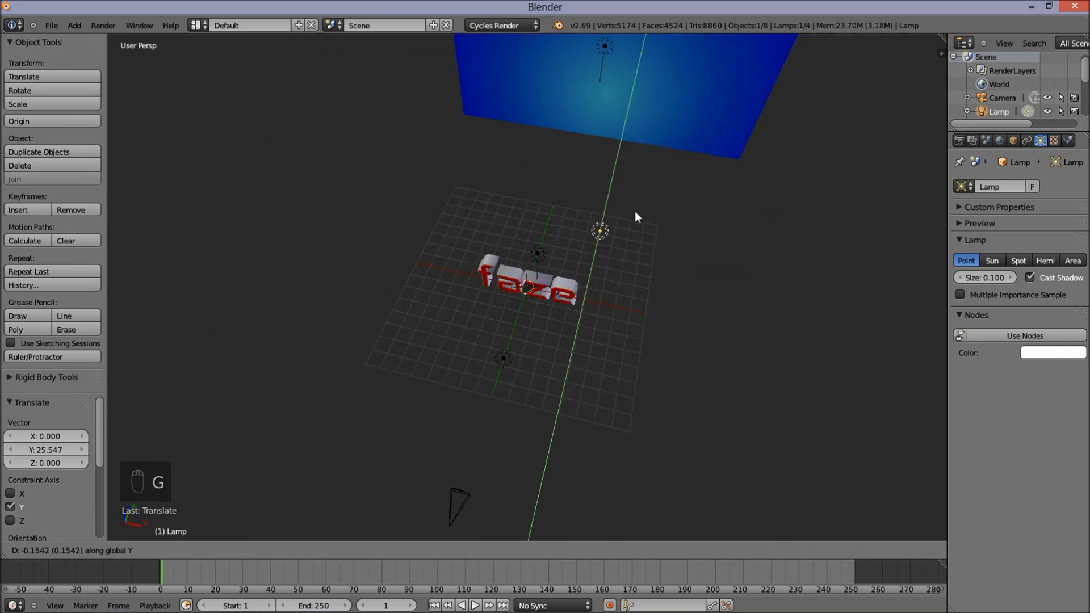
{"action": "left_click_drag", "start_coordinate": [622, 310], "coordinate": [994, 269]}
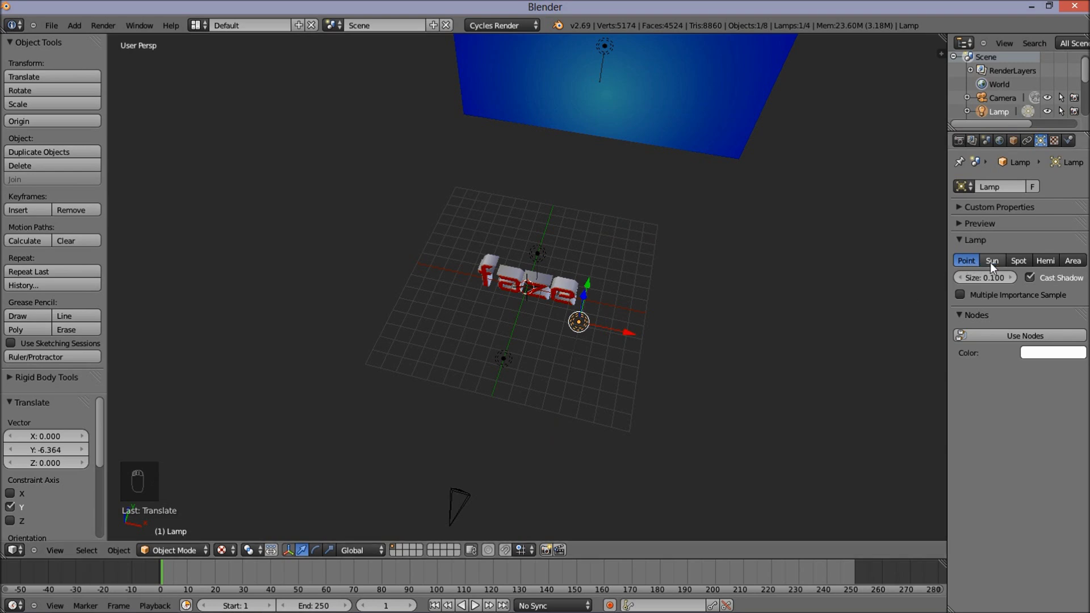
Step: Rotate the front sun lamp about -78.7° around Z so it aims at the letters
{"action": "left_click_drag", "start_coordinate": [994, 269], "coordinate": [627, 398]}
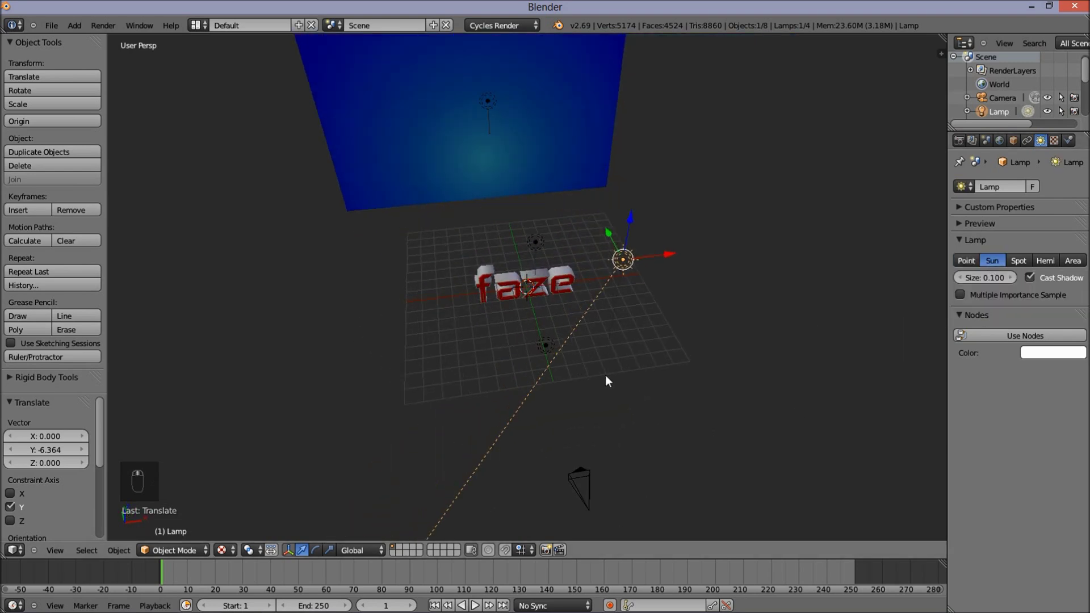
{"action": "key", "text": "r"}
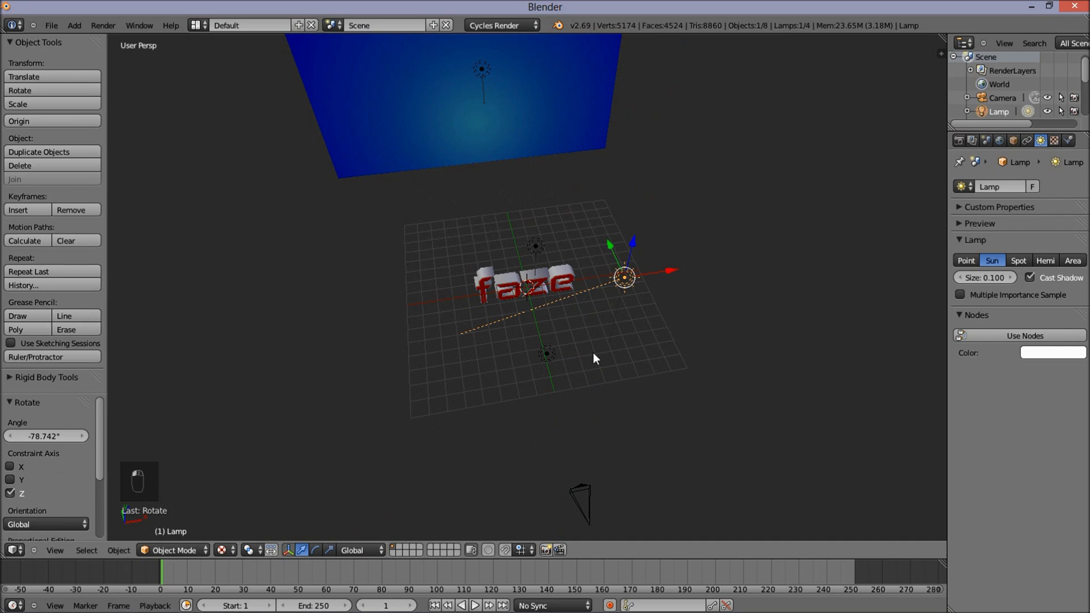
Step: Return to camera view with Numpad 0 and set viewport shading back to Solid
{"action": "key", "text": "KP_0"}
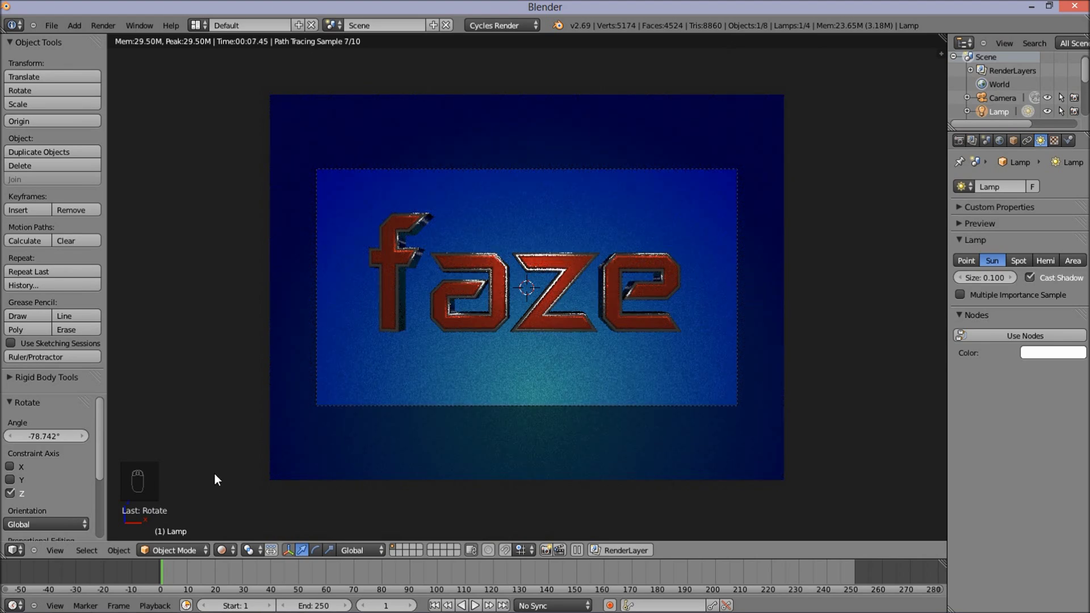
{"action": "left_click", "coordinate": [245, 510]}
Step: Orbit to face the letters head on, then view the red letters over the blue backdrop through the camera
{"action": "left_click", "coordinate": [230, 554]}
{"action": "middle_click", "coordinate": [593, 327]}
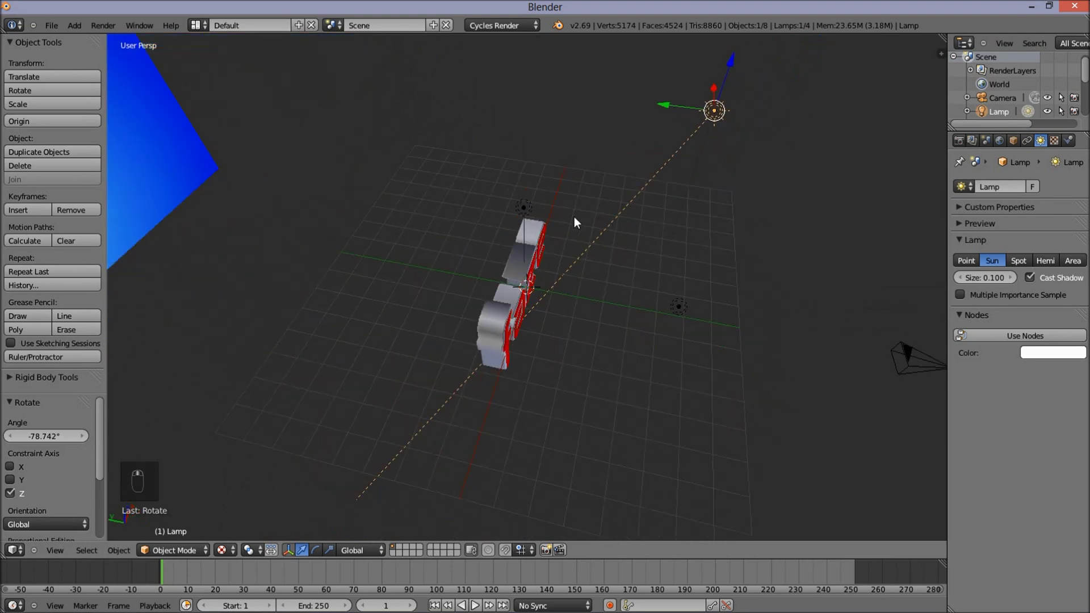
{"action": "left_click_drag", "start_coordinate": [665, 327], "coordinate": [490, 280]}
{"action": "middle_click", "coordinate": [475, 267]}
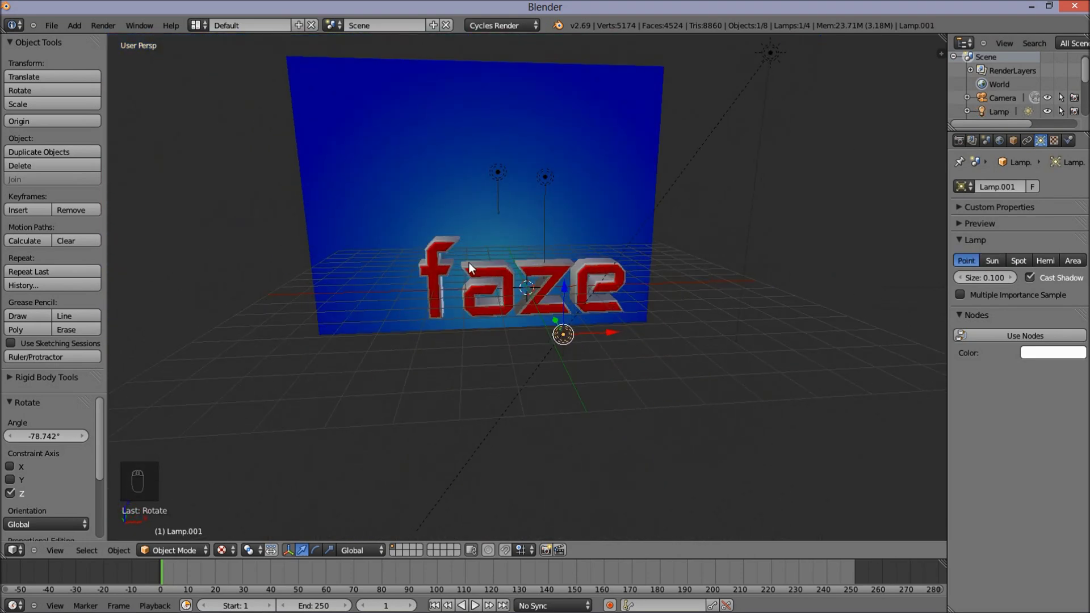
{"action": "key", "text": "KP_0"}
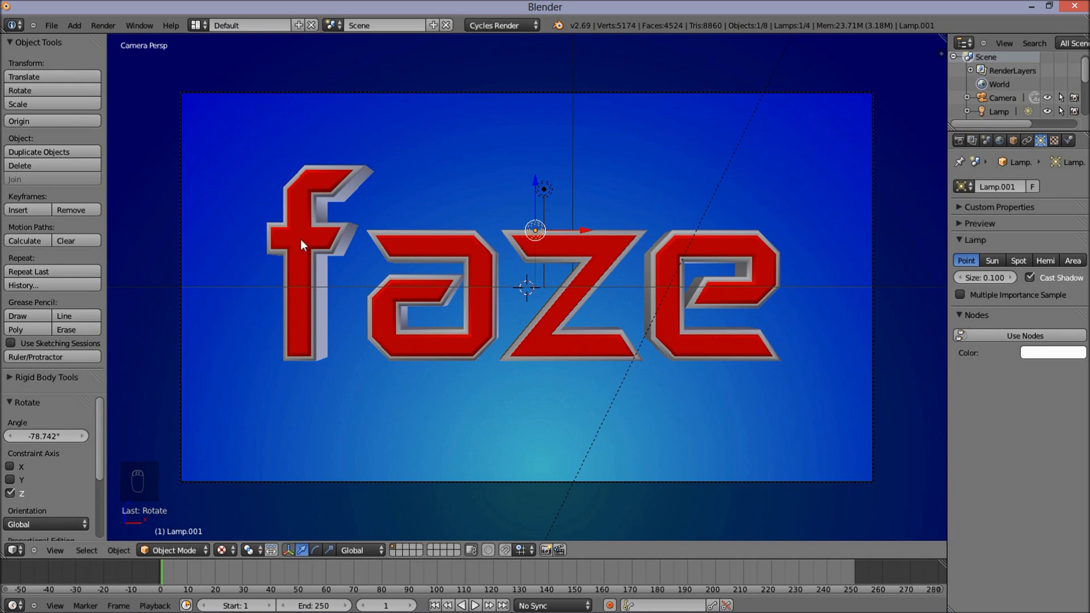
Step: Select the faze text and show its Add Modifier list in the Properties editor
{"action": "left_click_drag", "start_coordinate": [309, 237], "coordinate": [595, 307]}
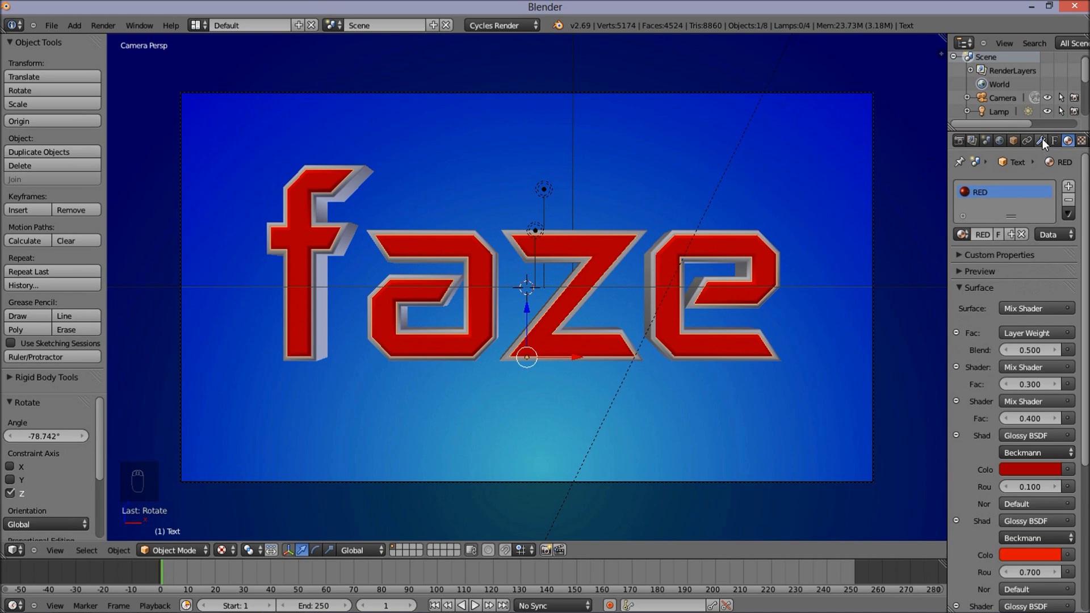
{"action": "left_click_drag", "start_coordinate": [1045, 145], "coordinate": [986, 190]}
{"action": "left_click_drag", "start_coordinate": [988, 190], "coordinate": [834, 267]}
Step: Add an Edge Split modifier at 30° to the text and inspect the letters up close
{"action": "left_click_drag", "start_coordinate": [834, 267], "coordinate": [838, 259]}
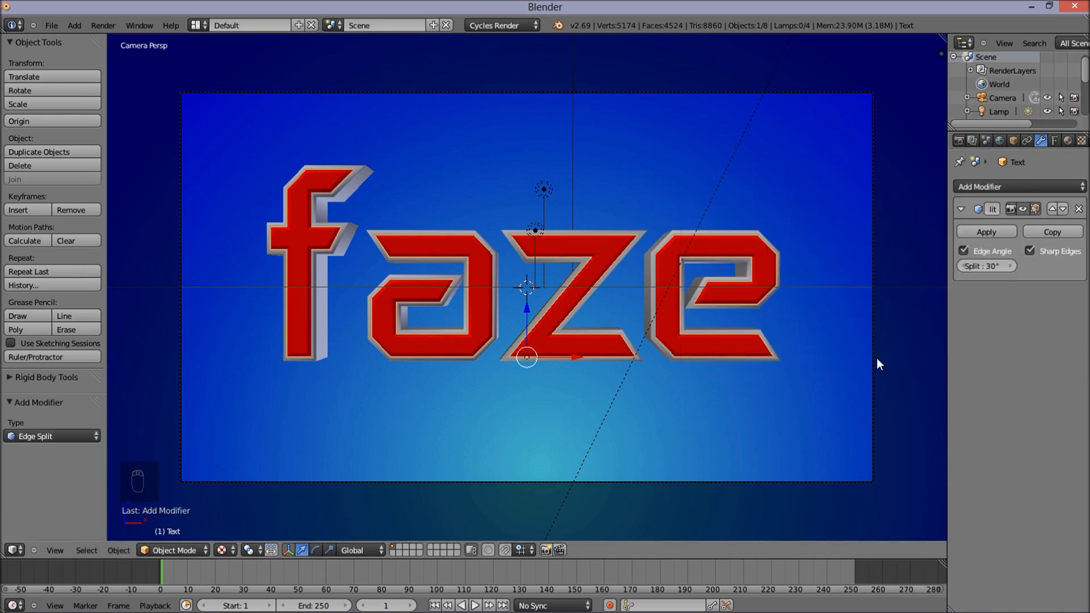
{"action": "left_click_drag", "start_coordinate": [490, 320], "coordinate": [285, 198]}
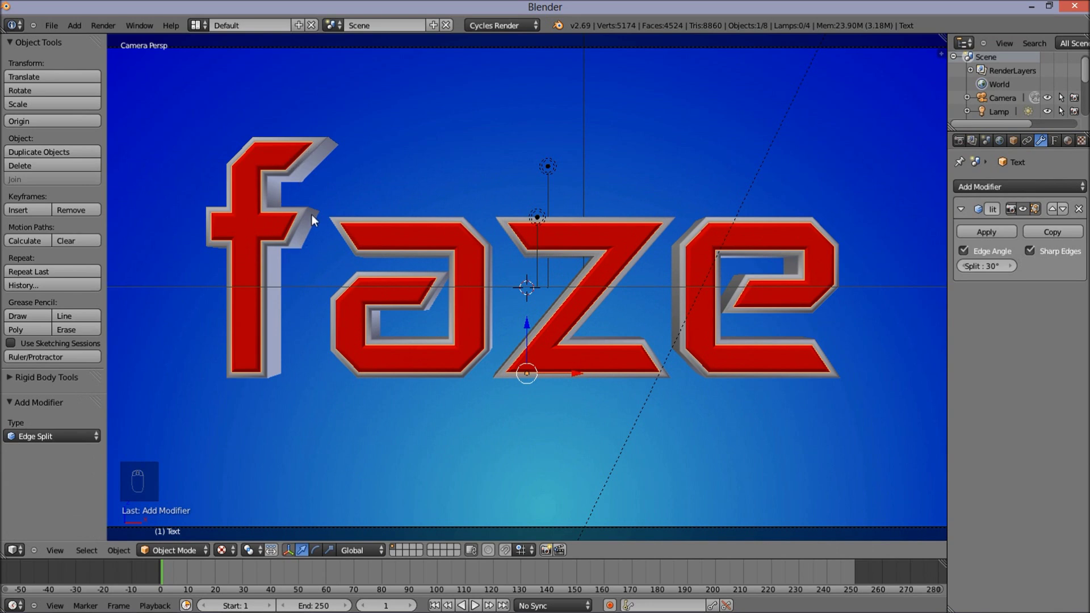
{"action": "left_click_drag", "start_coordinate": [311, 221], "coordinate": [717, 288]}
Step: Give the other text layer the same 30° Edge Split and reselect the main faze text
{"action": "left_click_drag", "start_coordinate": [1000, 189], "coordinate": [835, 268]}
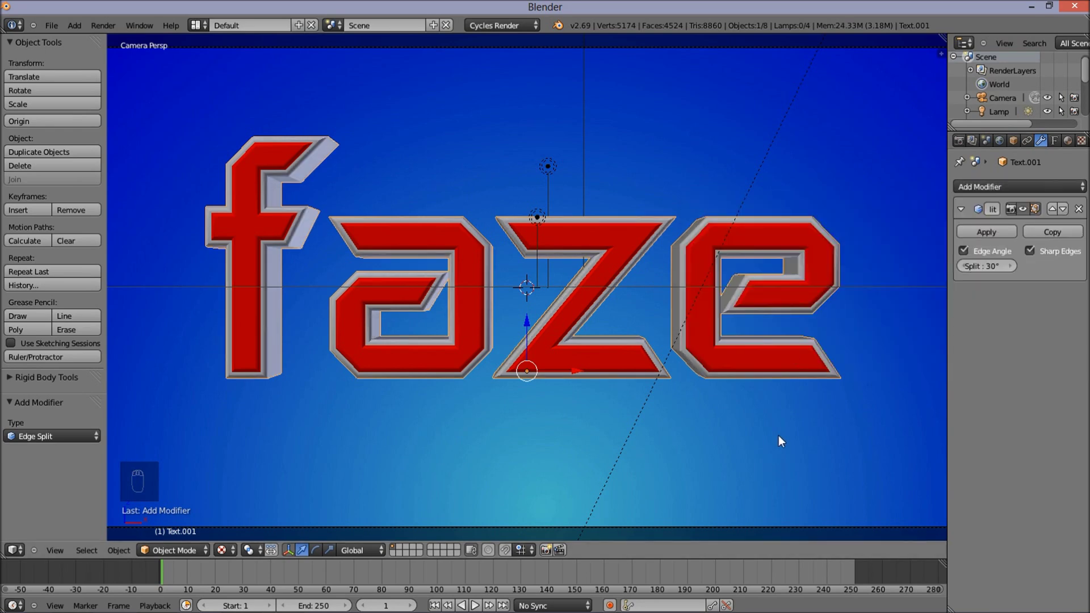
{"action": "left_click_drag", "start_coordinate": [782, 440], "coordinate": [446, 306]}
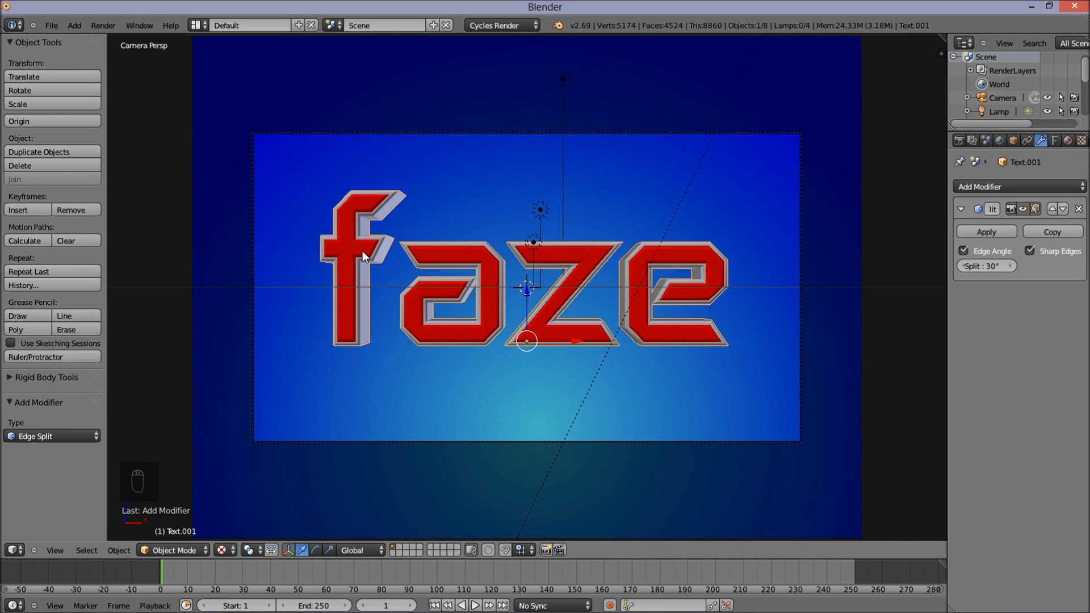
{"action": "left_click_drag", "start_coordinate": [366, 257], "coordinate": [377, 252]}
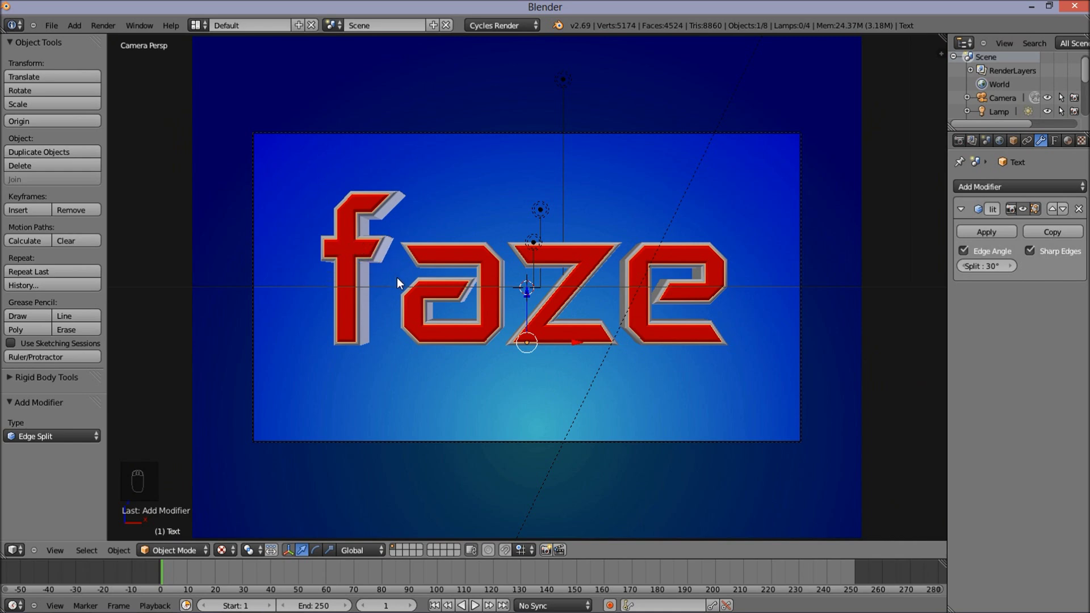
Step: Trim both text layers down to the single letter f
{"action": "key", "text": "Tab"}
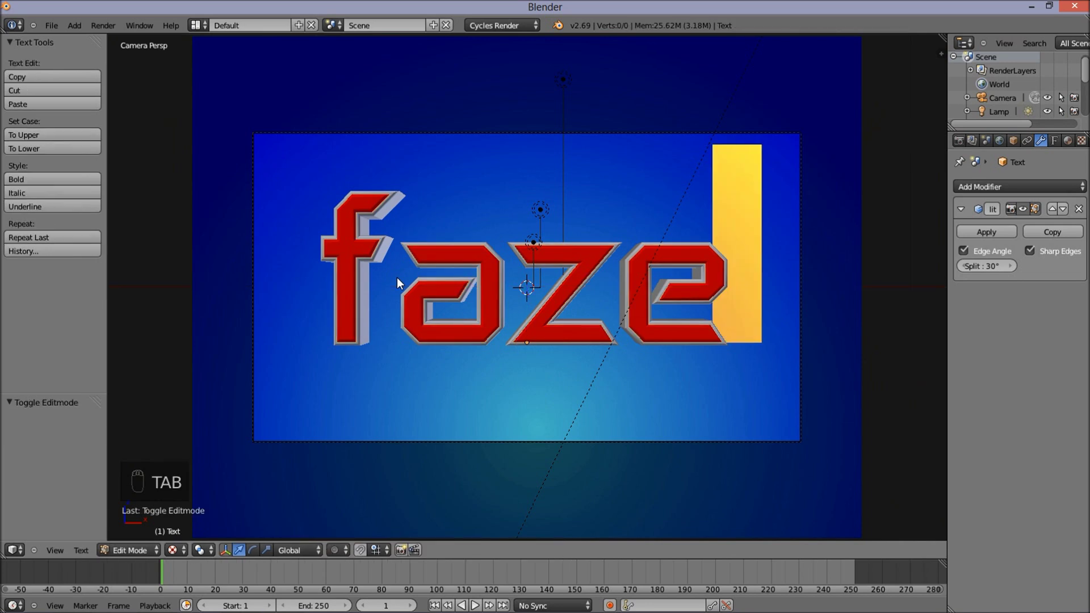
{"action": "key", "text": "BackSpace"}
{"action": "key", "text": "BackSpace"}
{"action": "key", "text": "Tab"}
{"action": "key", "text": "Tab"}
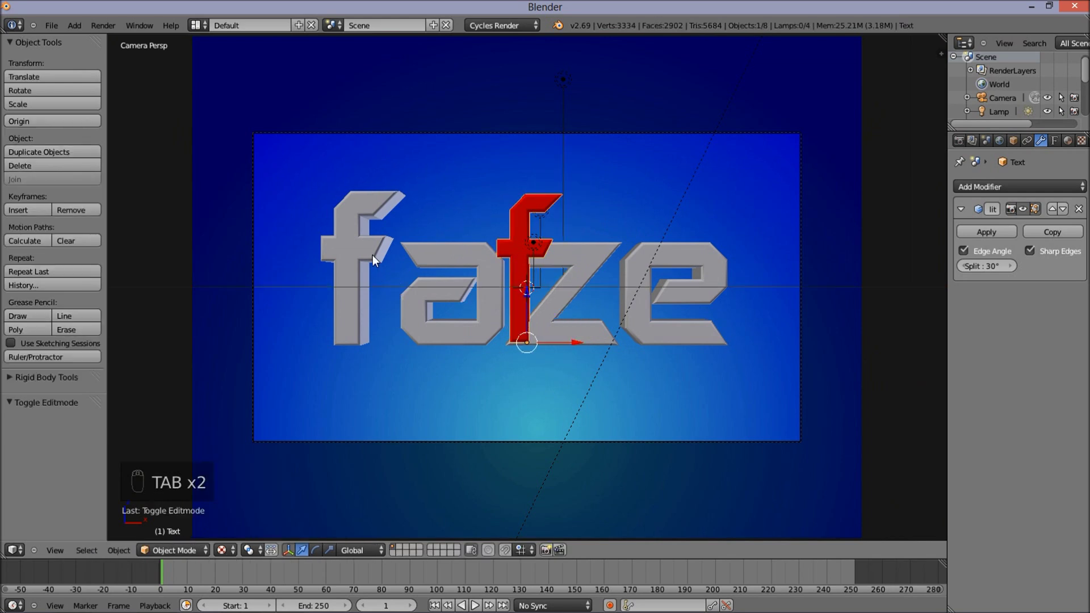
{"action": "key", "text": "Tab"}
{"action": "key", "text": "BackSpace"}
{"action": "key", "text": "BackSpace"}
{"action": "key", "text": "Tab"}
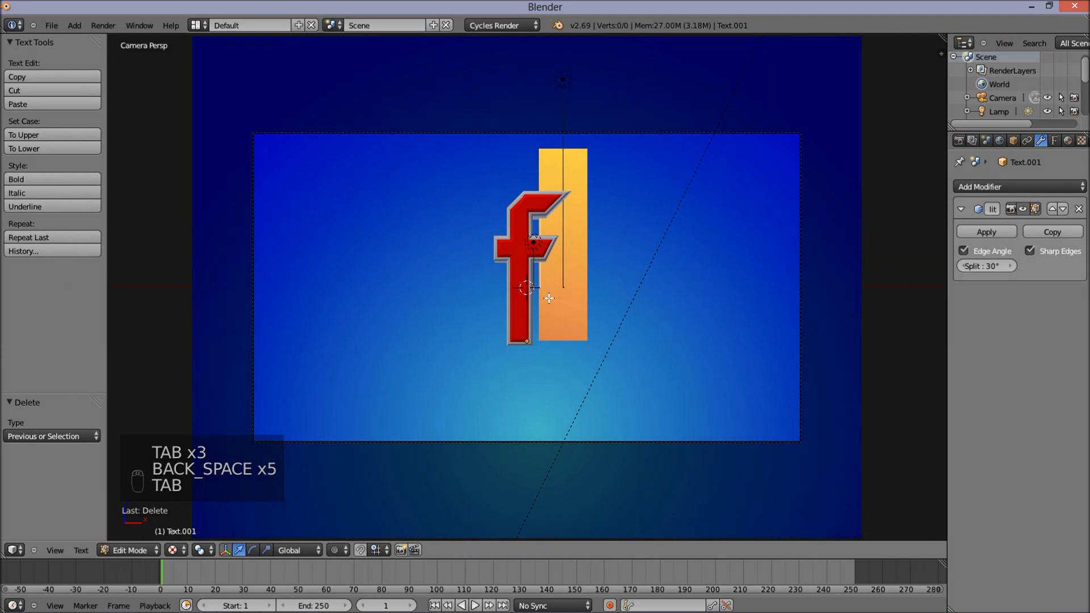
{"action": "key", "text": "Tab"}
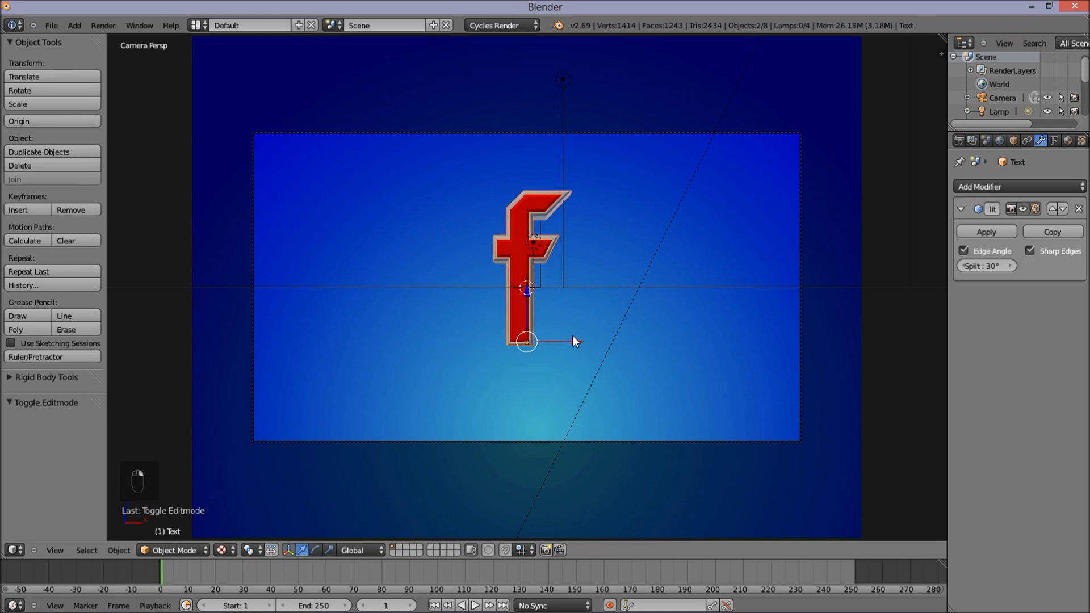
Step: Move the f to the left, duplicate it to the right and clear the copy's character
{"action": "key", "text": "g"}
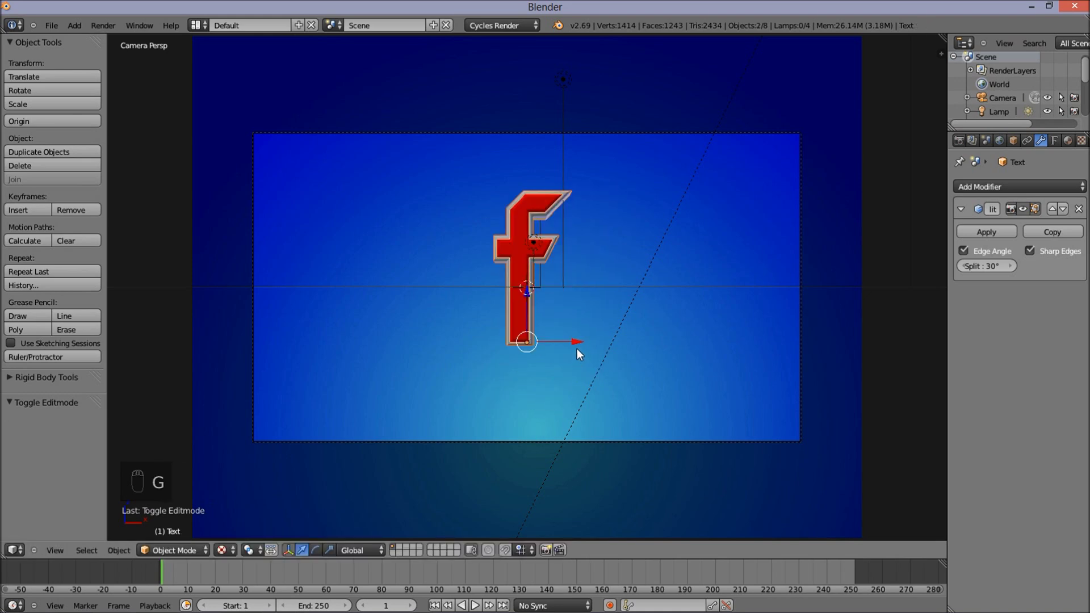
{"action": "left_click_drag", "start_coordinate": [585, 348], "coordinate": [409, 341]}
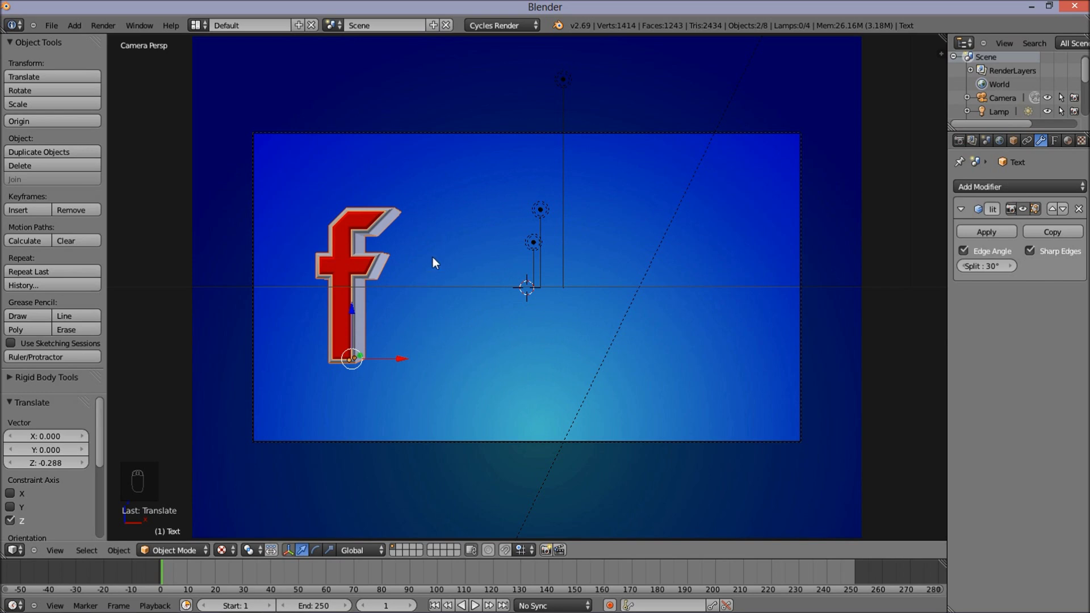
{"action": "key", "text": "shift+d"}
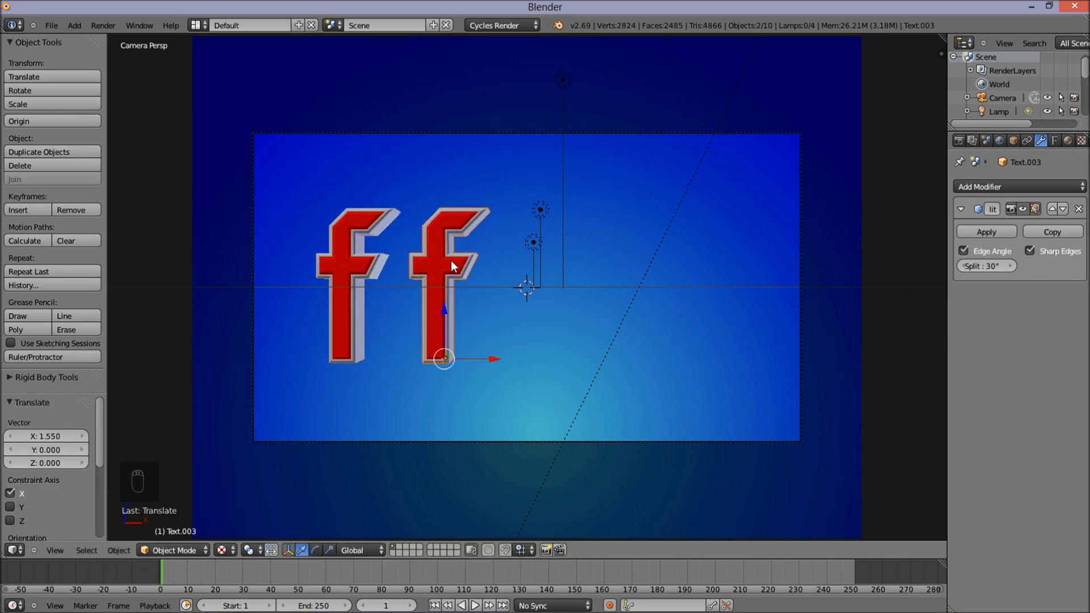
{"action": "left_click_drag", "start_coordinate": [464, 267], "coordinate": [464, 267]}
{"action": "key", "text": "Tab"}
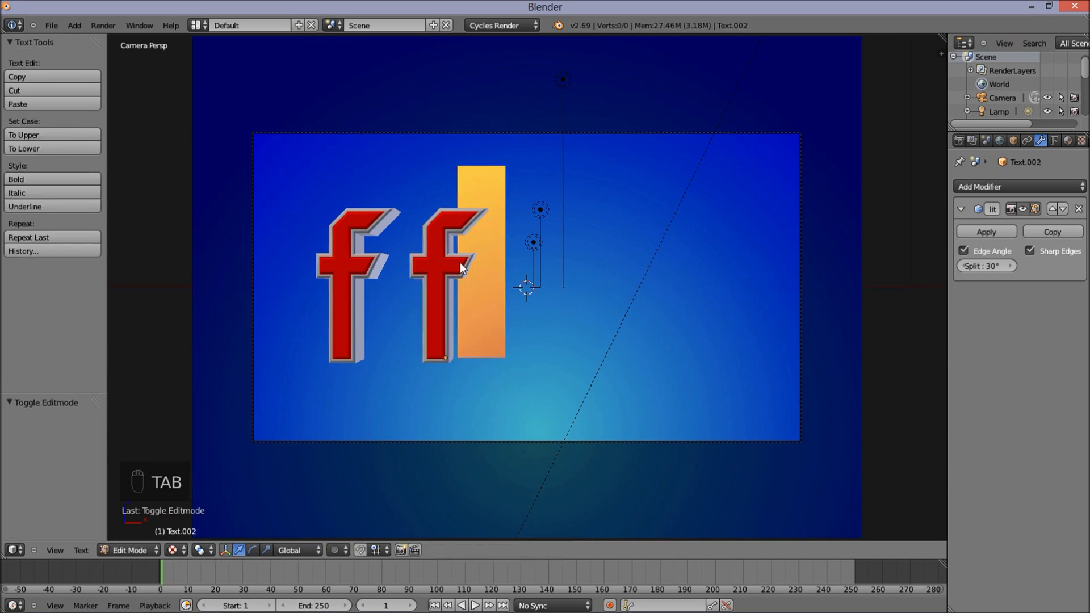
{"action": "key", "text": "BackSpace"}
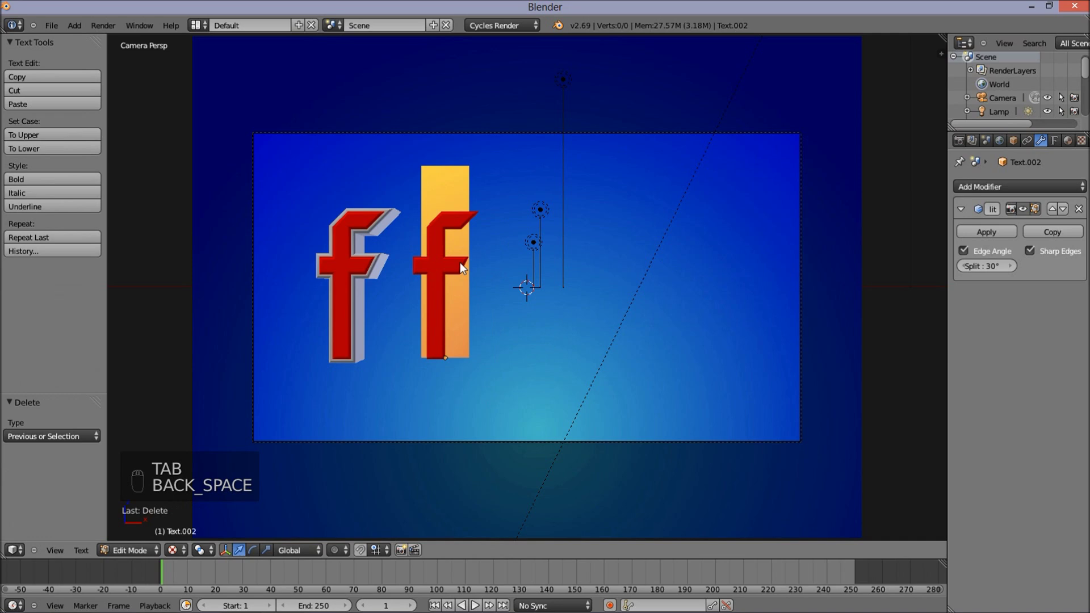
Step: Retype the copied letter as a on both of its text layers
{"action": "key", "text": "a"}
{"action": "key", "text": "Tab"}
{"action": "key", "text": "Tab"}
{"action": "key", "text": "BackSpace"}
{"action": "key", "text": "a"}
{"action": "key", "text": "Tab"}
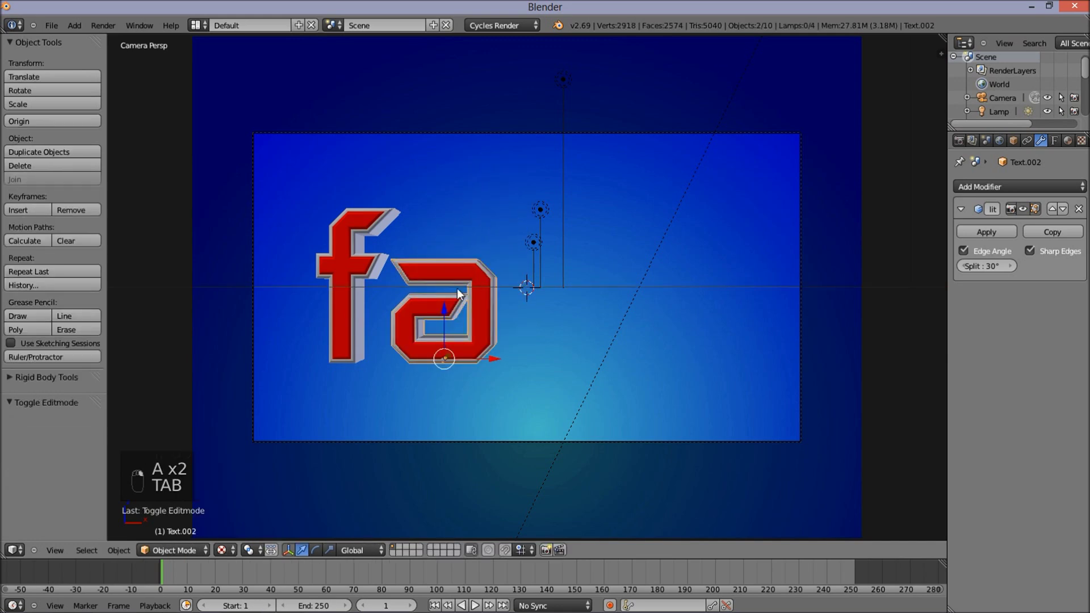
Step: Duplicate the a to its right and retype both layers of the copy as z
{"action": "key", "text": "shift+d"}
{"action": "left_click", "coordinate": [545, 368]}
{"action": "key", "text": "Tab"}
{"action": "key", "text": "BackSpace"}
{"action": "key", "text": "z"}
{"action": "key", "text": "Tab"}
{"action": "right_click", "coordinate": [602, 329]}
{"action": "key", "text": "Tab"}
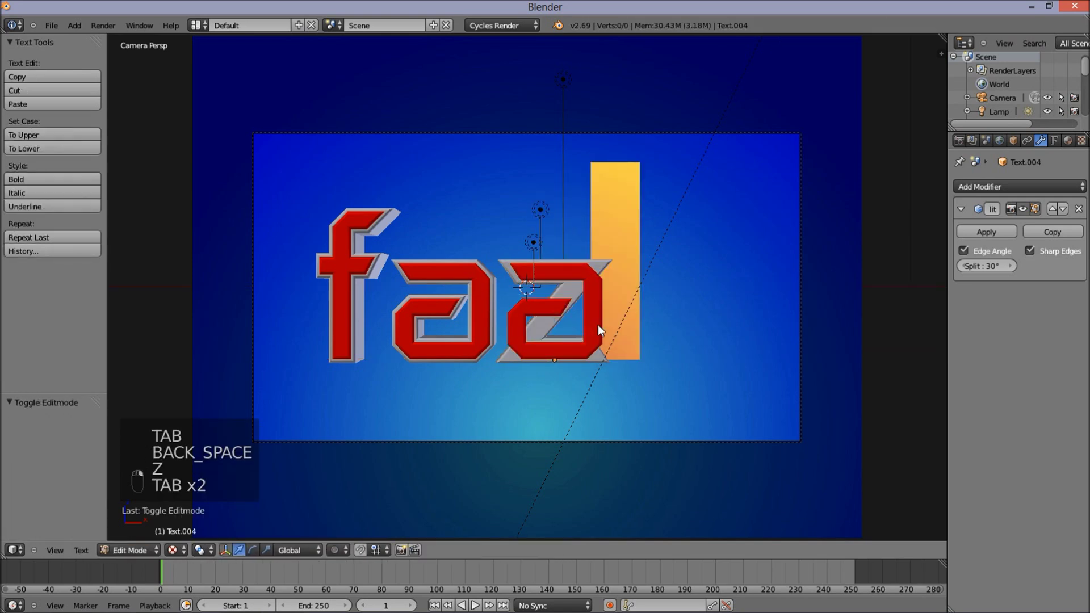
{"action": "key", "text": "BackSpace"}
{"action": "key", "text": "z"}
{"action": "key", "text": "Tab"}
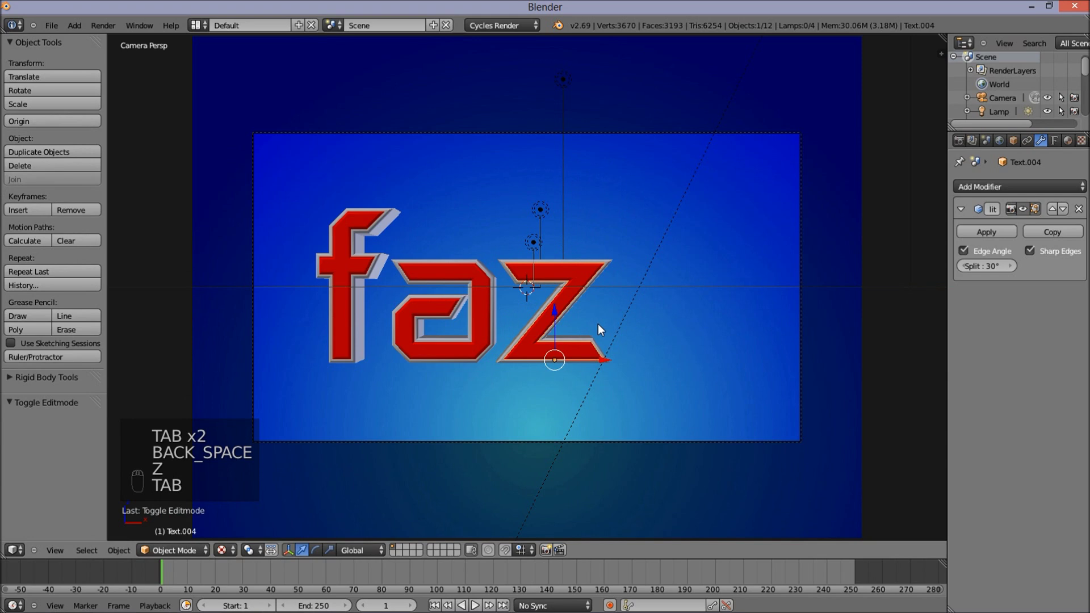
{"action": "left_click_drag", "start_coordinate": [608, 270], "coordinate": [607, 272]}
Step: Duplicate the z to its right and retype both layers as e, completing faze
{"action": "key", "text": "shift+d"}
{"action": "left_click_drag", "start_coordinate": [633, 373], "coordinate": [715, 276]}
{"action": "left_click", "coordinate": [713, 280]}
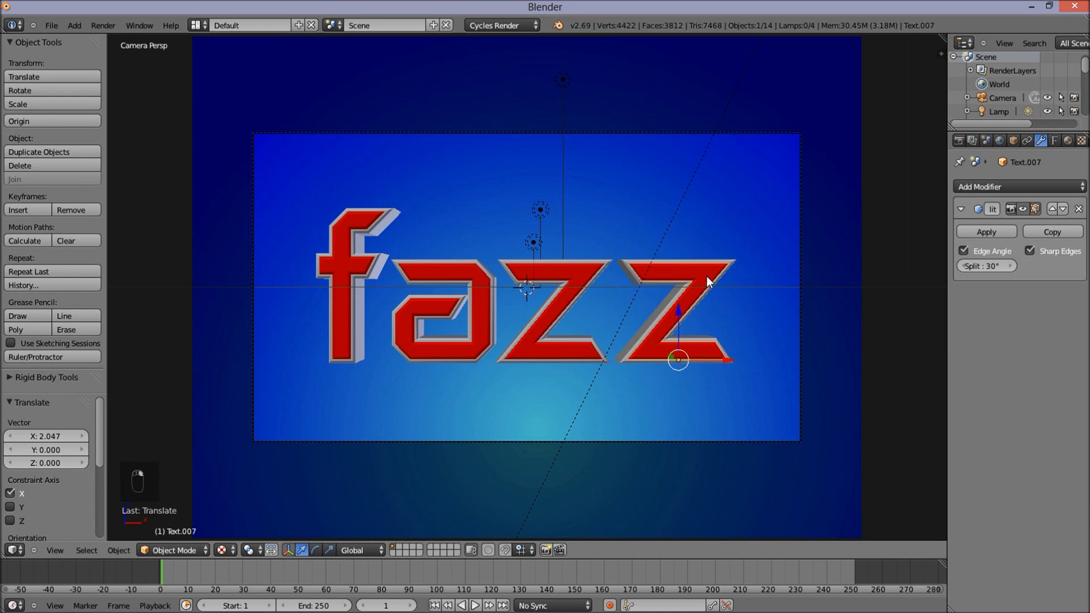
{"action": "key", "text": "Tab"}
{"action": "key", "text": "BackSpace"}
{"action": "key", "text": "e"}
{"action": "key", "text": "Tab"}
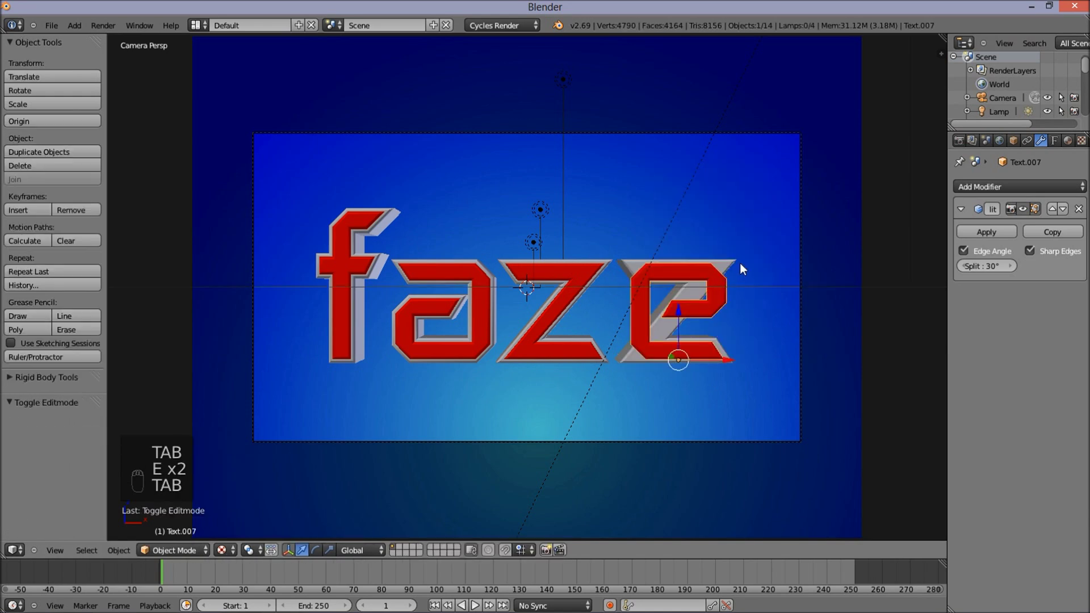
{"action": "key", "text": "Tab"}
{"action": "key", "text": "BackSpace"}
{"action": "key", "text": "e"}
{"action": "key", "text": "Tab"}
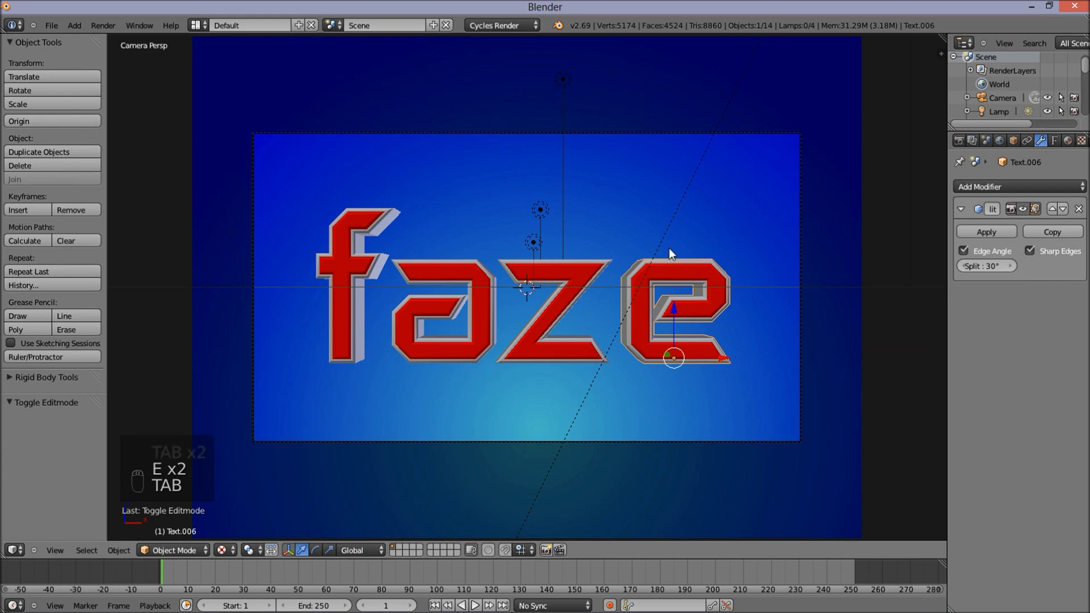
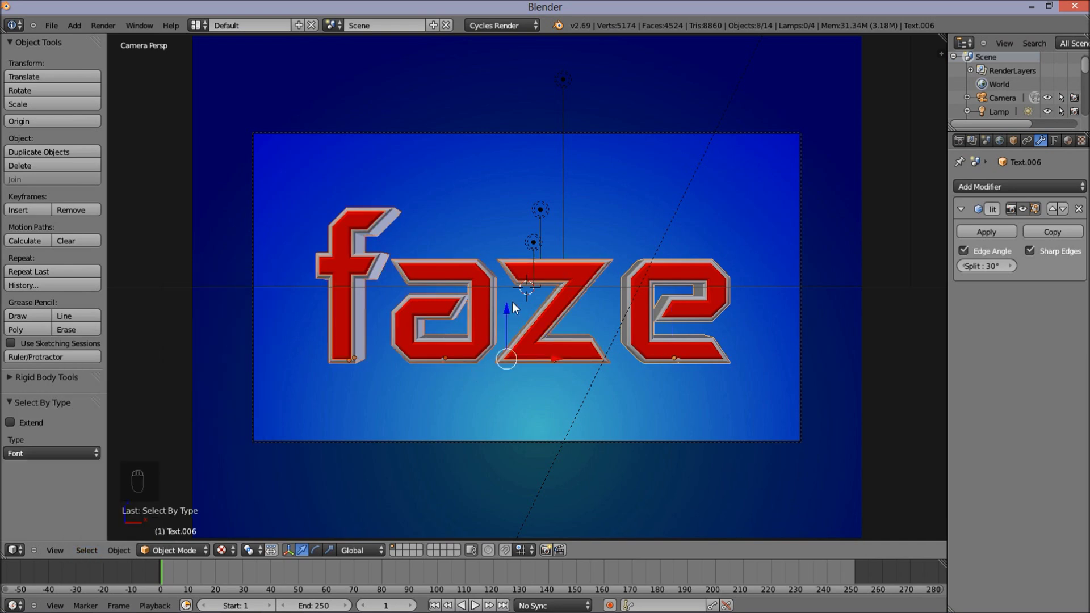
Step: Nudge all four faze letters slightly upward along the vertical axis
{"action": "left_click_drag", "start_coordinate": [507, 315], "coordinate": [508, 304]}
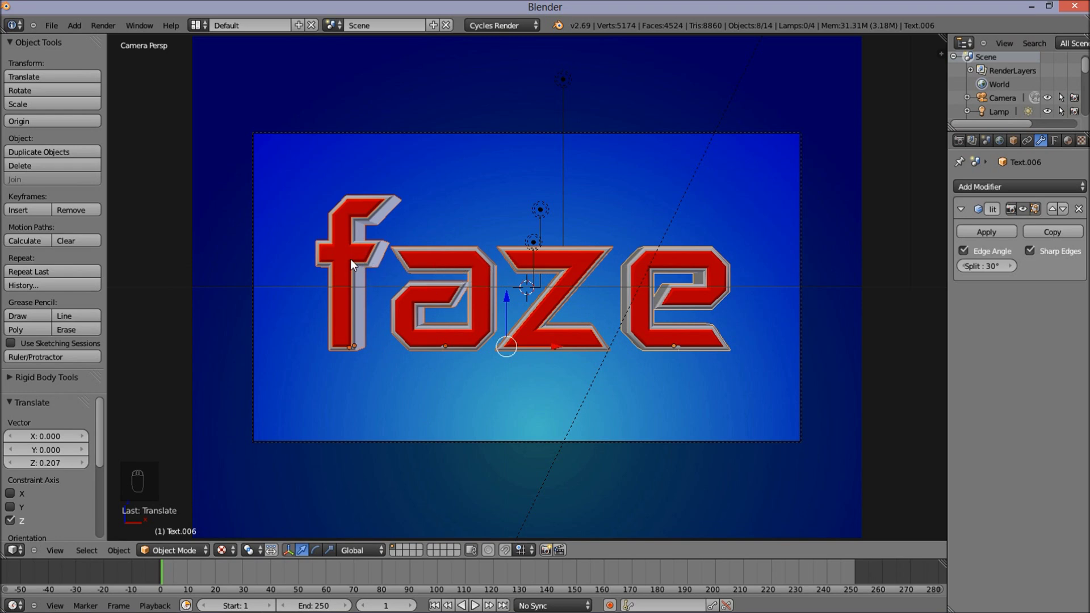
{"action": "left_click_drag", "start_coordinate": [355, 263], "coordinate": [376, 258]}
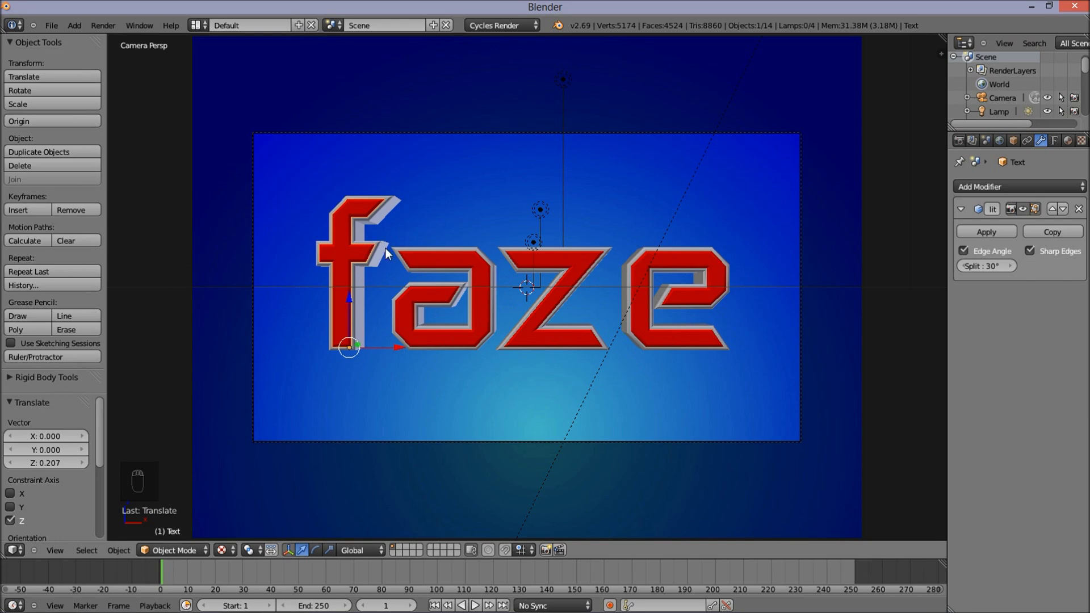
{"action": "left_click_drag", "start_coordinate": [384, 249], "coordinate": [338, 251]}
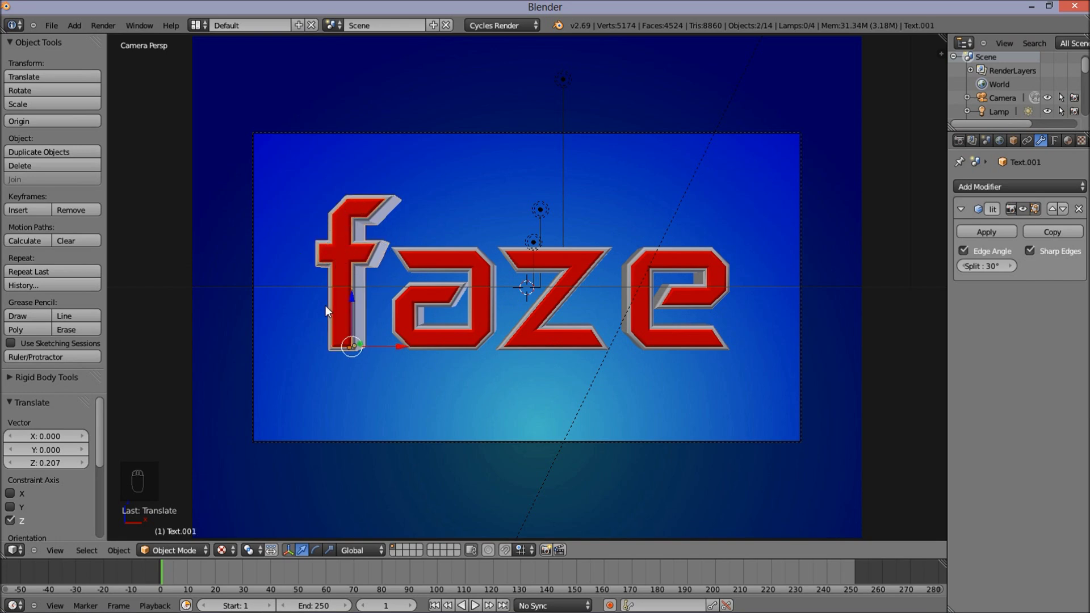
Step: Tilt the f letter around the vertical axis with axis-constrained rotations
{"action": "key", "text": "r"}
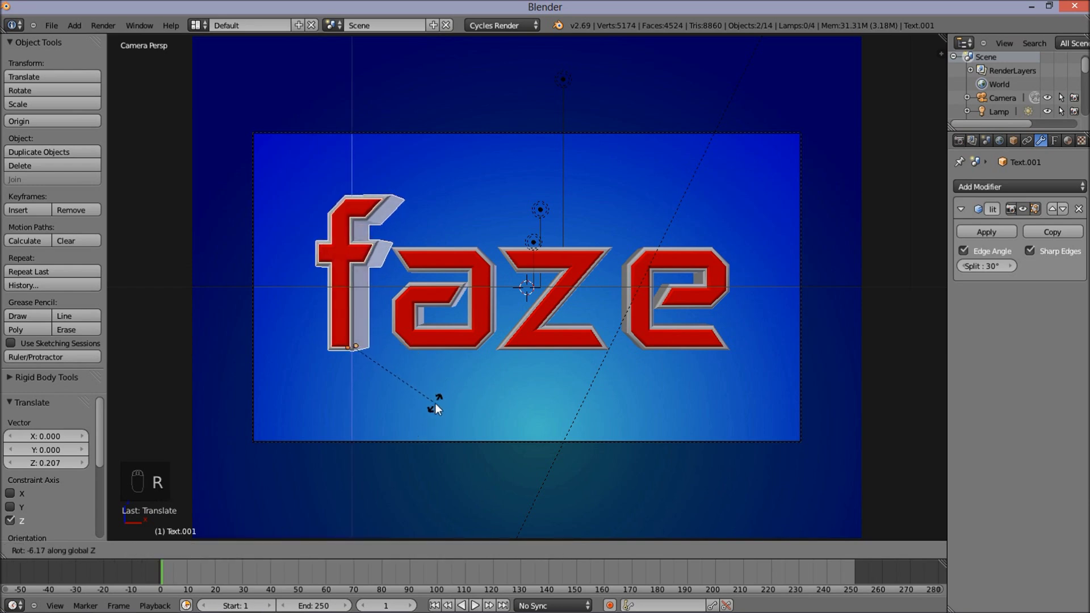
{"action": "left_click_drag", "start_coordinate": [439, 409], "coordinate": [435, 417]}
{"action": "key", "text": "r"}
{"action": "key", "text": "r"}
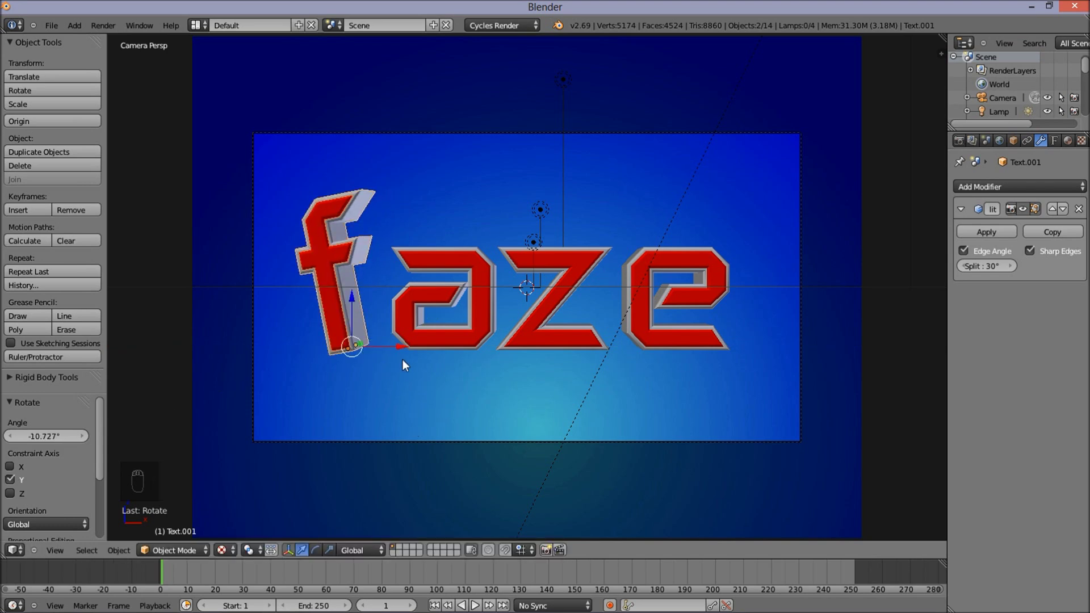
{"action": "key", "text": "r"}
{"action": "left_click_drag", "start_coordinate": [410, 361], "coordinate": [474, 261]}
{"action": "middle_click", "coordinate": [474, 261]}
{"action": "left_click_drag", "start_coordinate": [474, 260], "coordinate": [523, 328]}
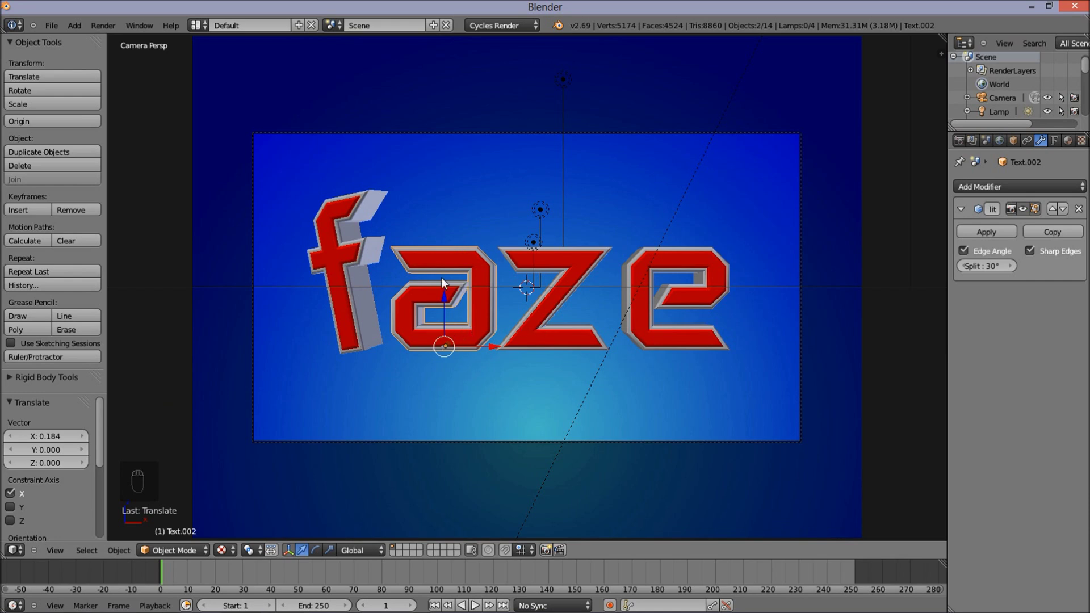
Step: Tilt the a letter at its own angle with an axis-locked rotation
{"action": "key", "text": "r"}
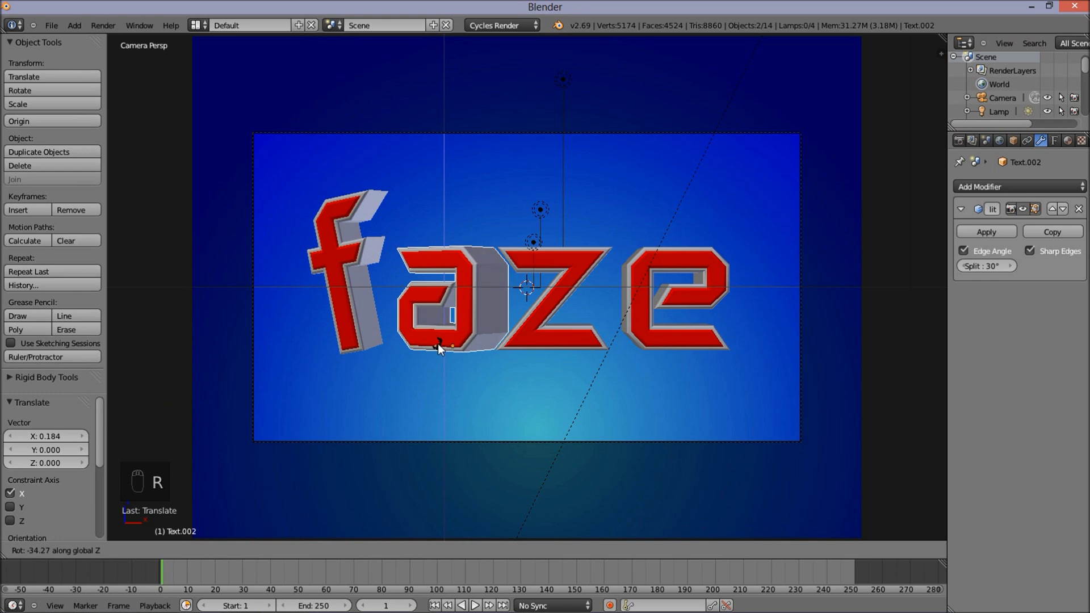
{"action": "key", "text": "r"}
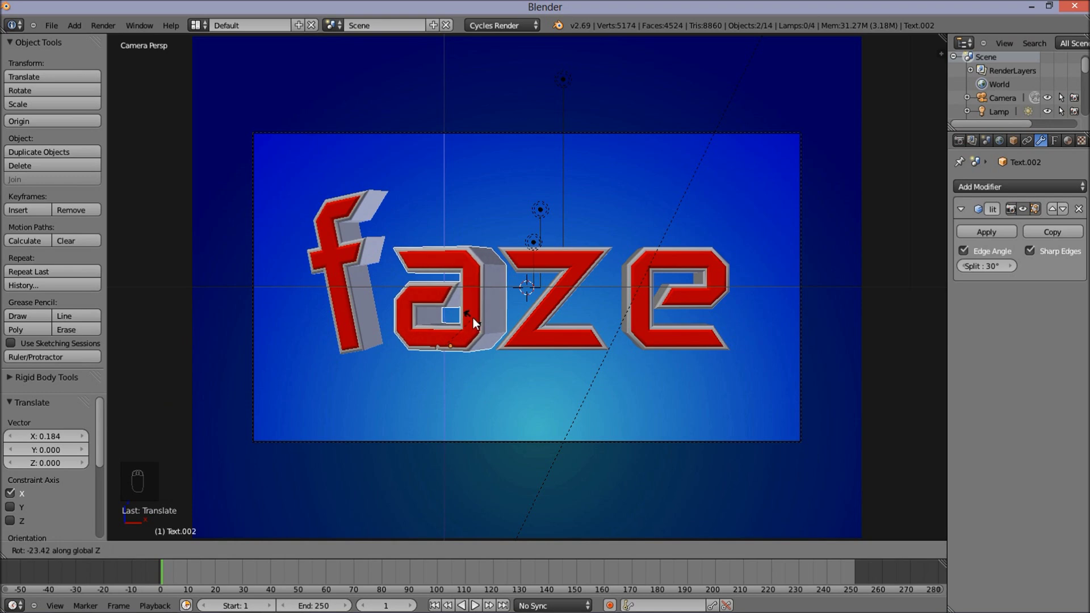
{"action": "left_click_drag", "start_coordinate": [477, 324], "coordinate": [599, 251]}
{"action": "middle_click", "coordinate": [599, 252]}
{"action": "left_click_drag", "start_coordinate": [599, 252], "coordinate": [570, 328]}
Step: Turn the z letter on one axis, then tilt it backward on a second axis
{"action": "key", "text": "r"}
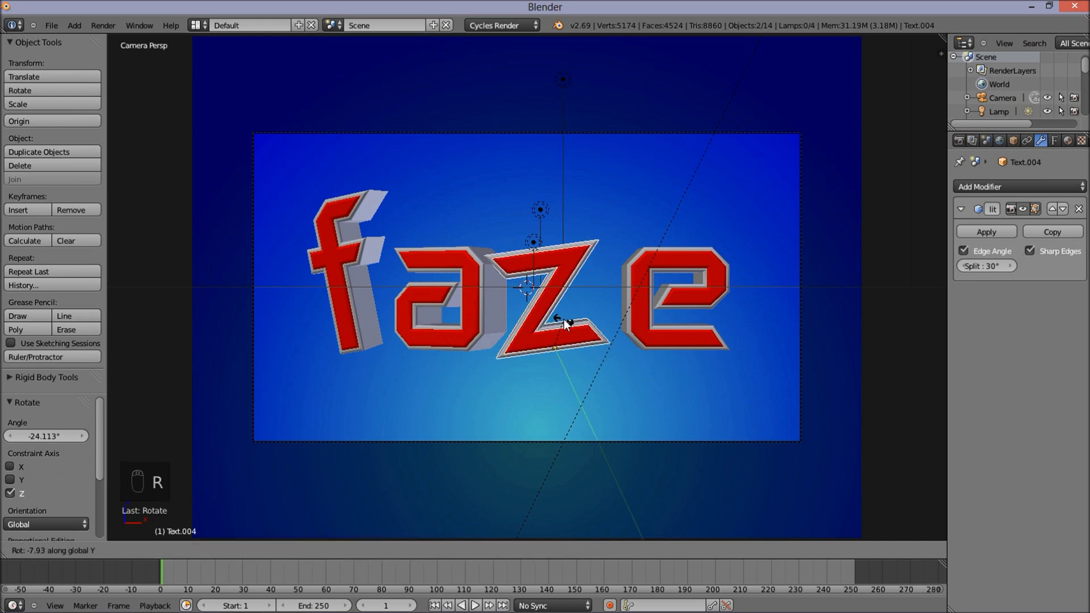
{"action": "key", "text": "r"}
{"action": "left_click_drag", "start_coordinate": [572, 328], "coordinate": [580, 361]}
{"action": "key", "text": "r"}
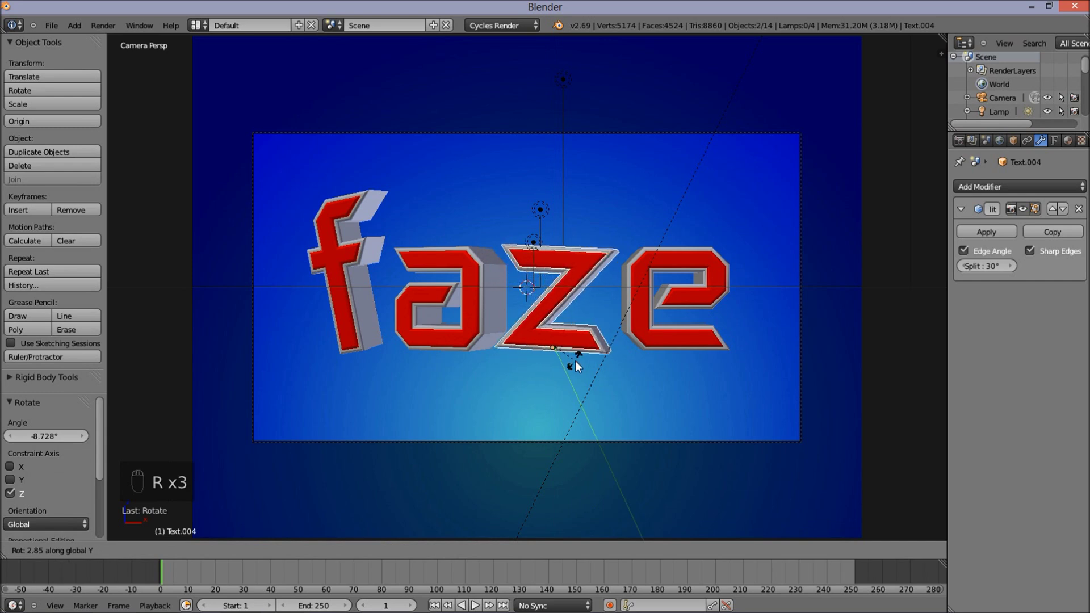
{"action": "left_click", "coordinate": [580, 366]}
{"action": "key", "text": "r"}
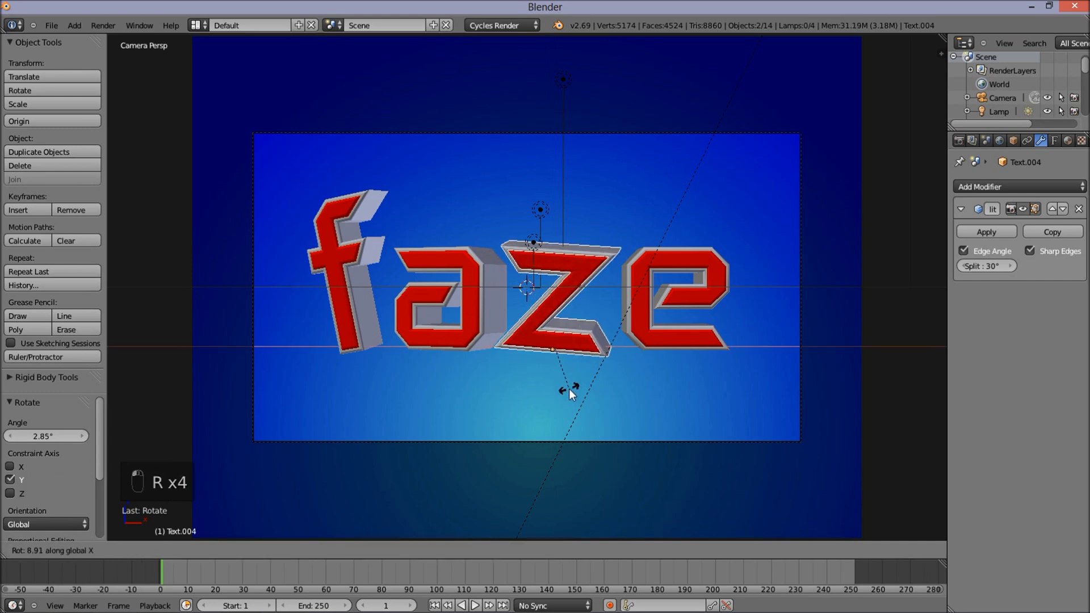
{"action": "left_click_drag", "start_coordinate": [573, 397], "coordinate": [572, 400]}
{"action": "middle_click", "coordinate": [677, 271]}
{"action": "left_click_drag", "start_coordinate": [703, 262], "coordinate": [695, 259]}
{"action": "left_click_drag", "start_coordinate": [694, 260], "coordinate": [658, 492]}
Step: Rotate the e letter about two axes and begin sliding it sideways into place
{"action": "key", "text": "r"}
{"action": "key", "text": "r"}
{"action": "key", "text": "r"}
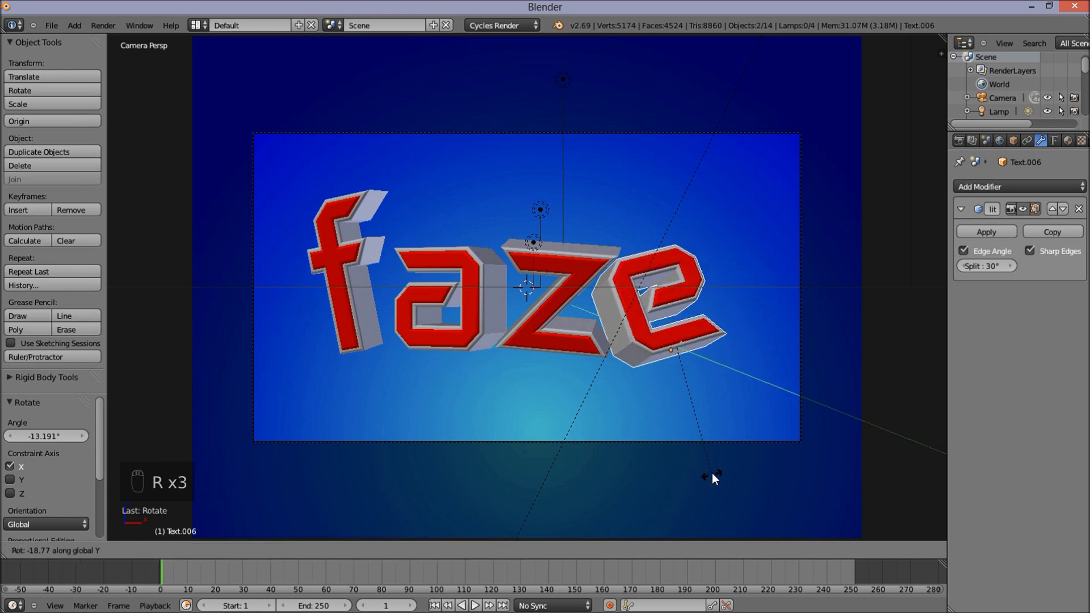
{"action": "key", "text": "g"}
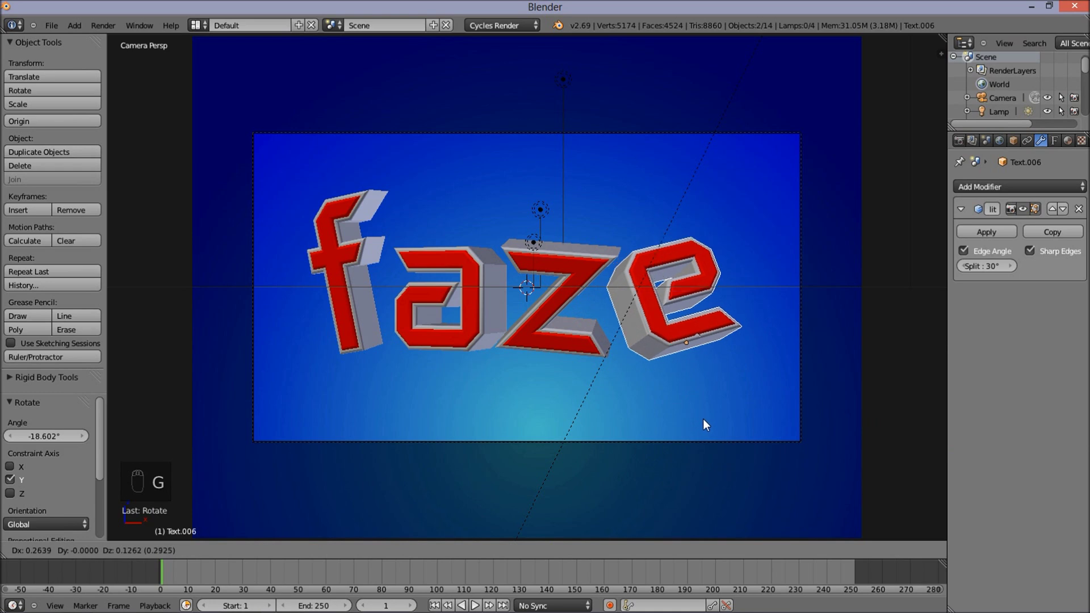
Step: In Render properties Sampling, set the clamp to 0.98
{"action": "left_click", "coordinate": [707, 423]}
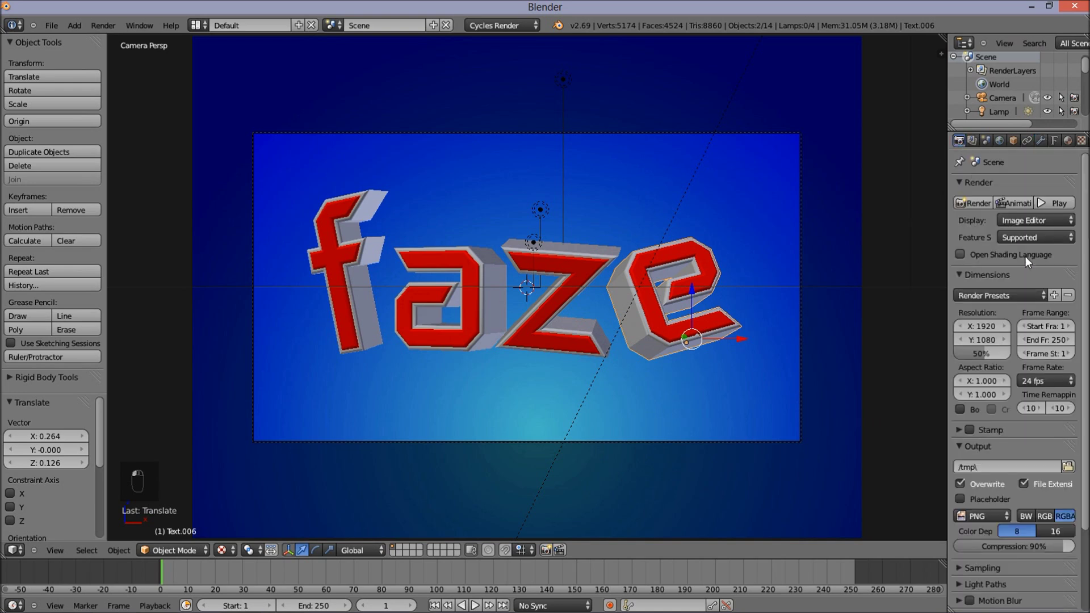
{"action": "left_click_drag", "start_coordinate": [1029, 264], "coordinate": [1003, 469]}
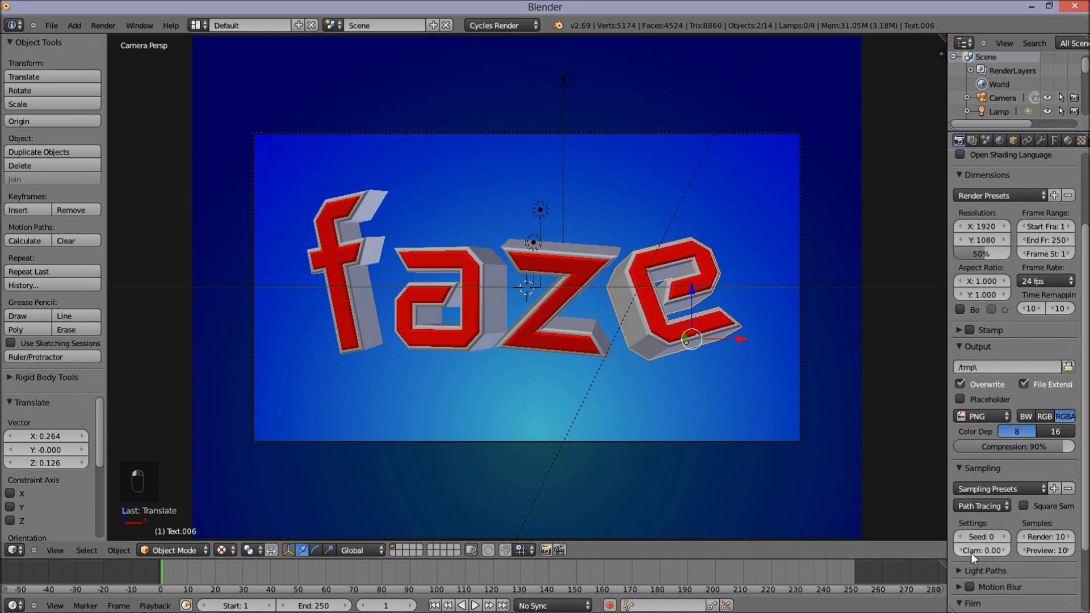
{"action": "middle_click", "coordinate": [989, 557]}
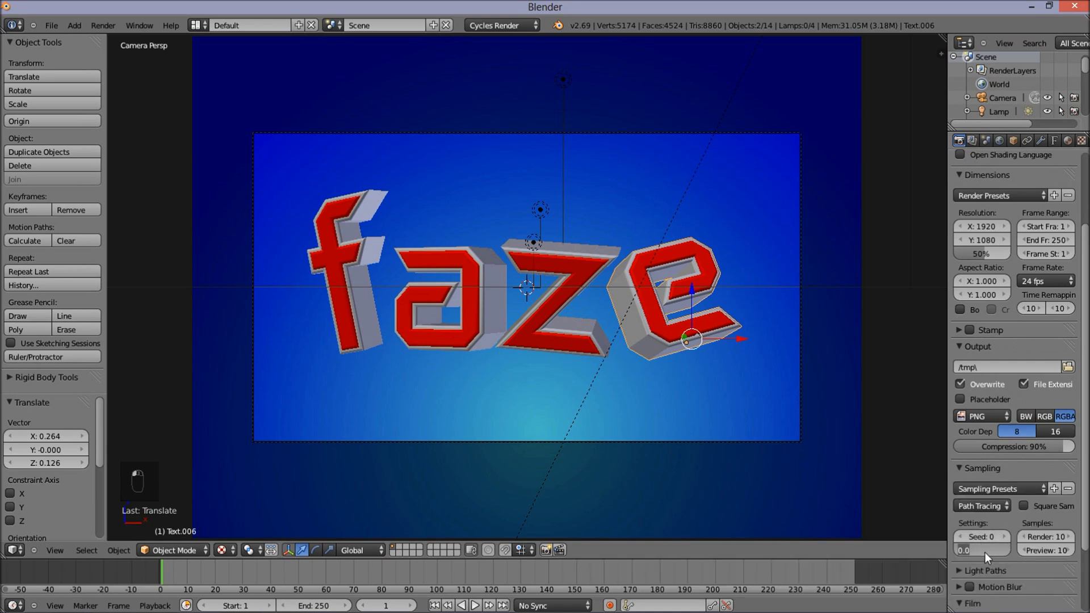
{"action": "left_click_drag", "start_coordinate": [989, 557], "coordinate": [1049, 544]}
{"action": "key", "text": "KP_0"}
Step: Raise the render sample count to 100 and start rendering the framed scene
{"action": "middle_click", "coordinate": [1048, 544]}
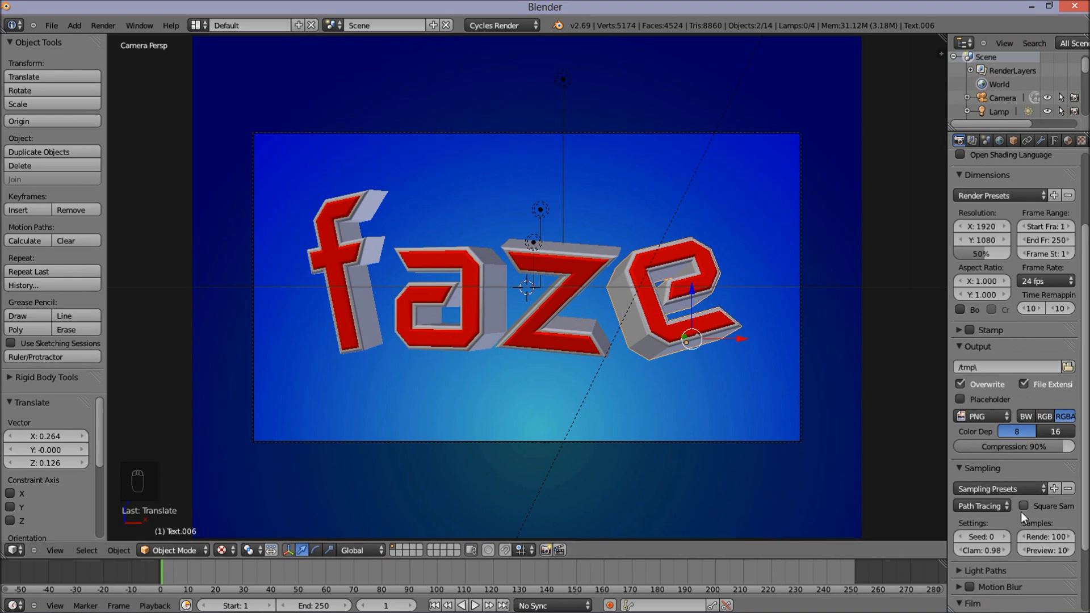
{"action": "left_click_drag", "start_coordinate": [966, 545], "coordinate": [804, 408]}
{"action": "left_click_drag", "start_coordinate": [537, 309], "coordinate": [529, 304]}
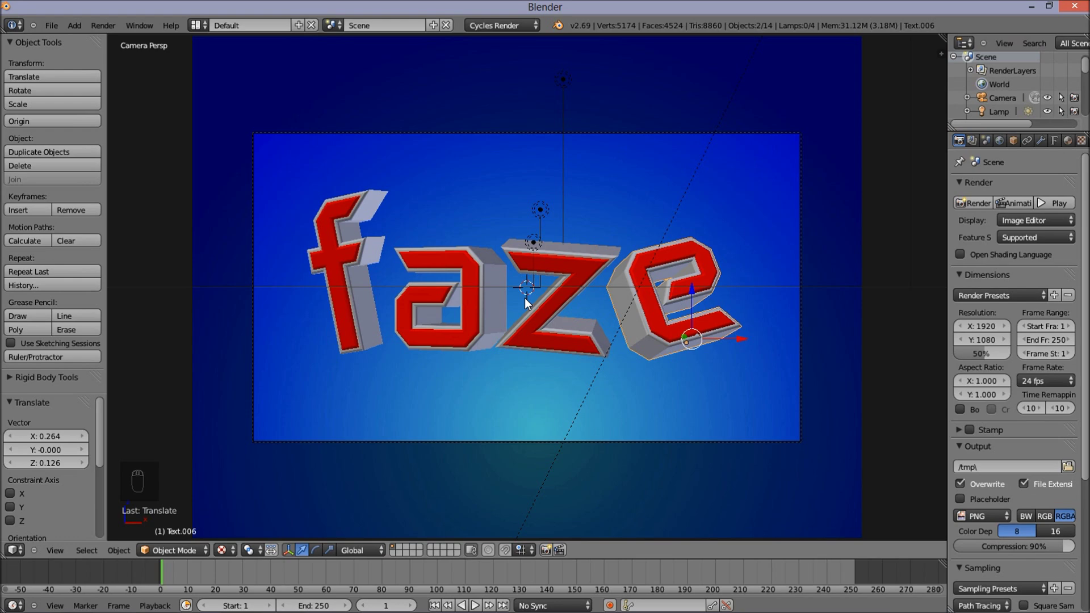